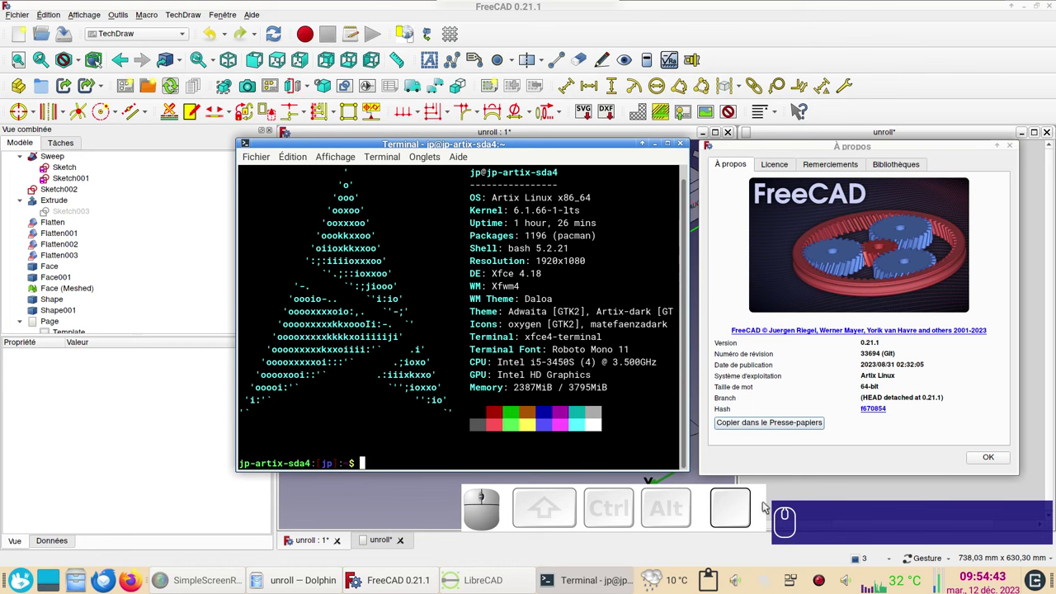
# - Dismiss the info windows and close the unroll document, leaving no document open
pyautogui.click(979, 457)
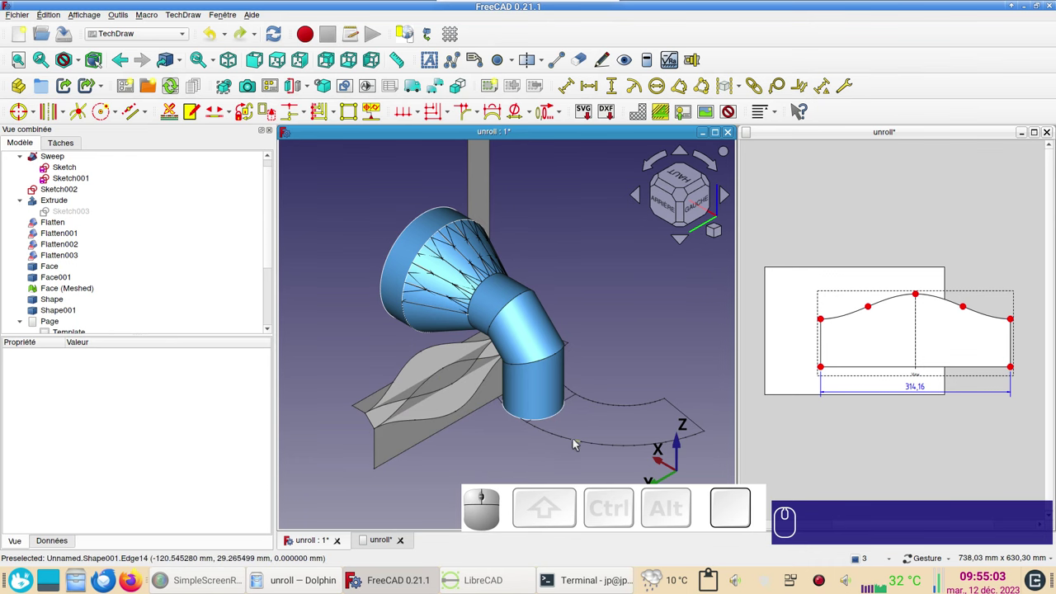
pyautogui.click(497, 578)
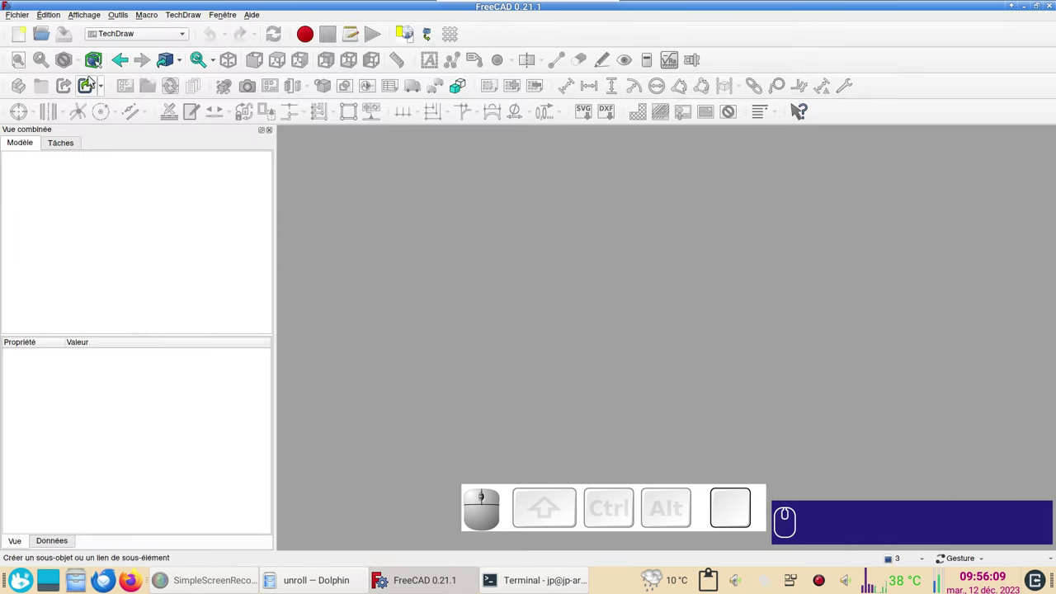
# - Create a new document and start a Sketcher sketch on the XY plane
pyautogui.click(22, 37)
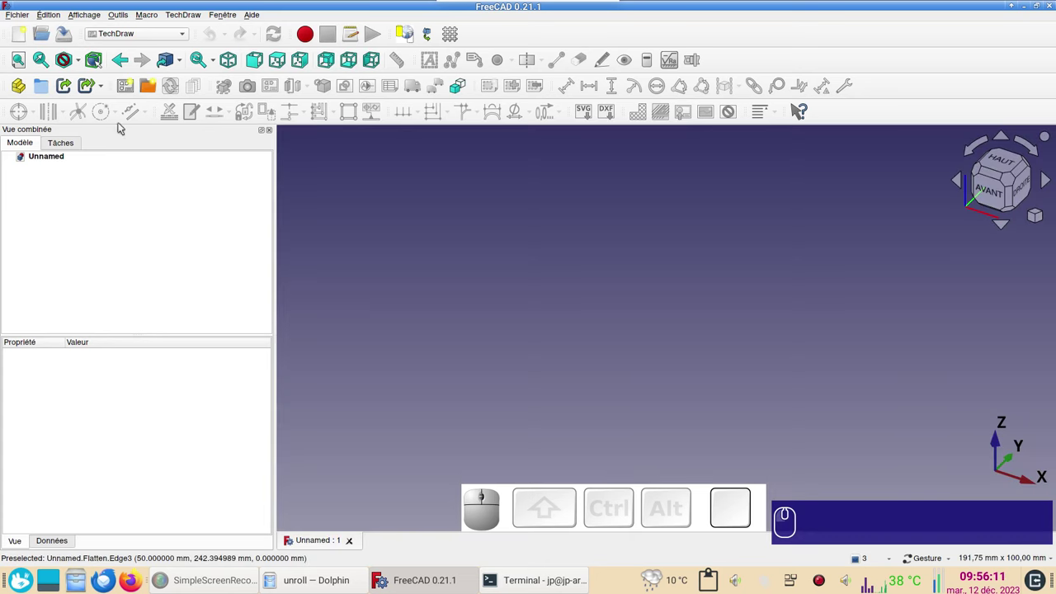
pyautogui.click(156, 35)
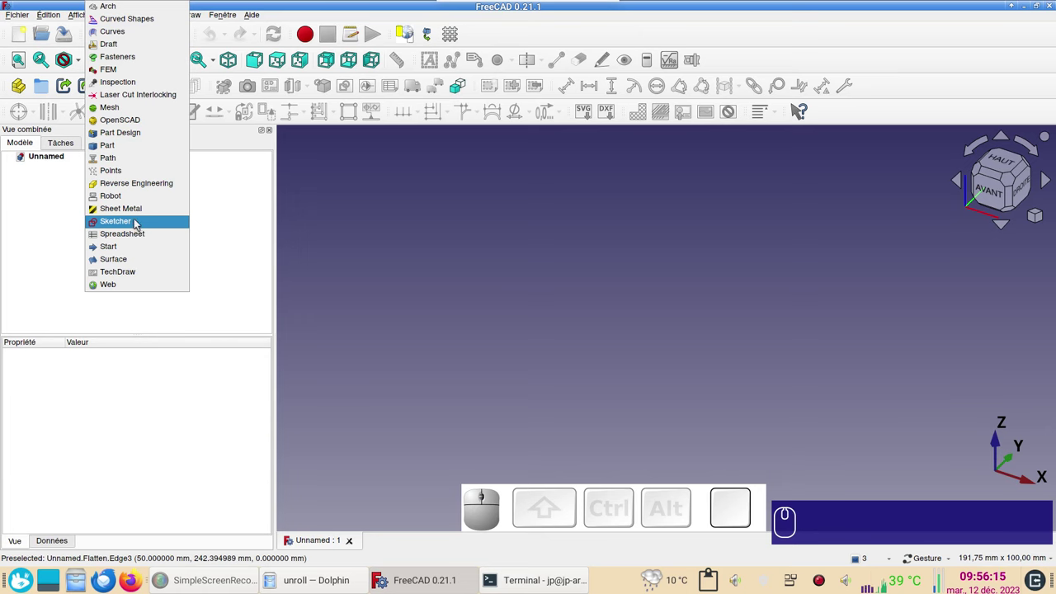
pyautogui.click(139, 222)
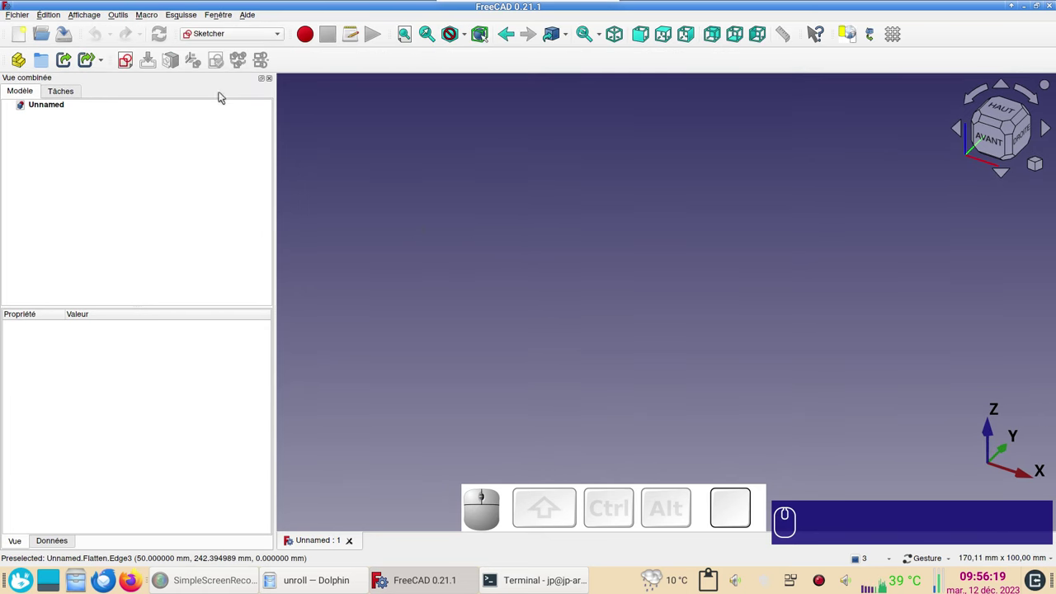
pyautogui.click(130, 61)
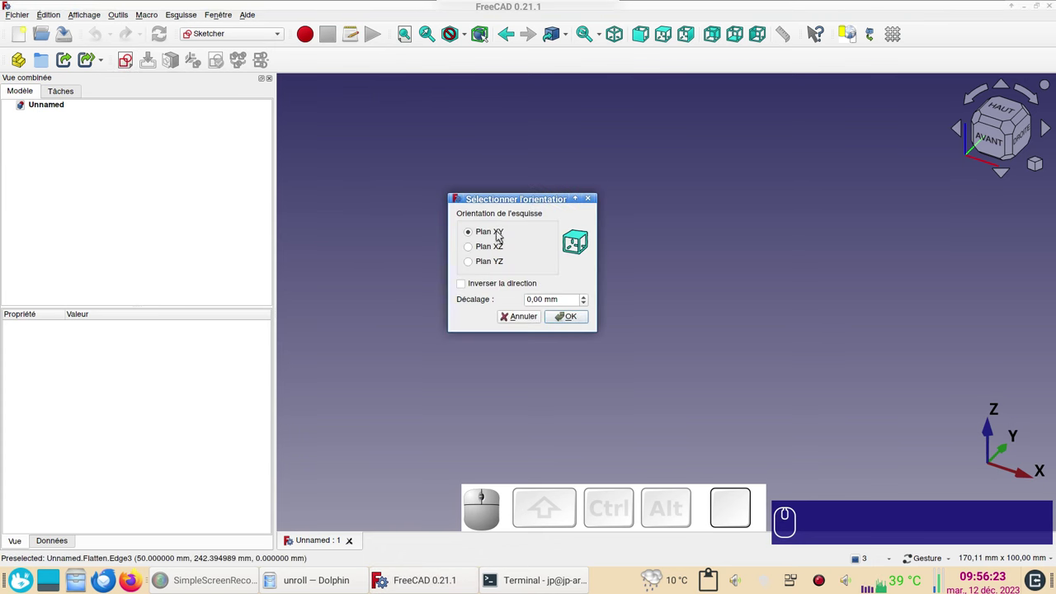
pyautogui.click(571, 319)
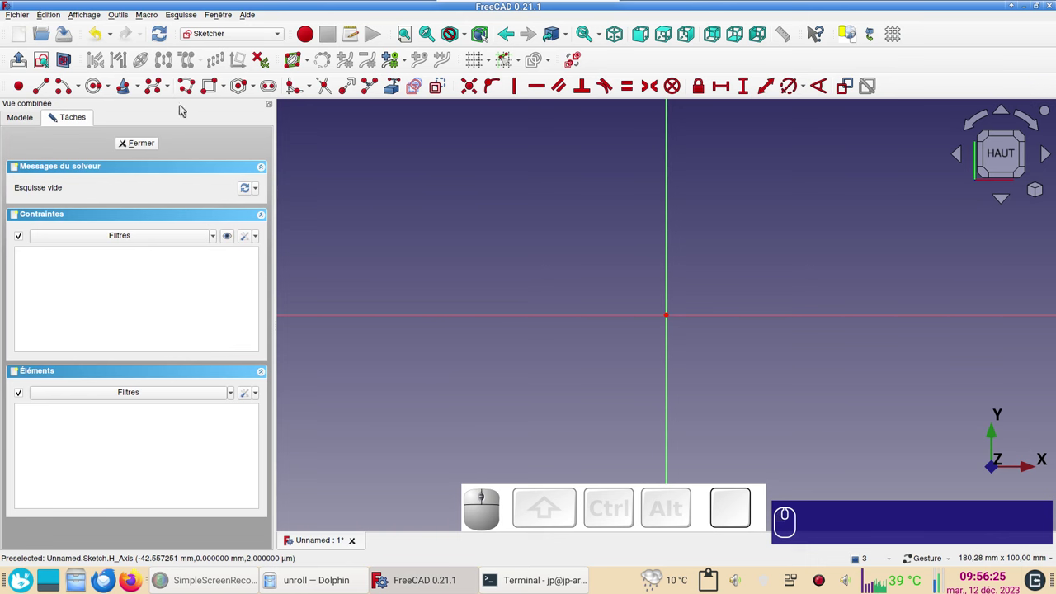
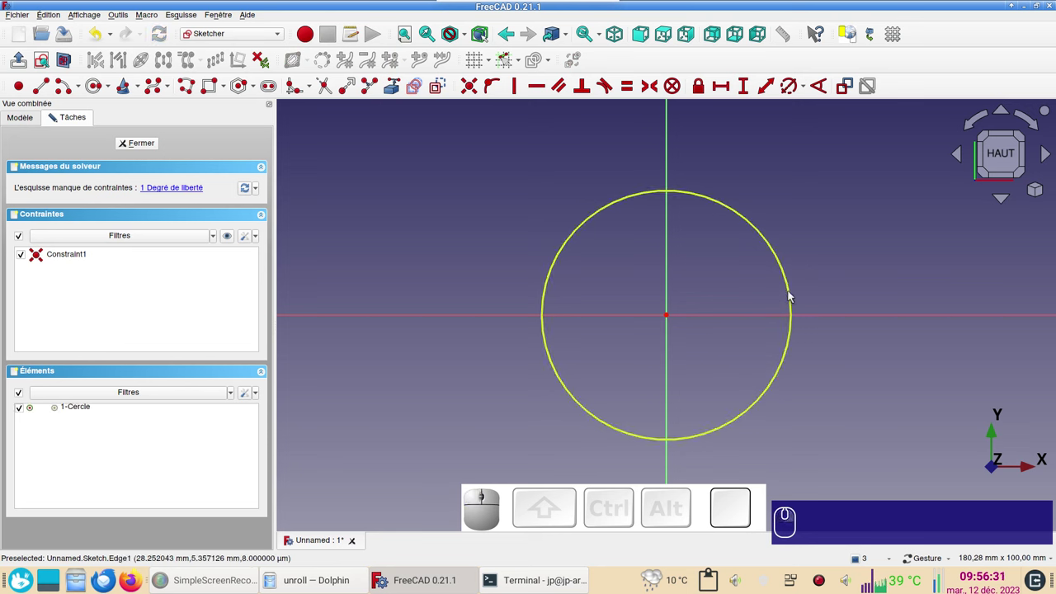
# - Draw a circle at the origin constrained to 100 mm diameter and close the sketch
pyautogui.click(791, 293)
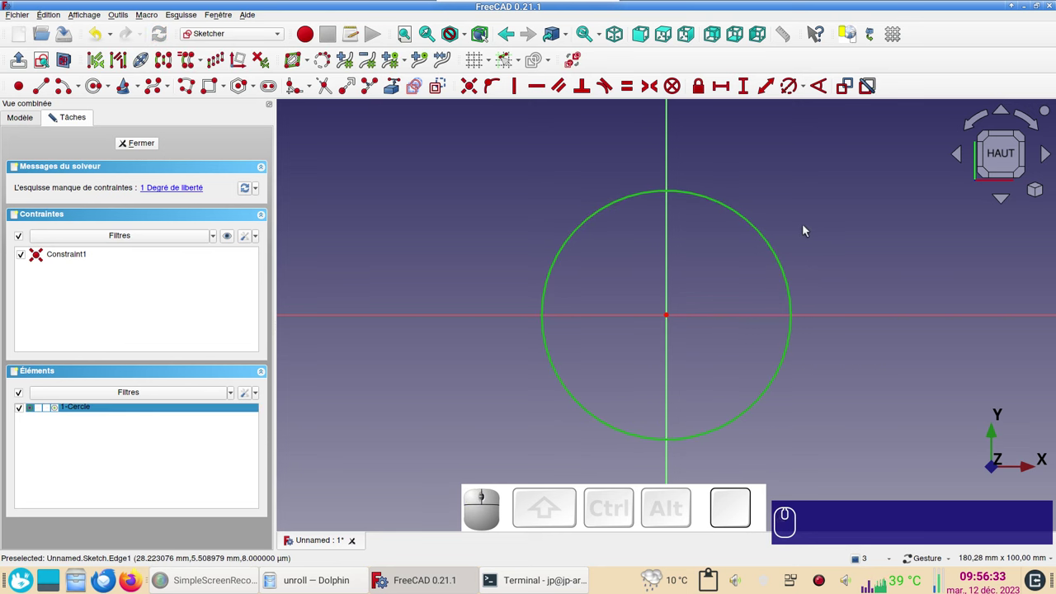
pyautogui.press('r')
pyautogui.press('KP_1')
pyautogui.press('KP_0')
pyautogui.press('KP_0')
pyautogui.press('KP_Enter')
pyautogui.press('Return')
pyautogui.scroll(-3)
pyautogui.write('r')
pyautogui.press('KP_1')
pyautogui.press('KP_0')
pyautogui.press('Return')
pyautogui.click(136, 142)
pyautogui.scroll(-3)
pyautogui.scroll(3)
pyautogui.rightClick(594, 355)
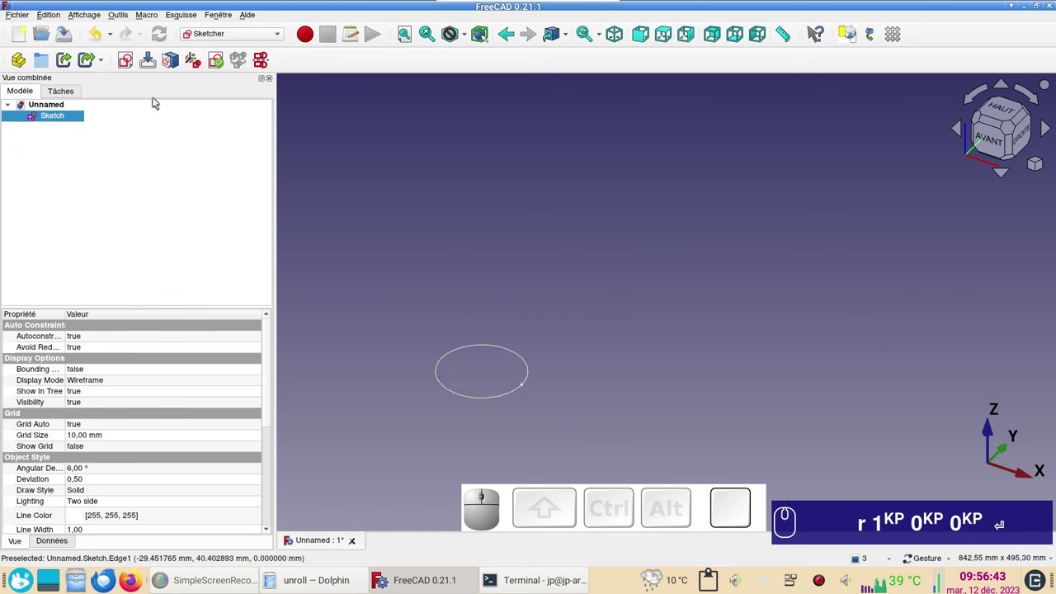
pyautogui.click(407, 146)
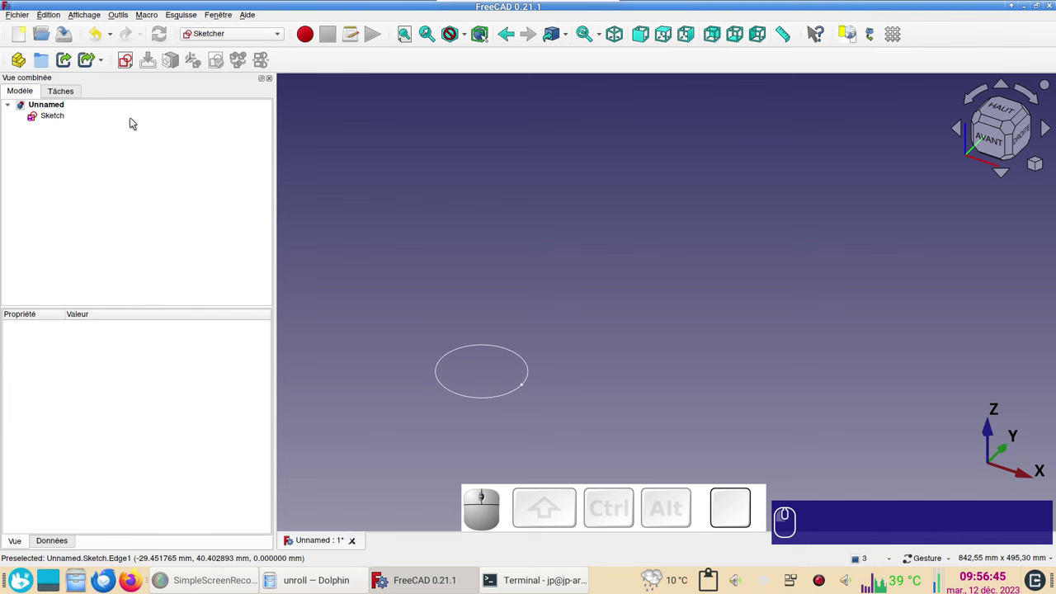
# - Start a second sketch on the XZ plane and pick the polyline tool for the pipe path
pyautogui.click(131, 65)
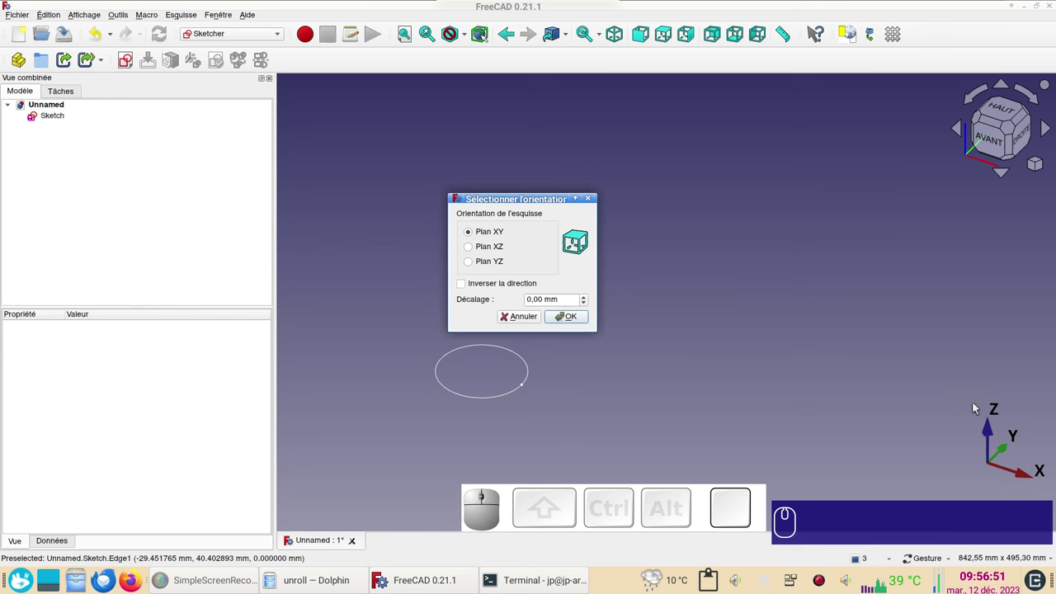
pyautogui.click(504, 248)
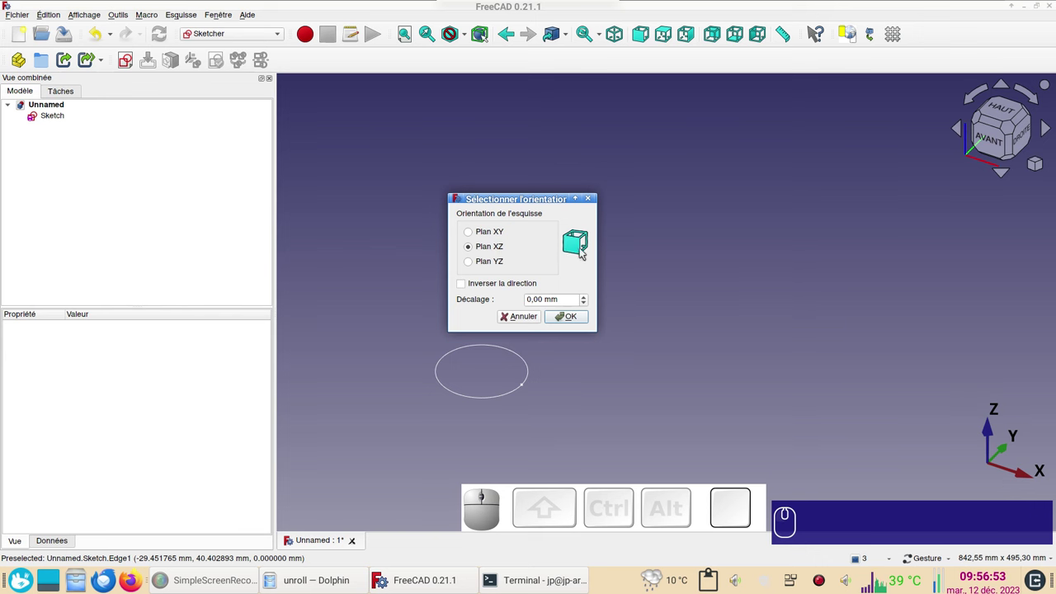
pyautogui.click(575, 322)
pyautogui.scroll(3)
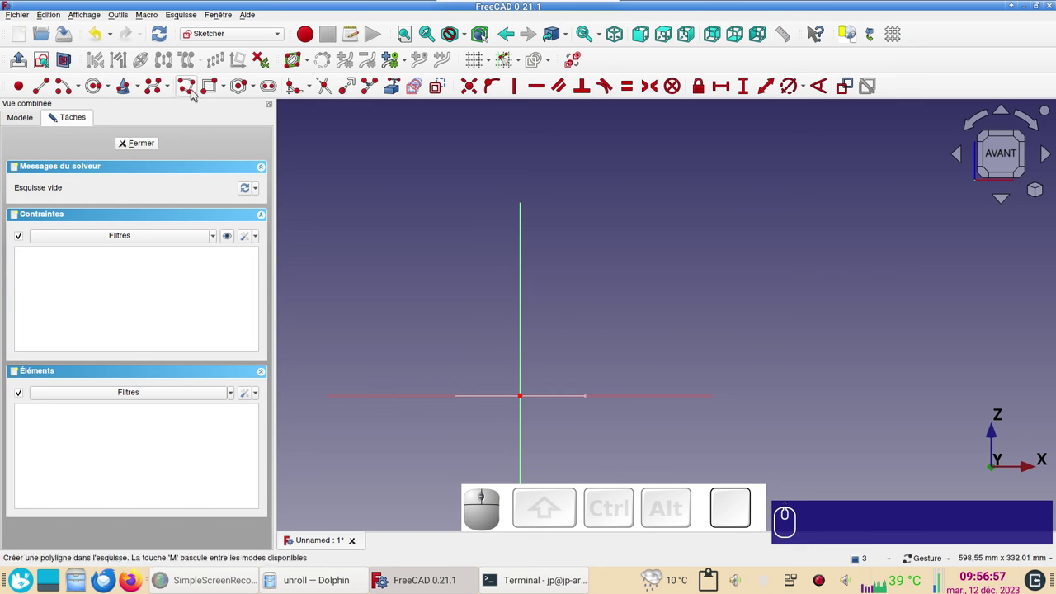
pyautogui.click(190, 83)
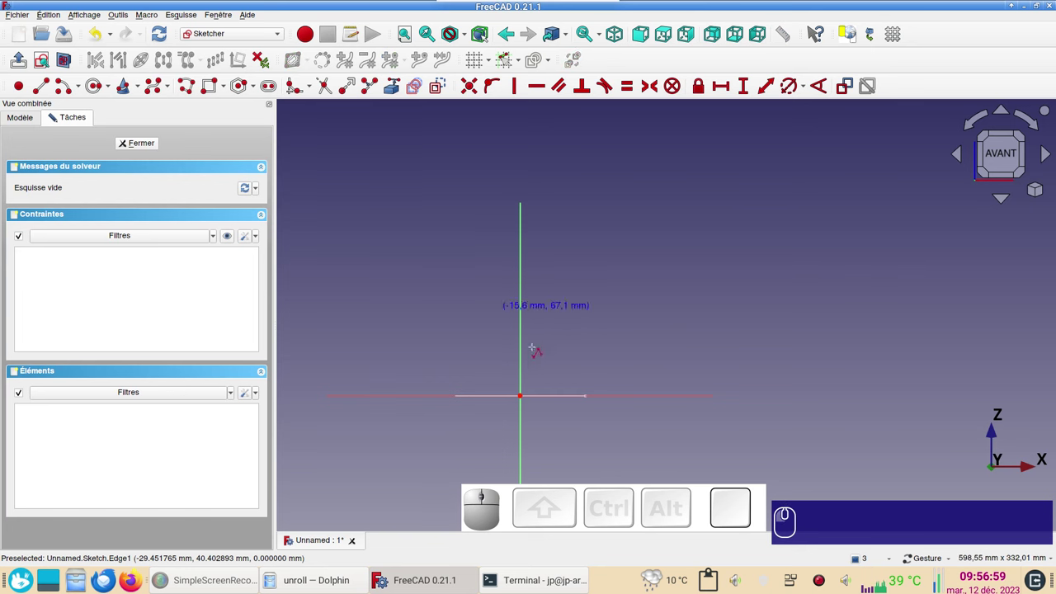
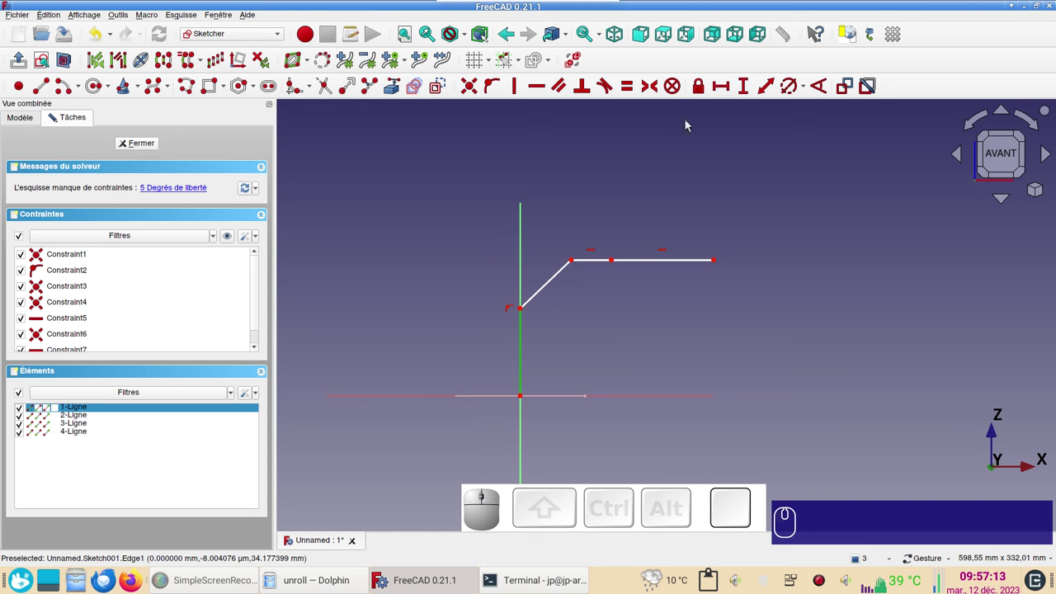
# - Set the path's start height to 100 mm, lock the upper corner and give it a 50 mm offset
pyautogui.press('i')
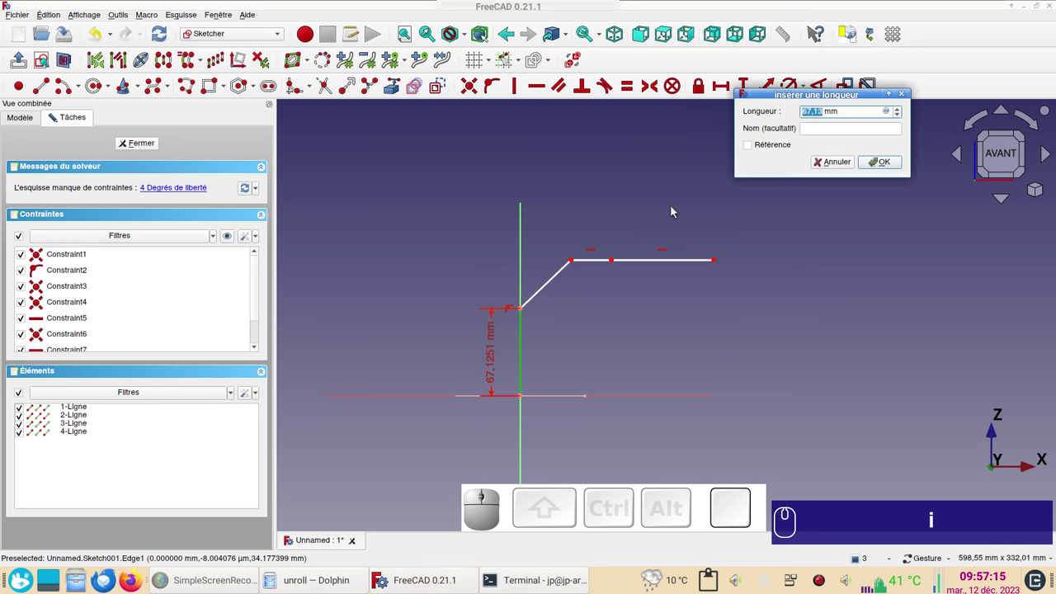
pyautogui.press('KP_1')
pyautogui.press('KP_0')
pyautogui.press('KP_0')
pyautogui.press('KP_Enter')
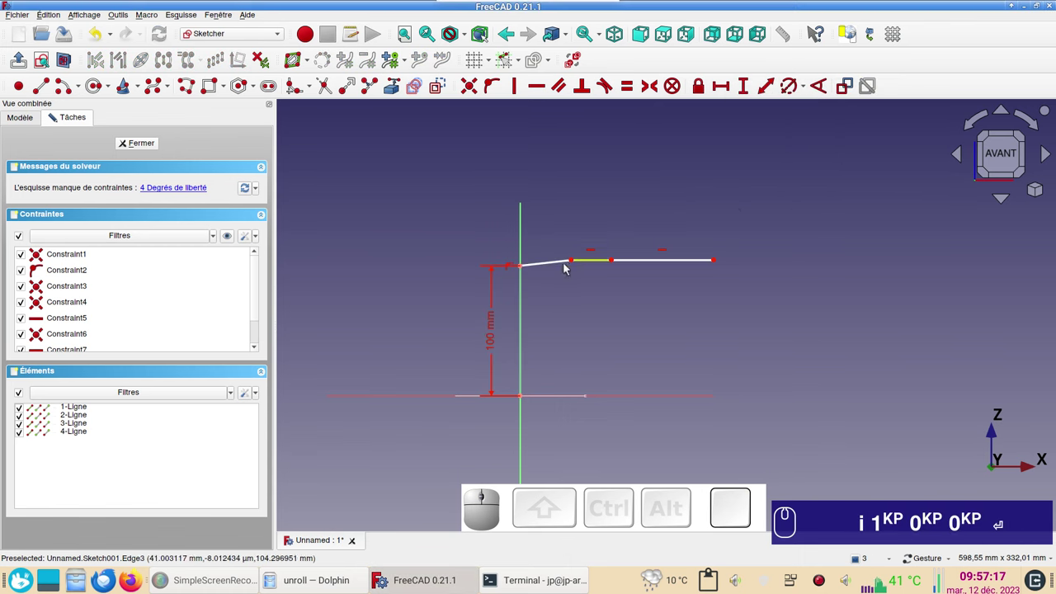
pyautogui.moveTo(575, 261); pyautogui.dragTo(574, 223)
pyautogui.click(574, 223)
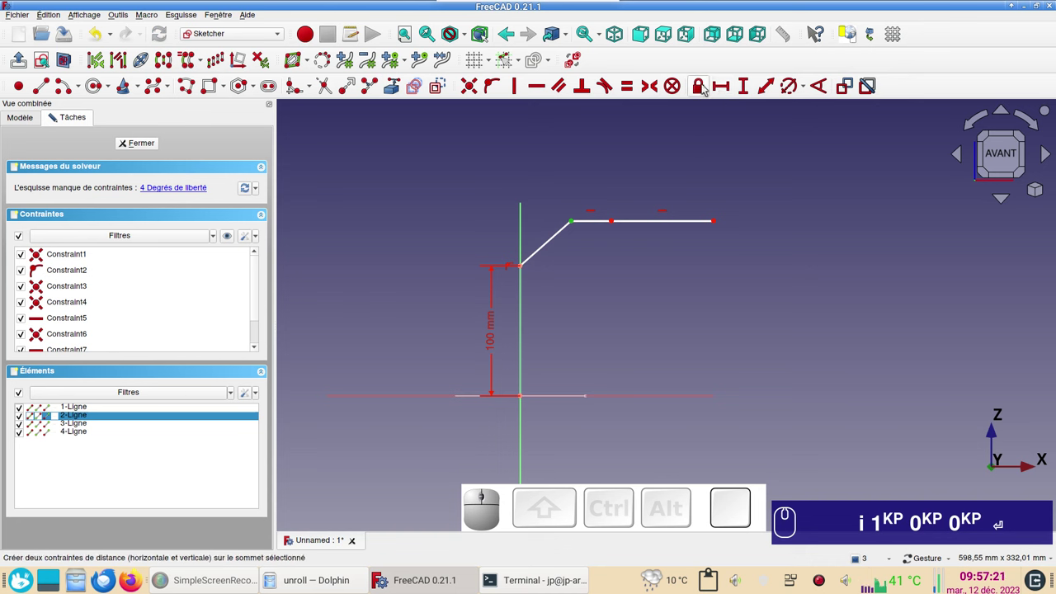
pyautogui.click(704, 86)
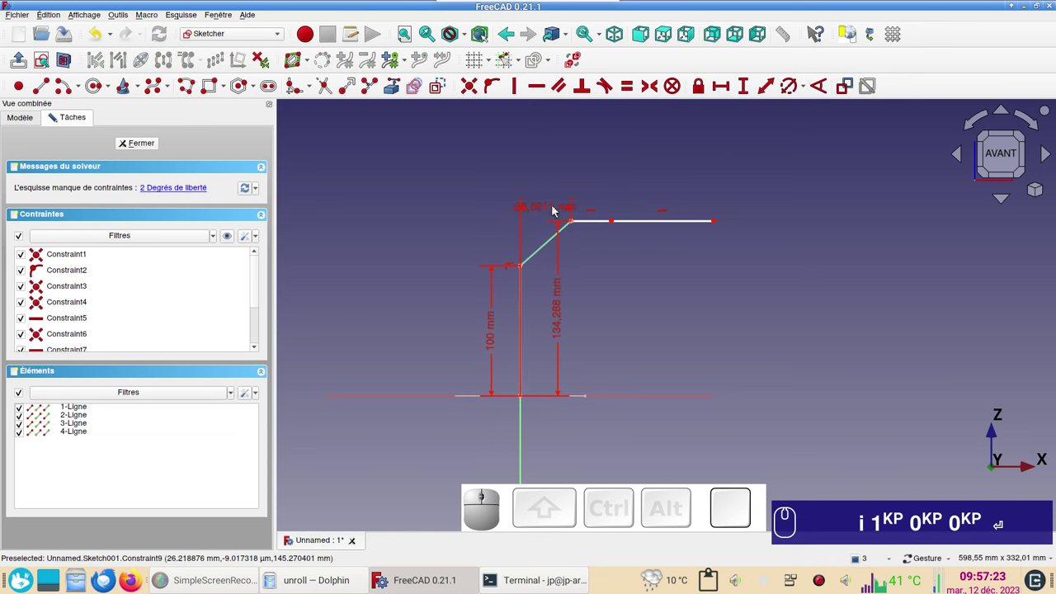
pyautogui.click(559, 209)
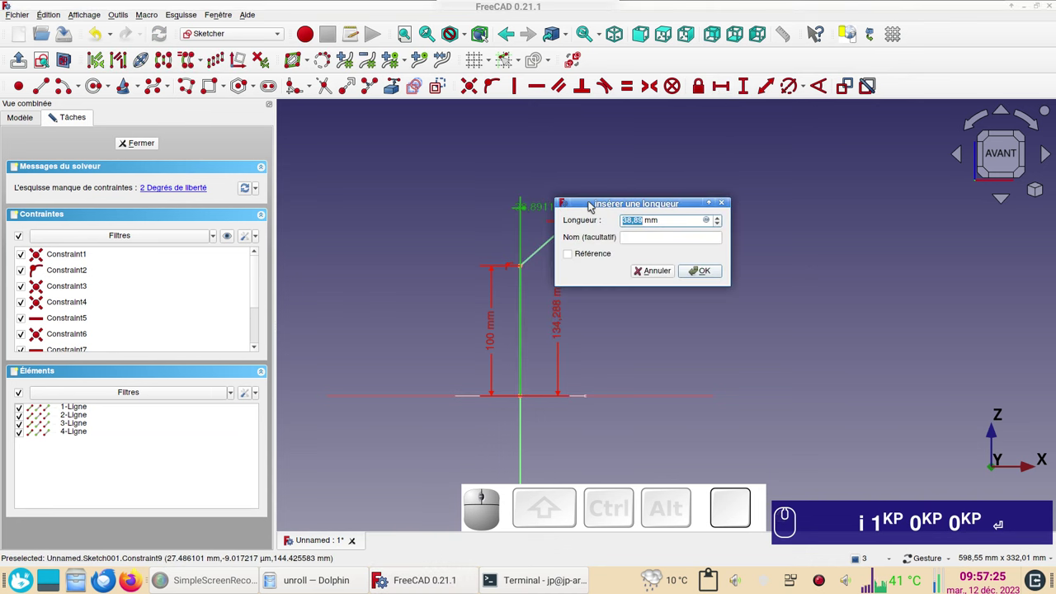
pyautogui.press('KP_5')
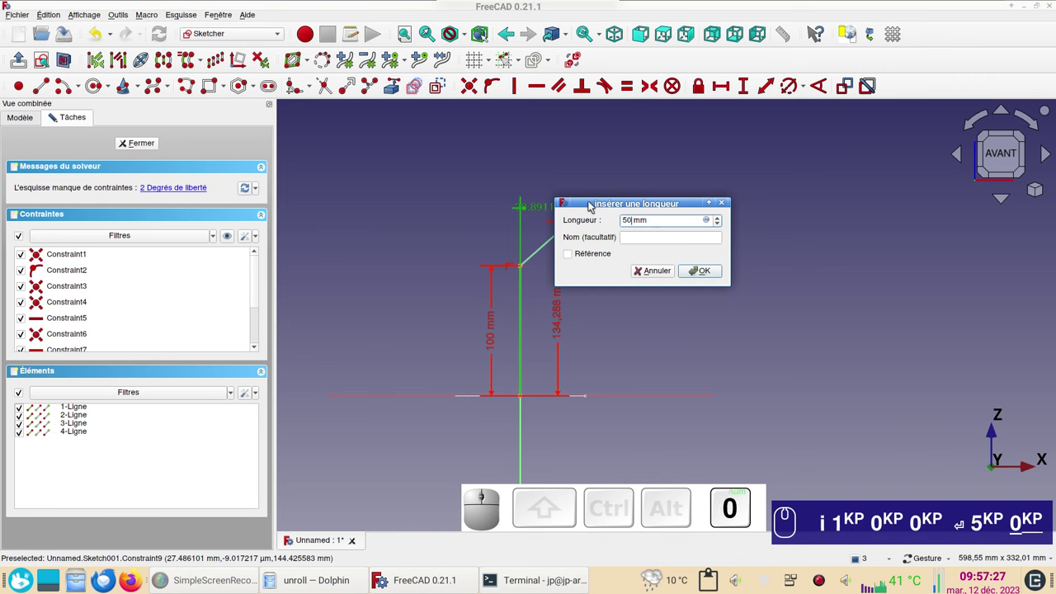
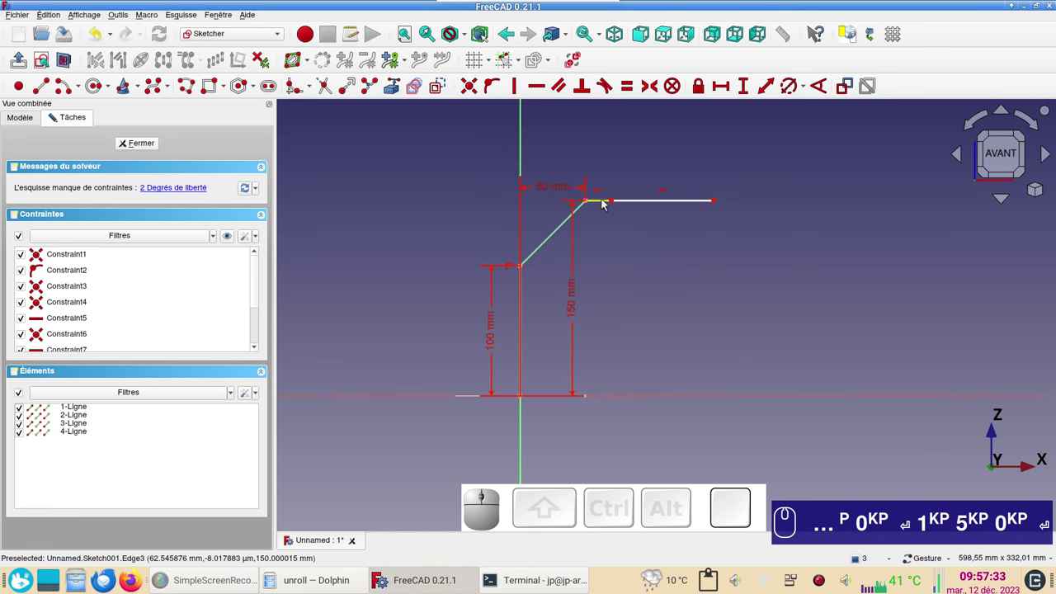
# - Set the first horizontal segment to 50 mm, dimension the path end distance, and close the sketch
pyautogui.click(607, 202)
pyautogui.click(729, 94)
pyautogui.press('KP_5')
pyautogui.press('KP_0')
pyautogui.press('Return')
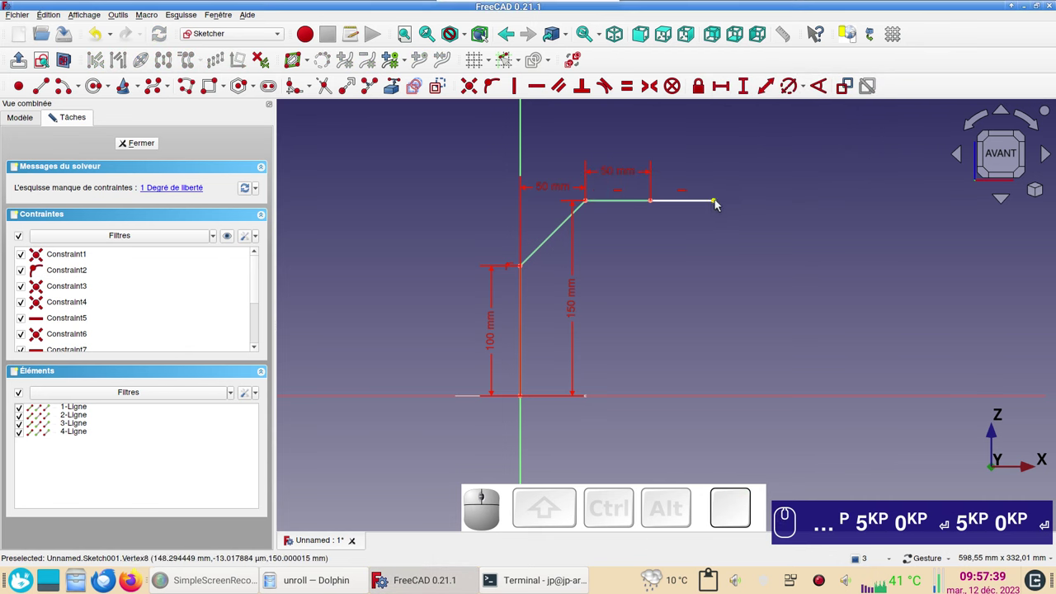
pyautogui.click(719, 202)
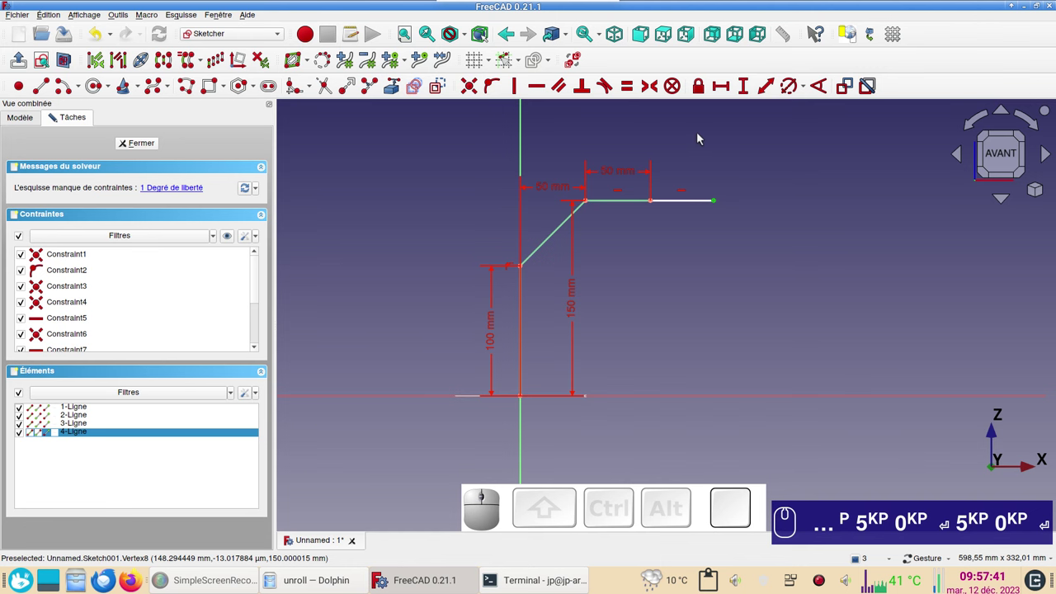
pyautogui.press('l')
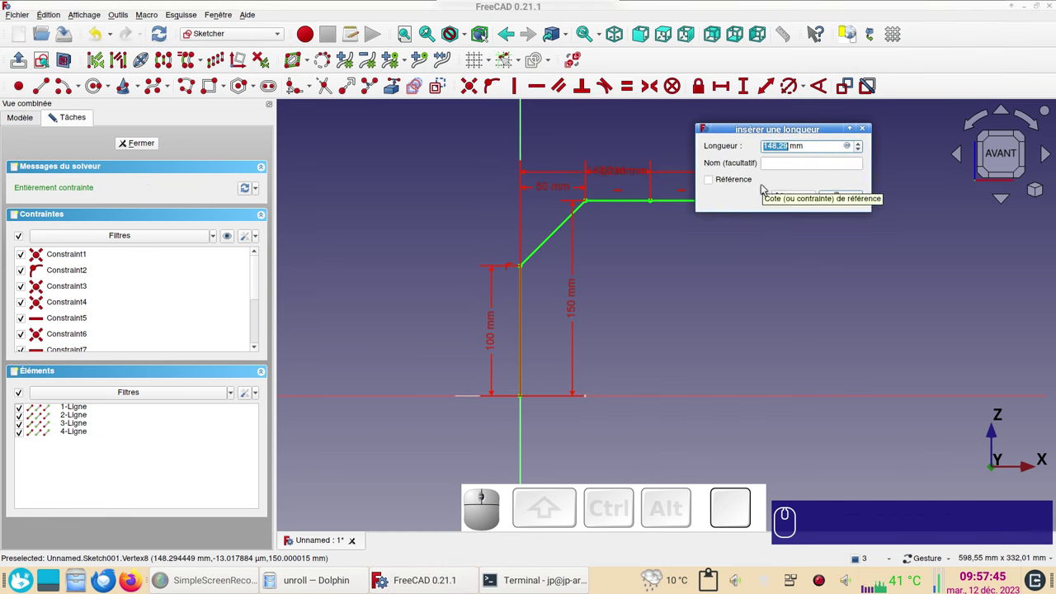
pyautogui.press('KP_2')
pyautogui.press('KP_2')
pyautogui.press('KP_0')
pyautogui.press('KP_0')
pyautogui.press('Return')
pyautogui.press('KP_Enter')
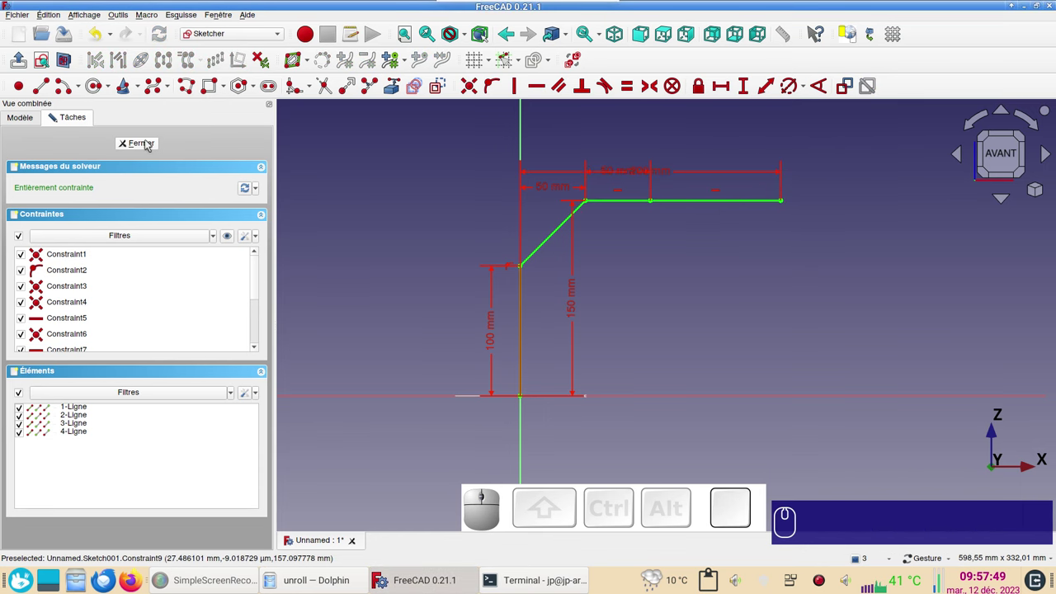
pyautogui.click(149, 142)
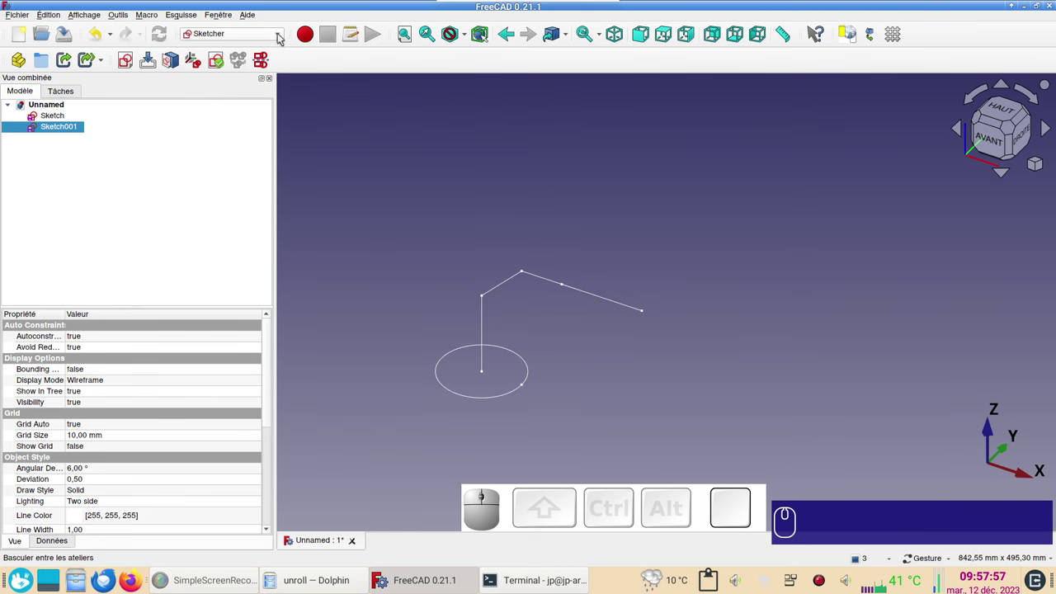
# - In the Part workbench, start a Sweep with the circle sketch as the profile
pyautogui.click(282, 35)
pyautogui.click(220, 143)
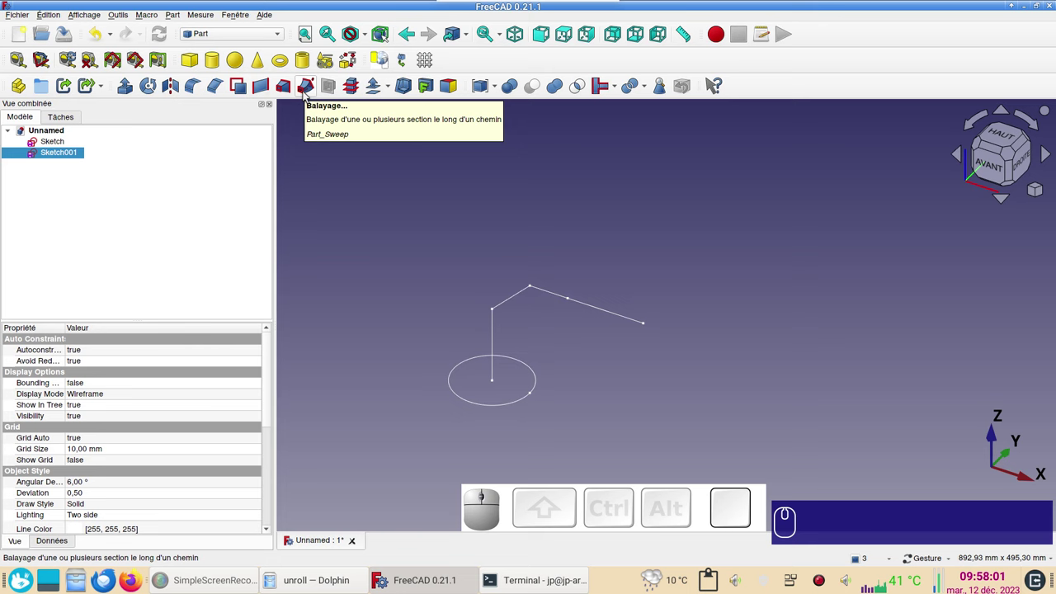
pyautogui.click(306, 94)
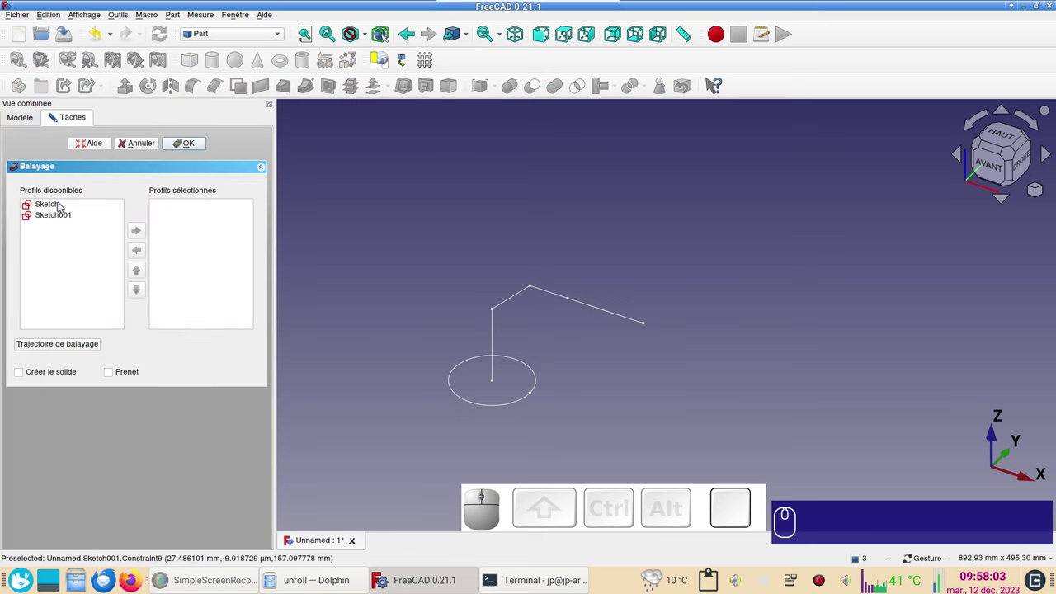
pyautogui.click(60, 203)
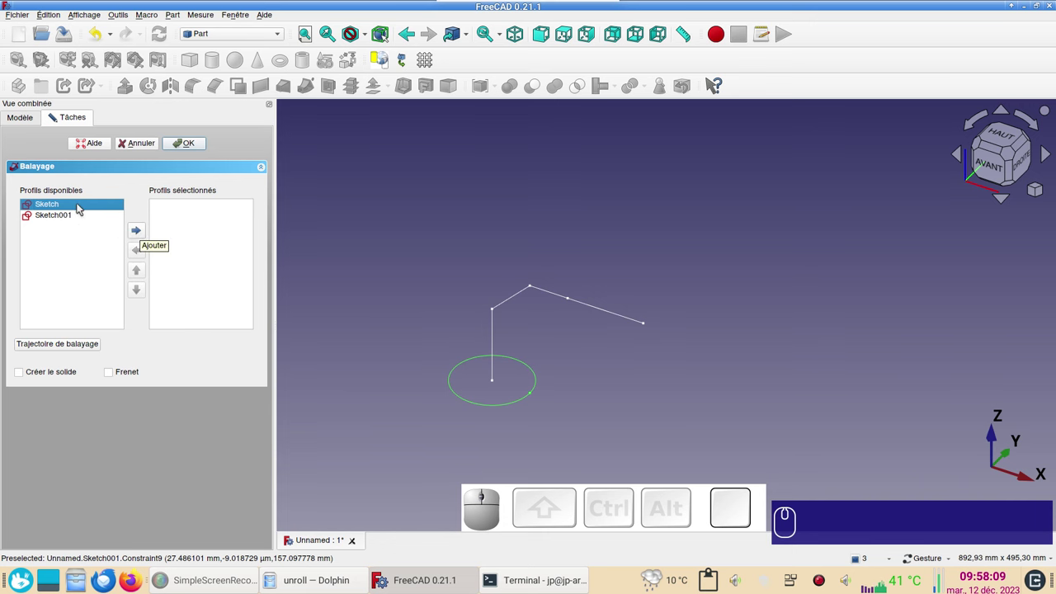
pyautogui.click(81, 206)
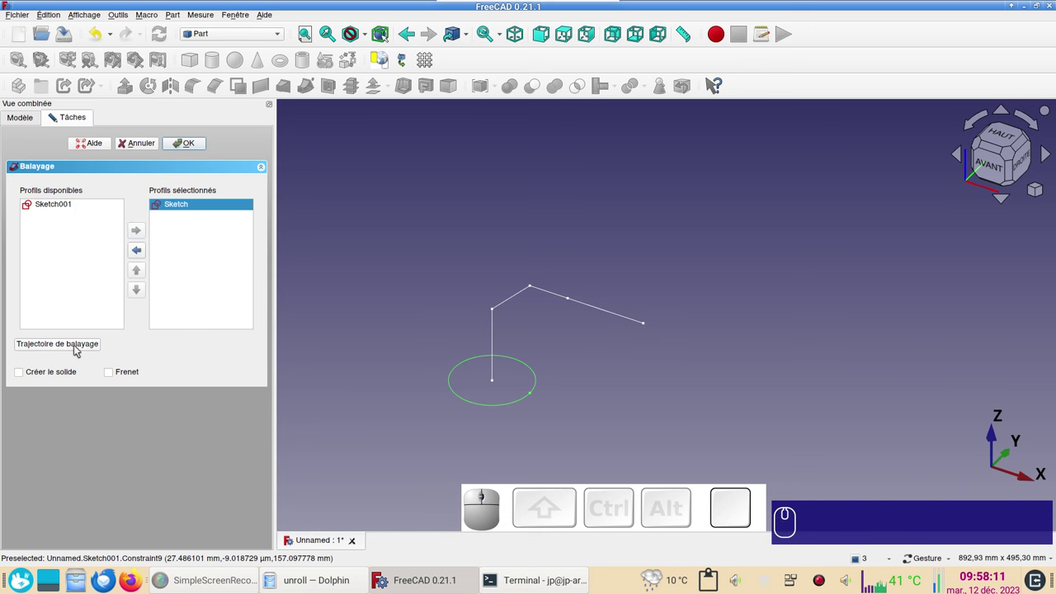
# - Pick the vertical and slanted path edges as sweep path and create the elbow
pyautogui.click(78, 343)
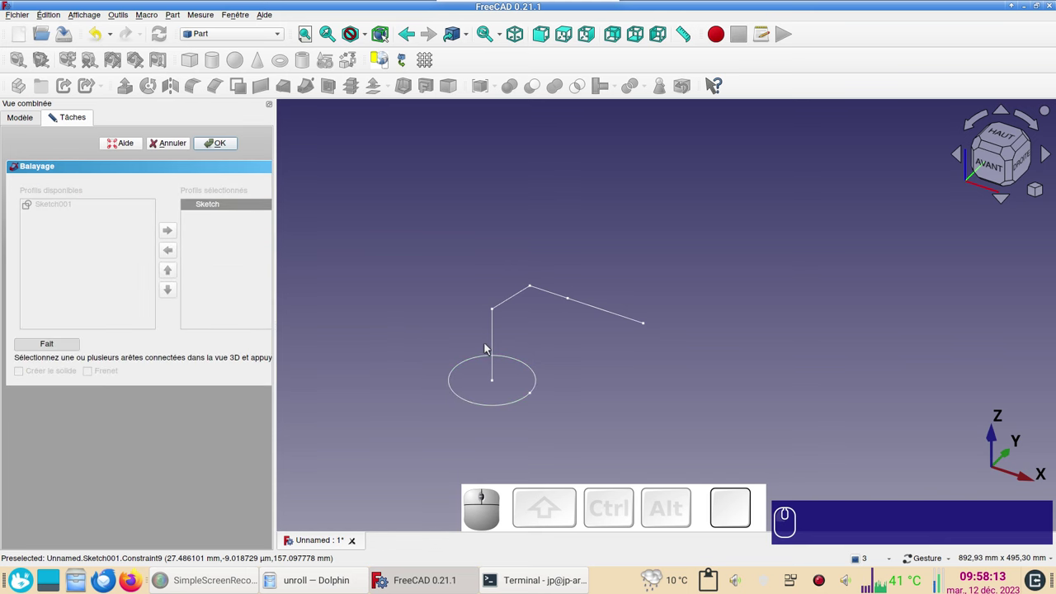
pyautogui.click(495, 346)
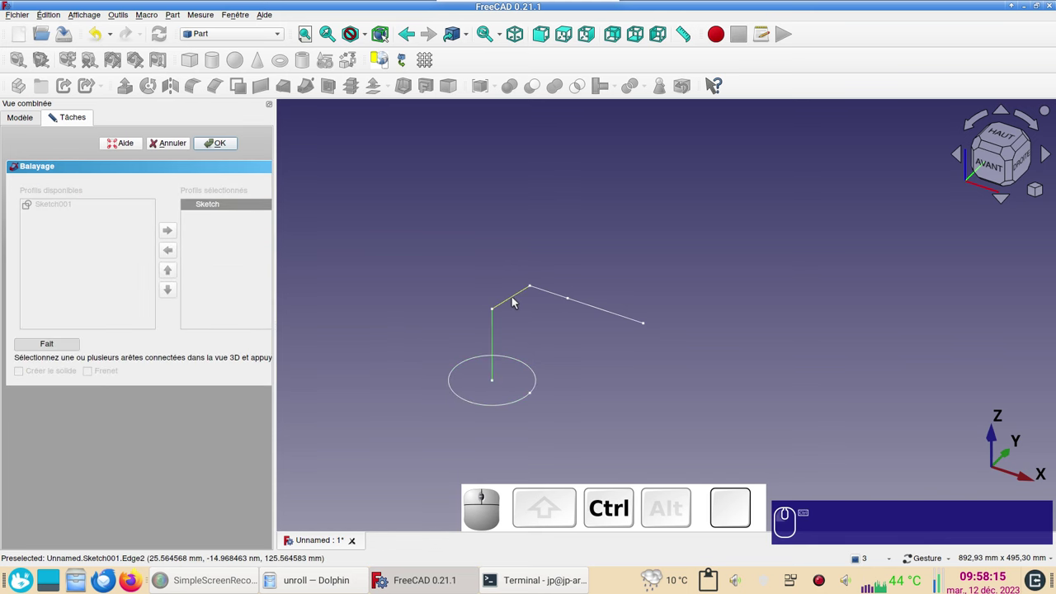
pyautogui.click(516, 301)
pyautogui.click(550, 293)
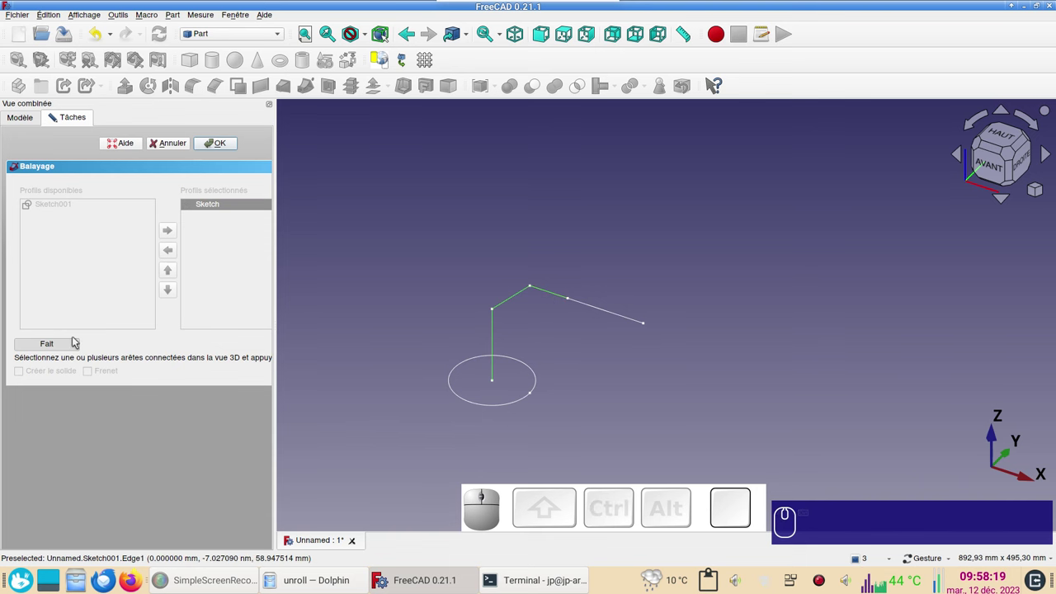
pyautogui.click(66, 347)
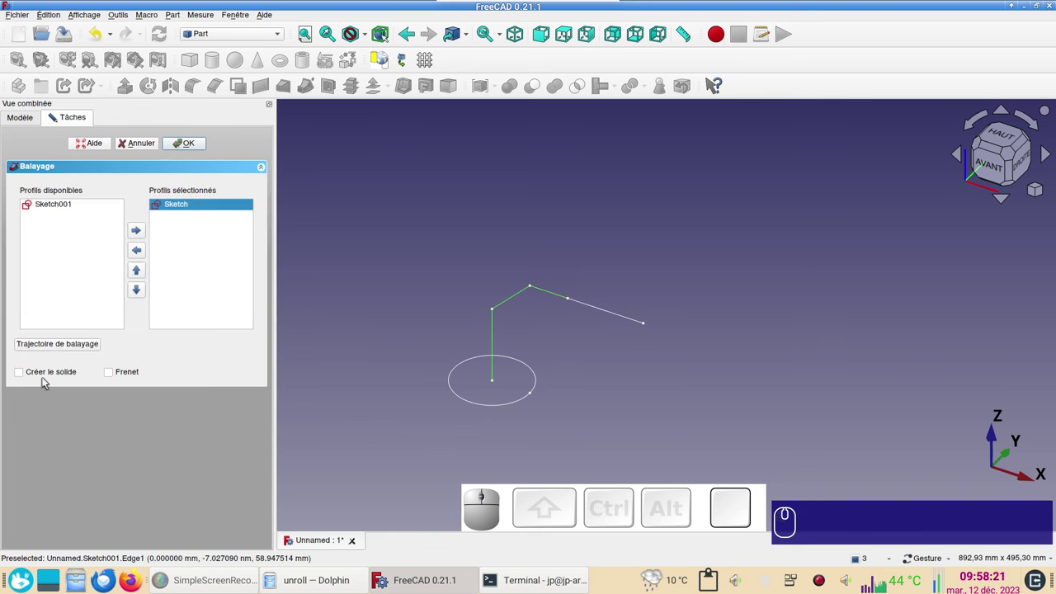
pyautogui.click(191, 144)
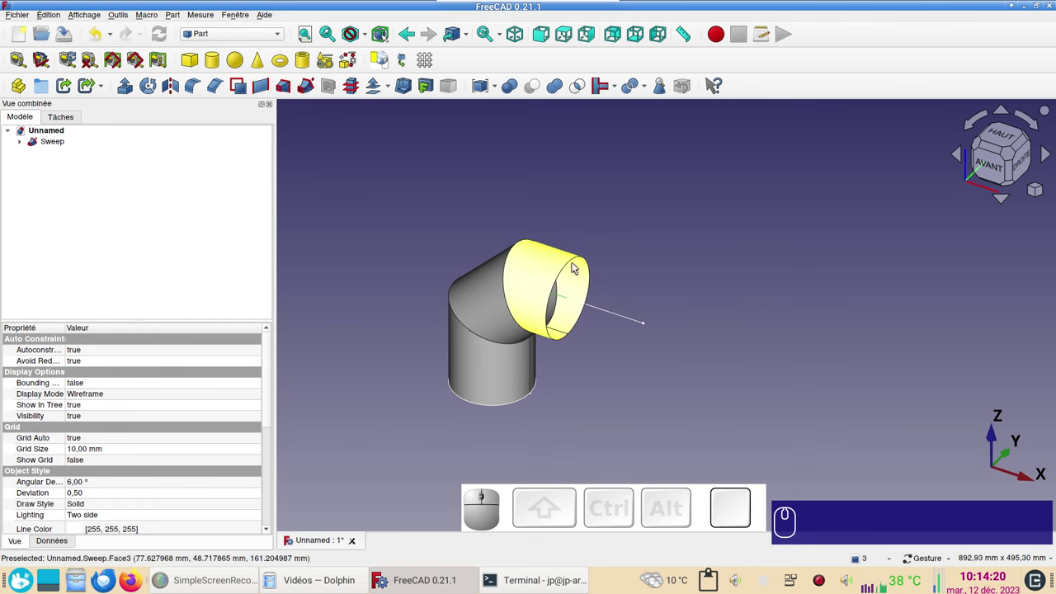
# - Select the elbow's outlet edge and make a JoinCurve from it in the Curves workbench
pyautogui.click(574, 262)
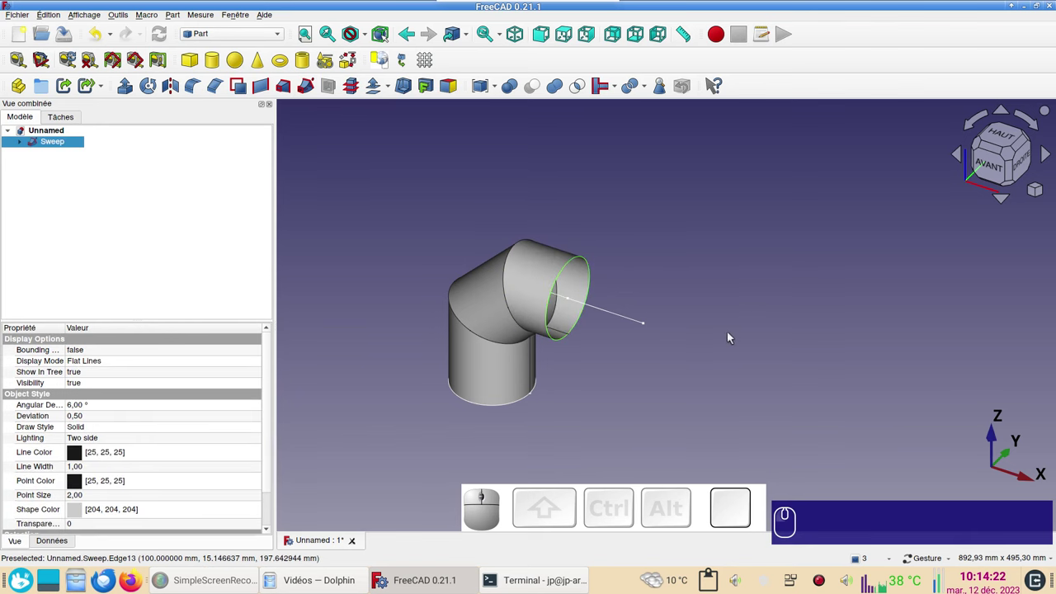
pyautogui.click(243, 38)
pyautogui.click(240, 38)
pyautogui.click(118, 88)
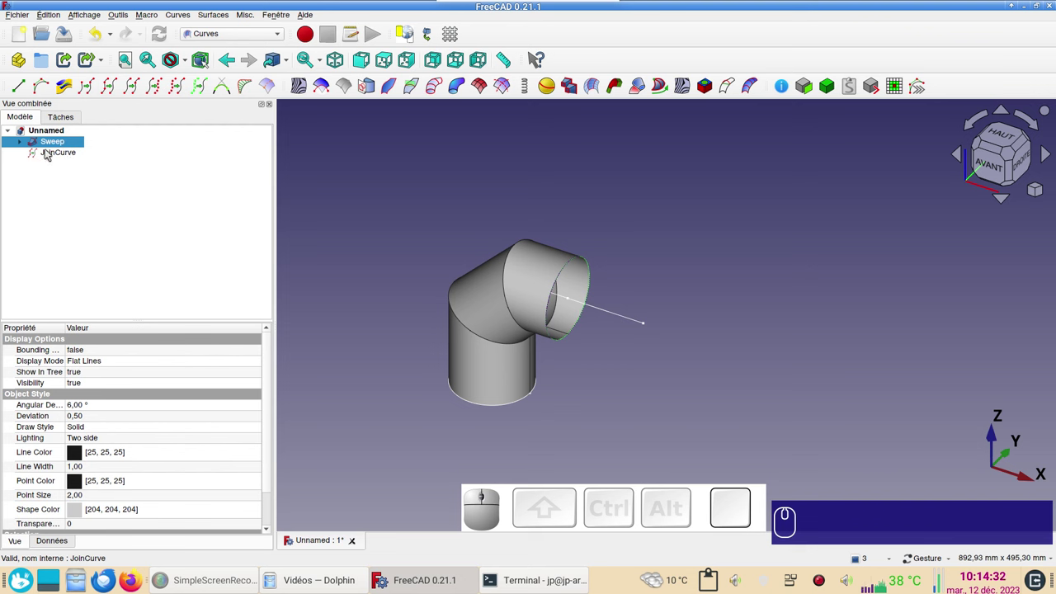
# - Delete the JoinCurve, reselect the outlet edge and bring up the workbench list
pyautogui.click(63, 156)
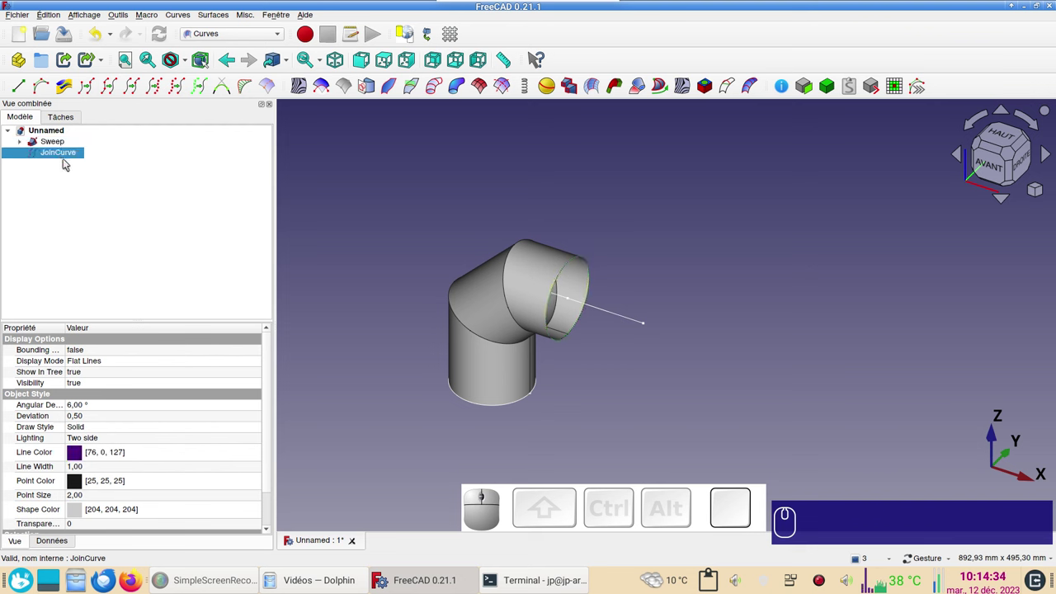
pyautogui.press('Delete')
pyautogui.press('Delete')
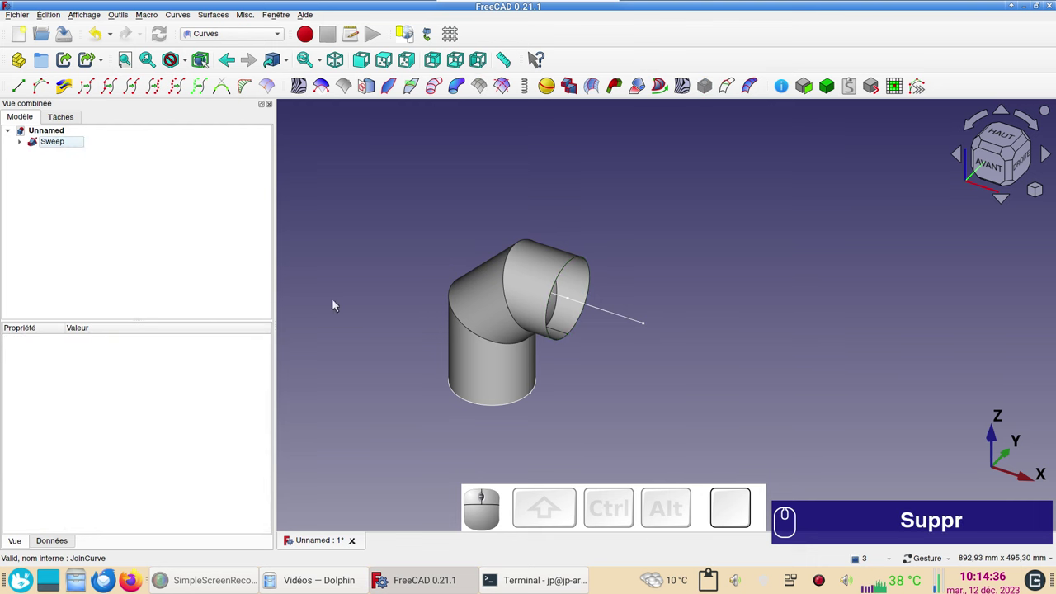
pyautogui.click(567, 270)
pyautogui.click(255, 38)
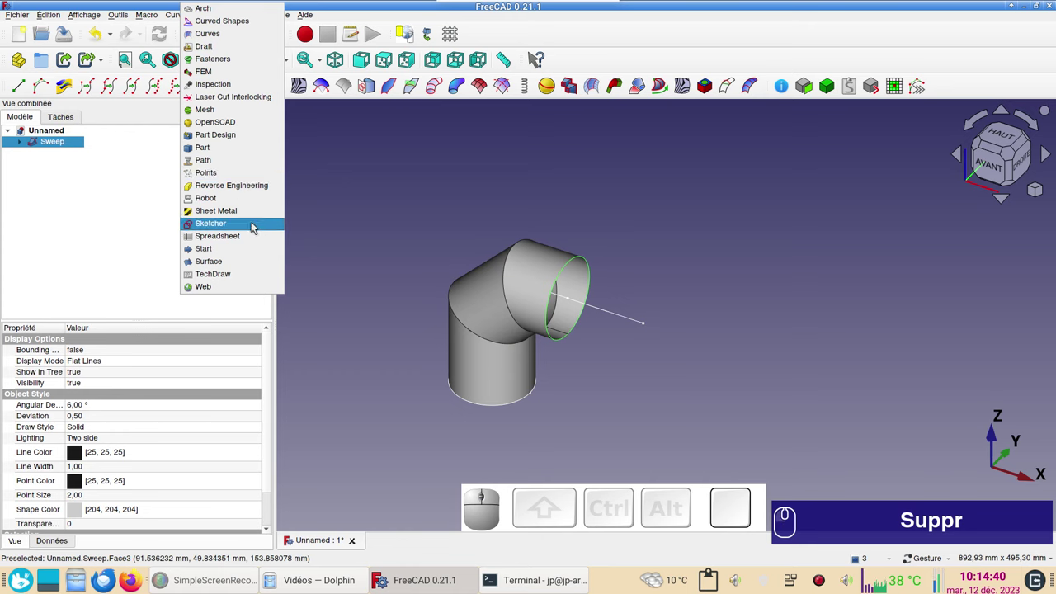
# - Sketch a 100 mm circle concentric with the elbow's outlet edge and close the sketch
pyautogui.click(257, 224)
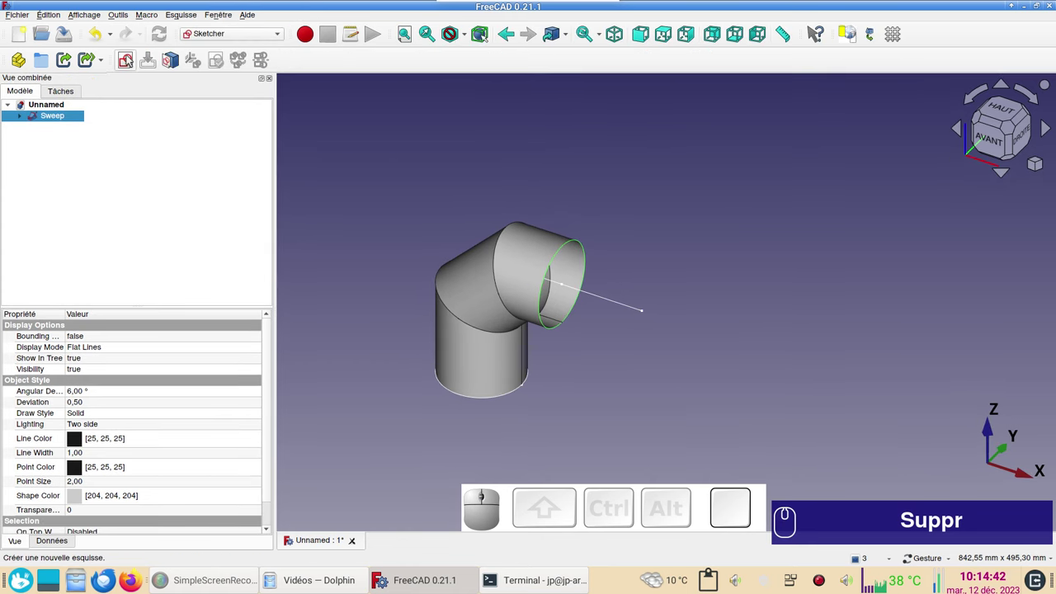
pyautogui.click(127, 60)
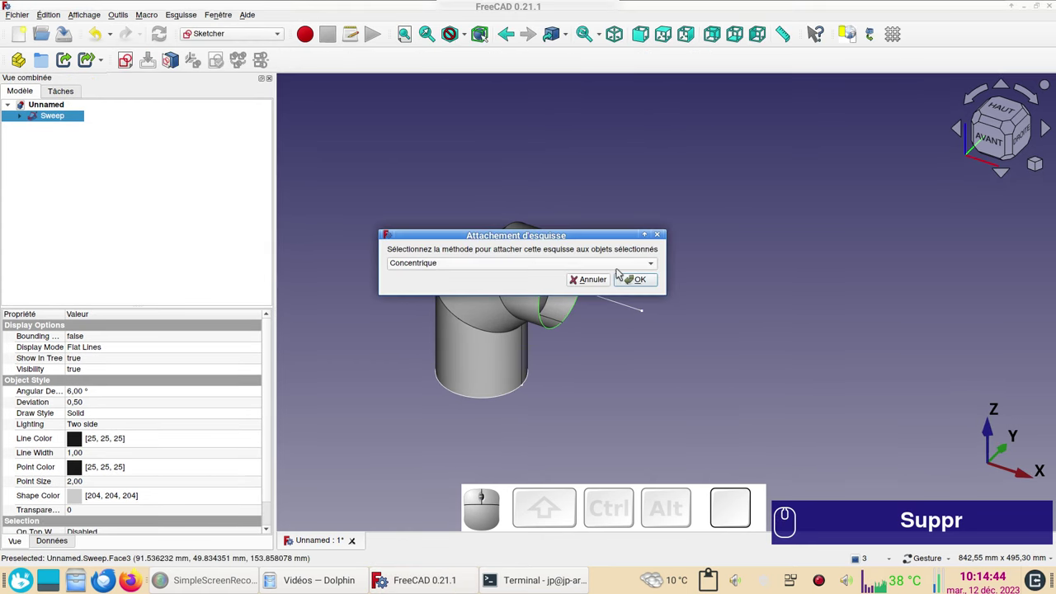
pyautogui.click(636, 281)
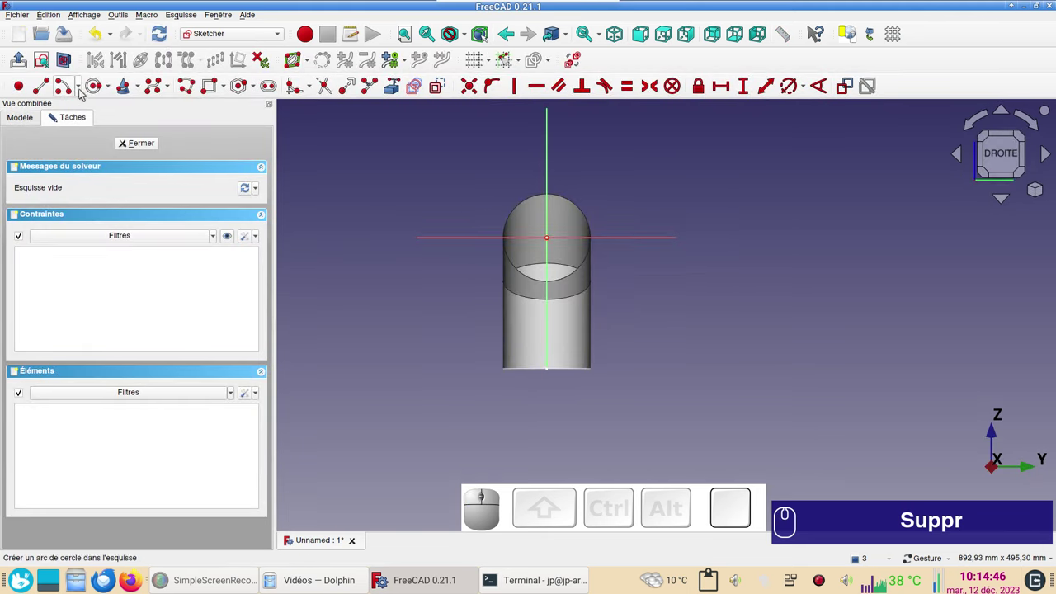
pyautogui.click(98, 90)
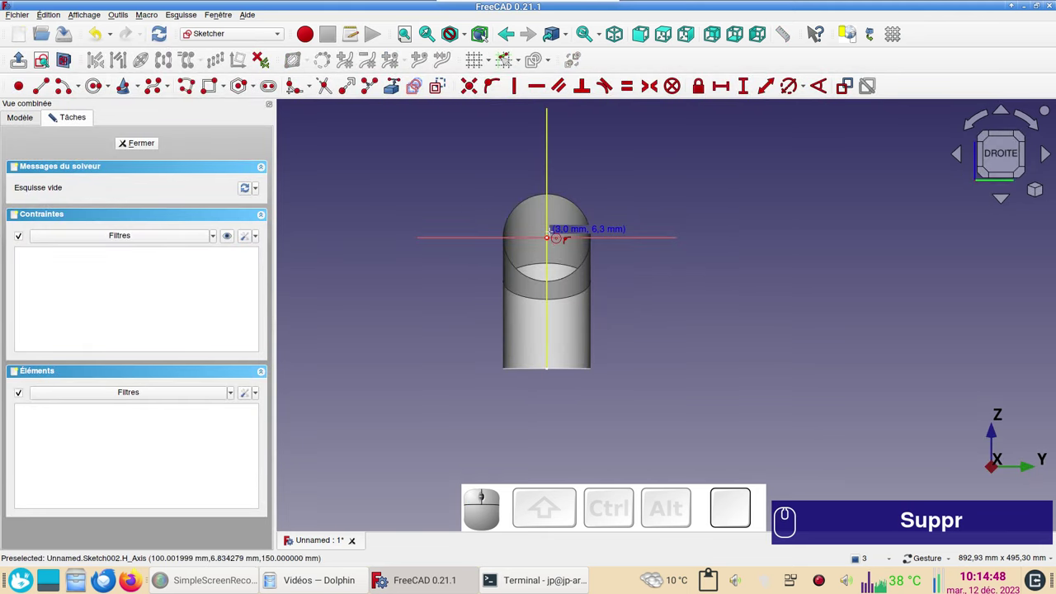
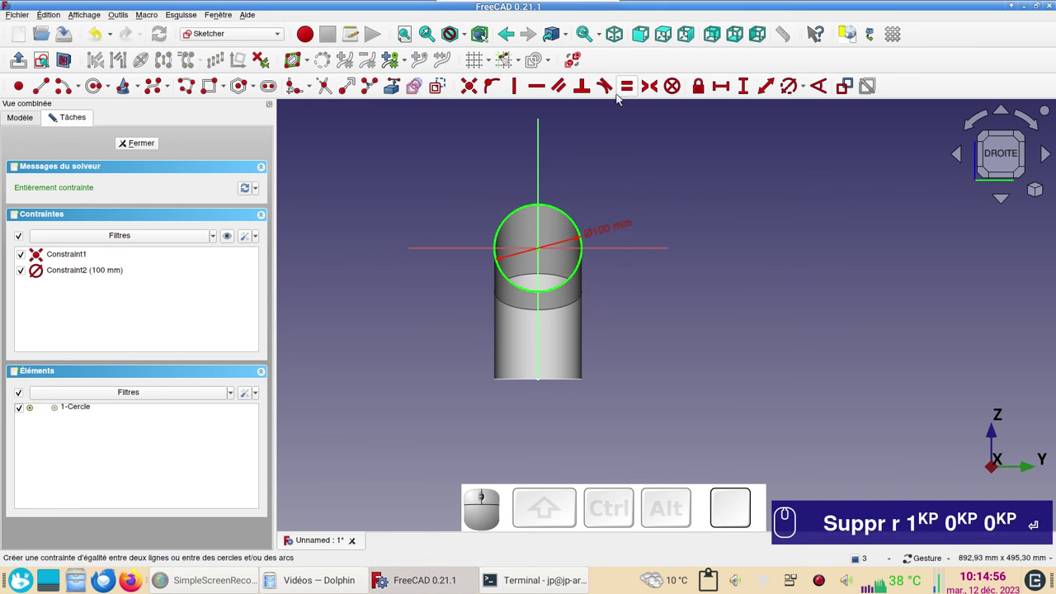
pyautogui.click(150, 142)
pyautogui.moveTo(357, 155); pyautogui.dragTo(446, 211)
pyautogui.scroll(3)
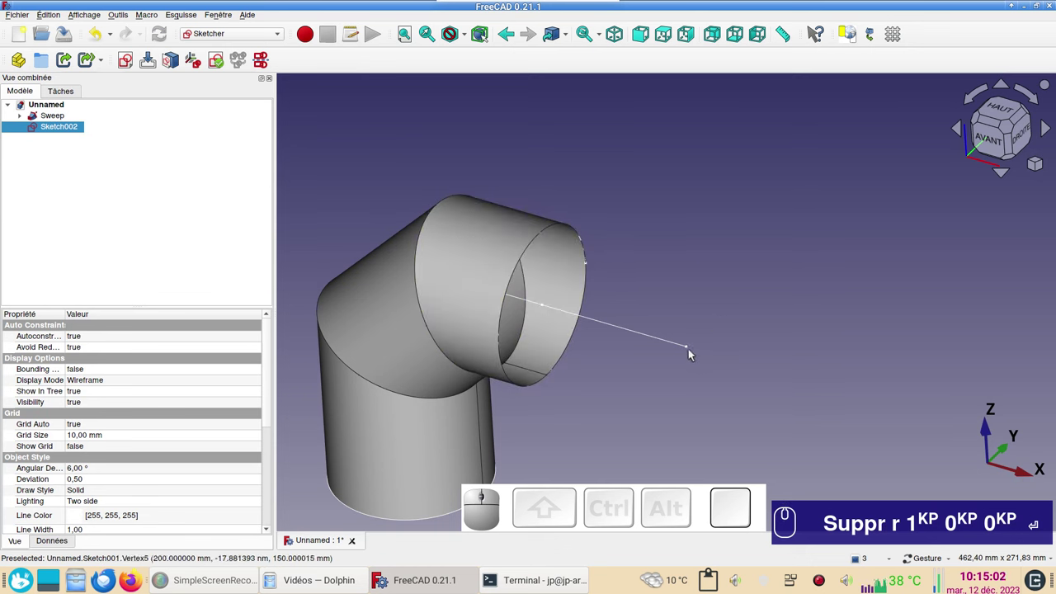
# - Select the path's last straight edge and attach a new sketch normal to it
pyautogui.click(691, 349)
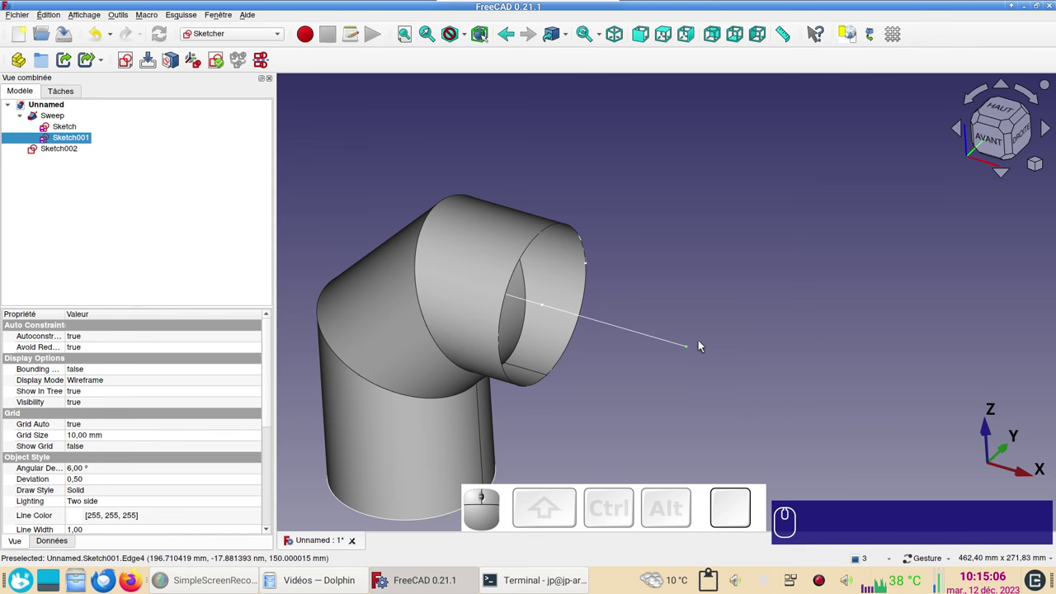
pyautogui.scroll(3)
pyautogui.scroll(-3)
pyautogui.click(668, 344)
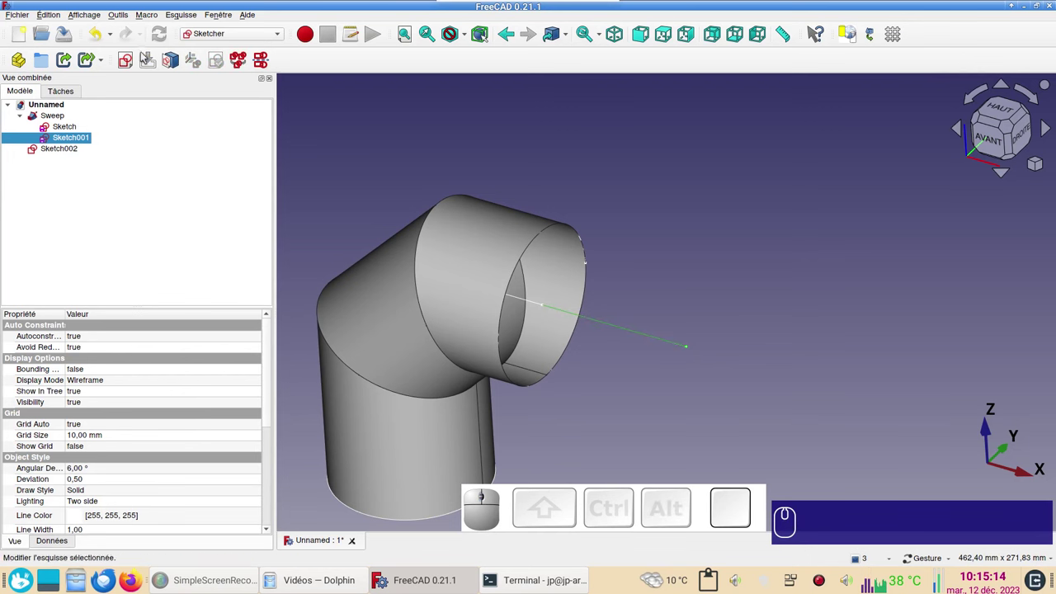
pyautogui.click(130, 66)
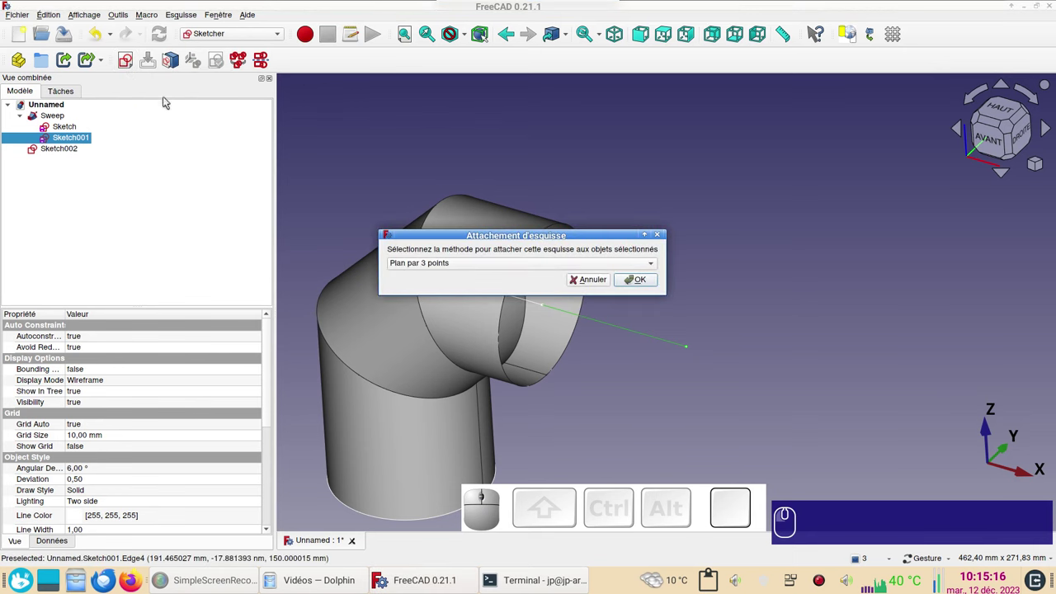
pyautogui.click(466, 263)
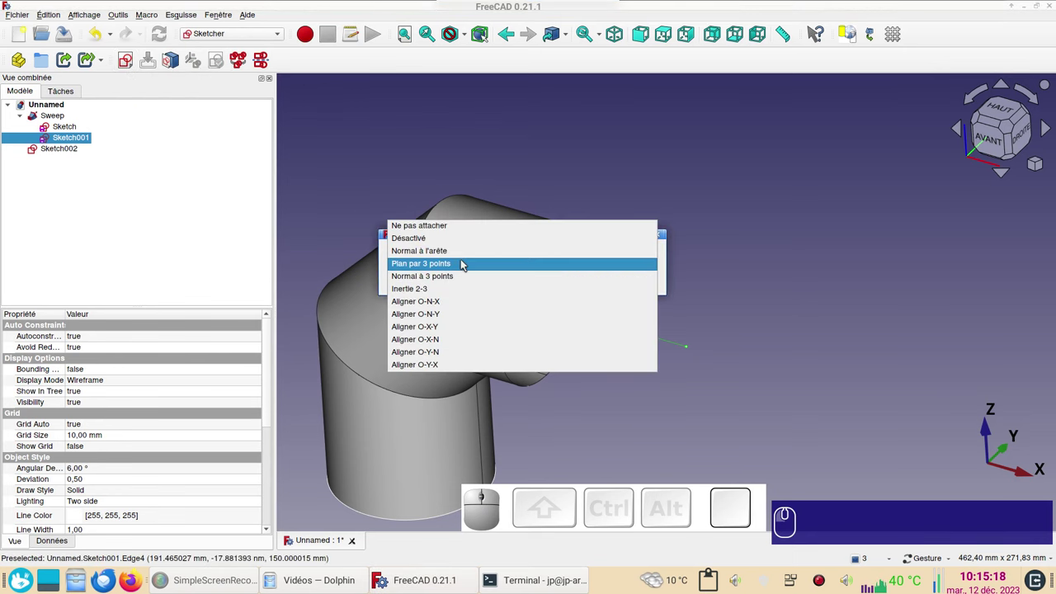
pyautogui.click(405, 253)
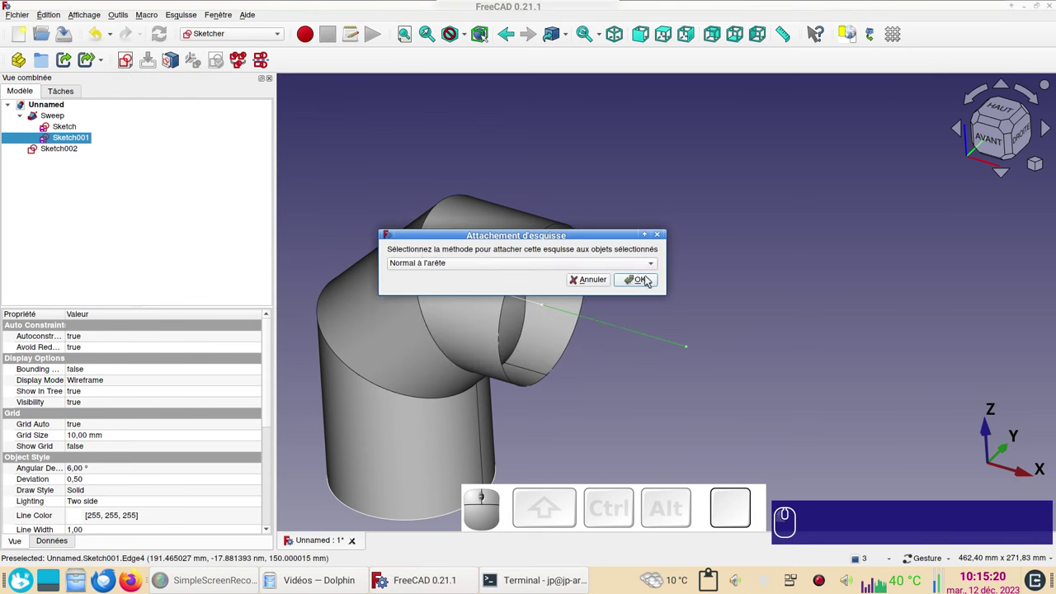
# - Confirm the attachment, recentre the view and enable the section view of the sketch
pyautogui.click(646, 281)
pyautogui.scroll(-3)
pyautogui.moveTo(620, 292); pyautogui.dragTo(487, 315)
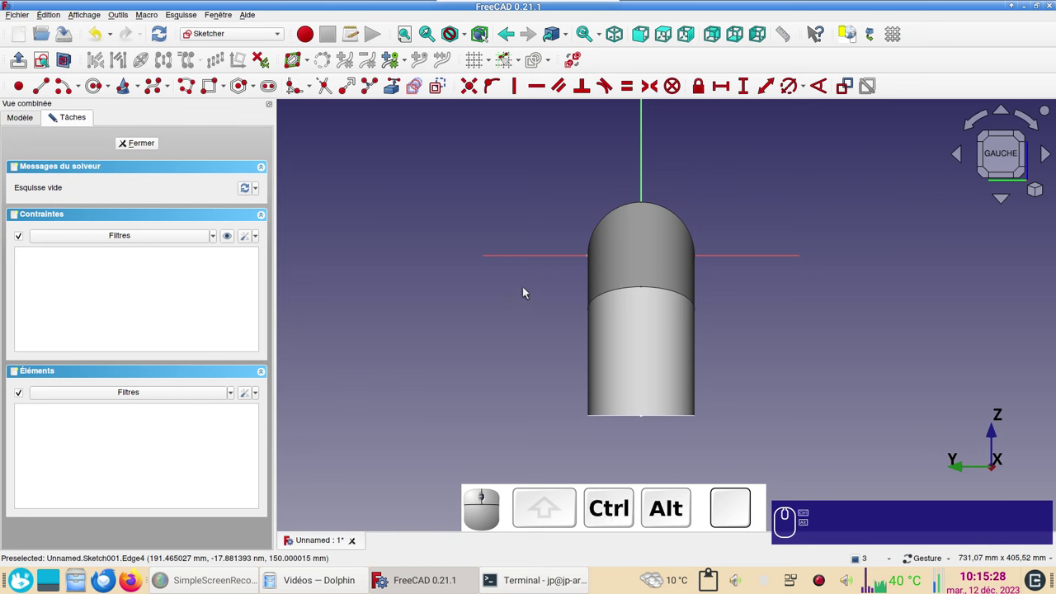
pyautogui.moveTo(794, 286); pyautogui.dragTo(267, 156)
pyautogui.click(42, 65)
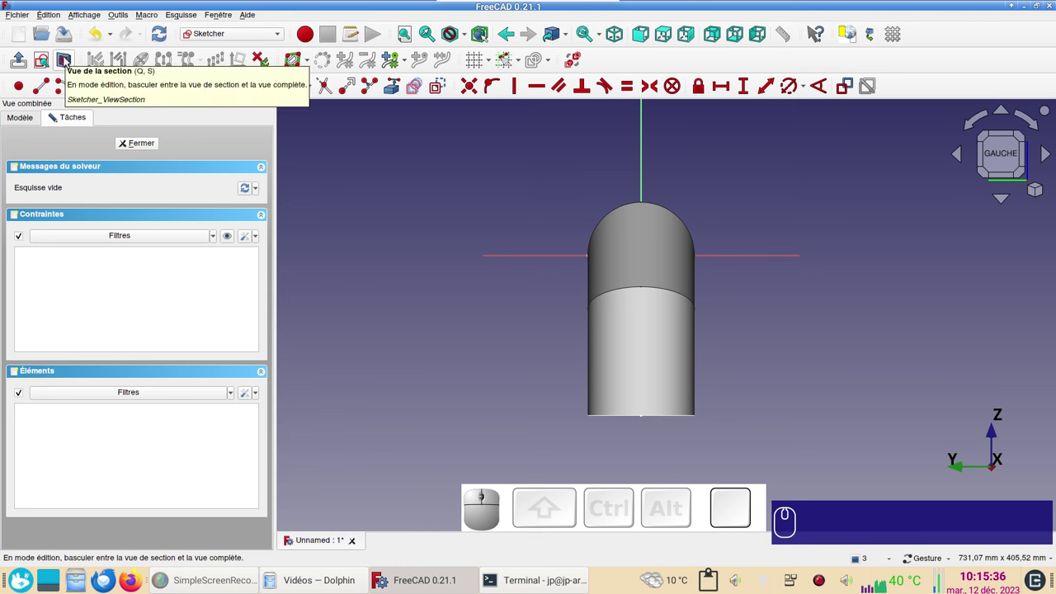
pyautogui.click(67, 58)
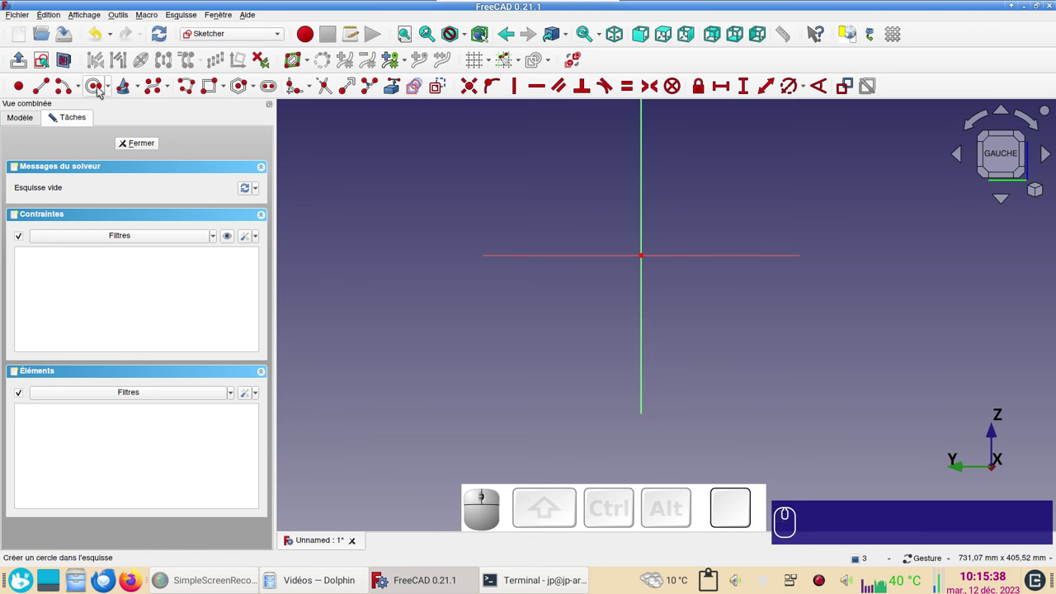
# - Draw a circle at the sketch origin constrained to 200 mm diameter
pyautogui.click(98, 85)
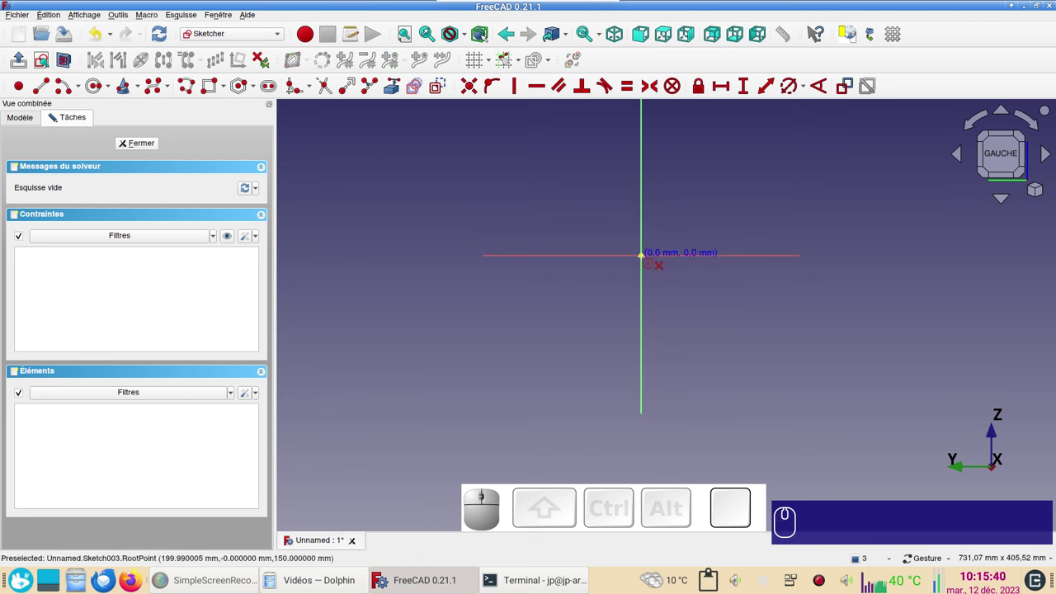
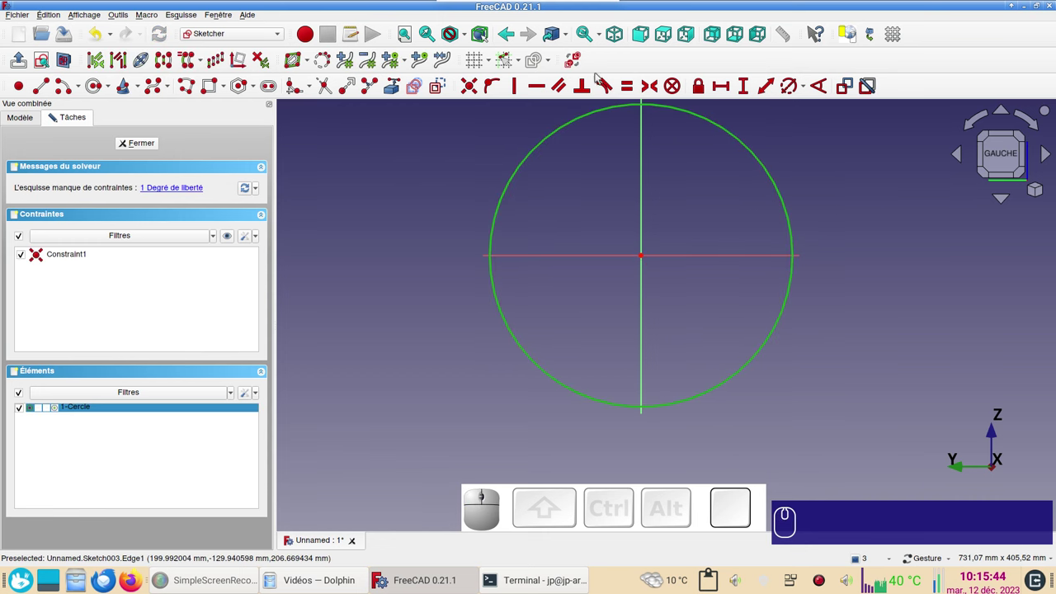
pyautogui.press('r')
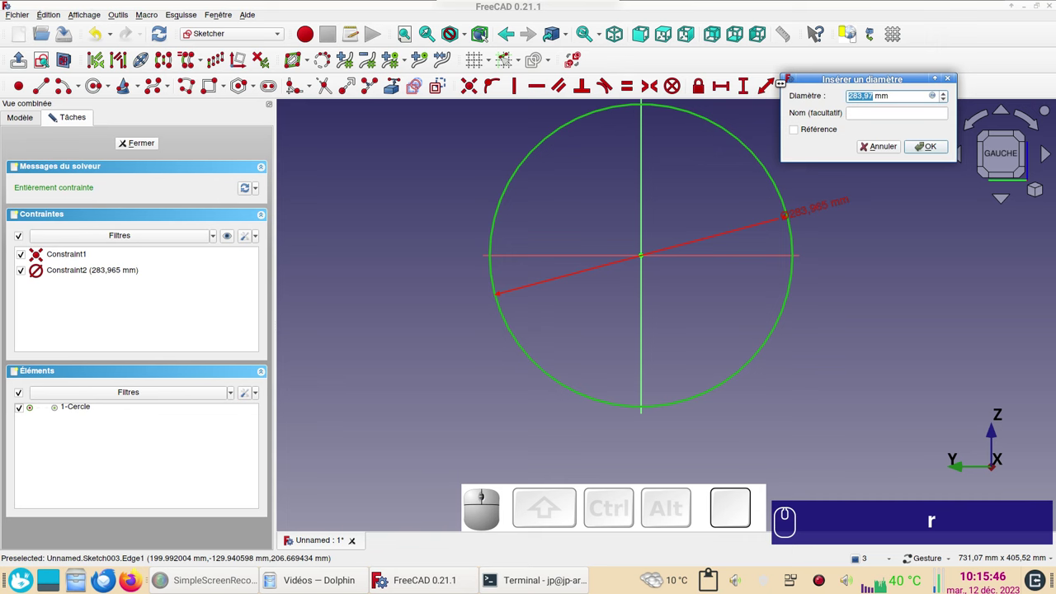
pyautogui.press('KP_2')
pyautogui.press('KP_2')
pyautogui.press('KP_0')
pyautogui.press('KP_0')
pyautogui.press('Return')
pyautogui.press('KP_Enter')
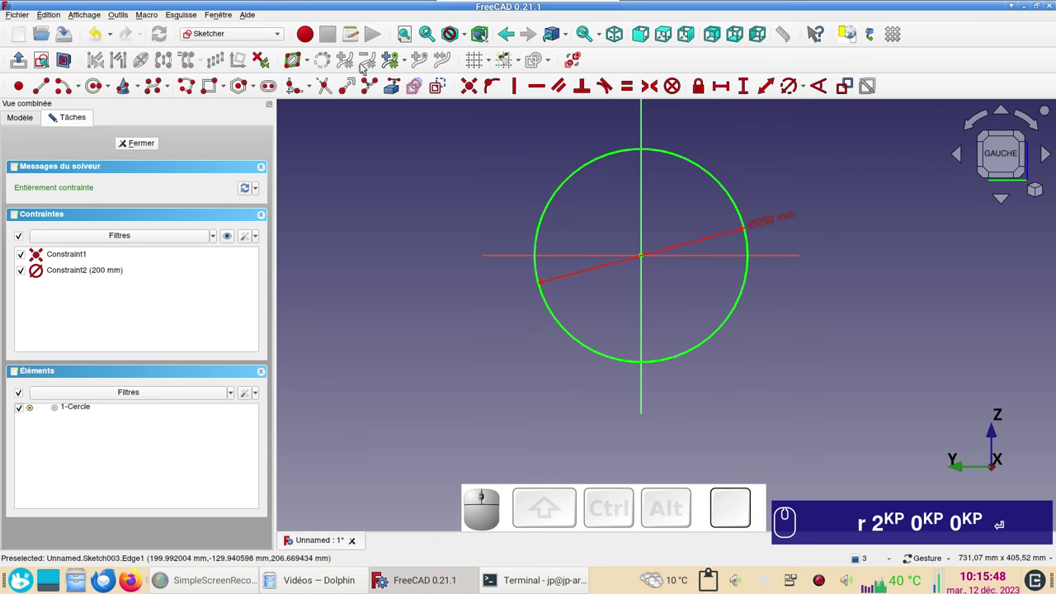
# - Close the 200 mm circle sketch and switch back to the Part workbench
pyautogui.click(152, 147)
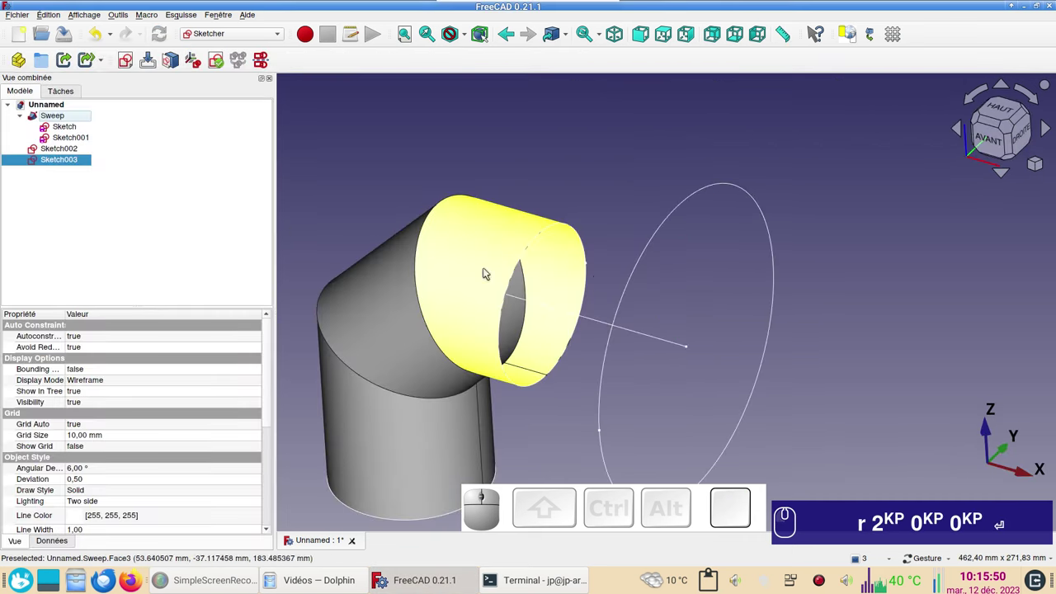
pyautogui.scroll(-3)
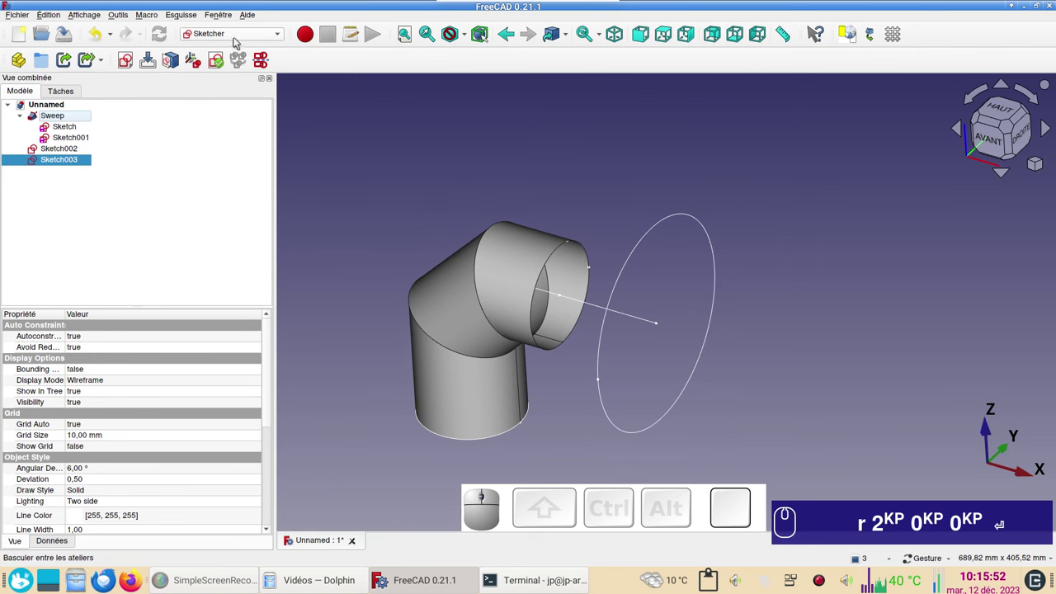
pyautogui.click(248, 37)
pyautogui.write('r')
pyautogui.press('KP_2')
pyautogui.press('KP_0')
pyautogui.press('Return')
pyautogui.click(245, 146)
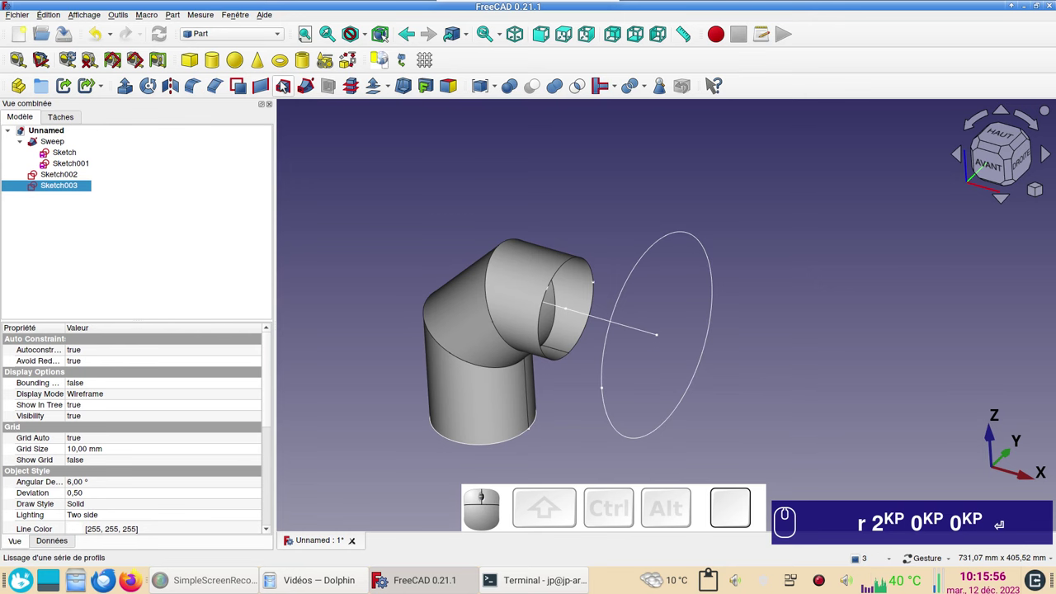
# - Loft Sketch002 to Sketch003 to form the flared cone after the elbow
pyautogui.click(284, 84)
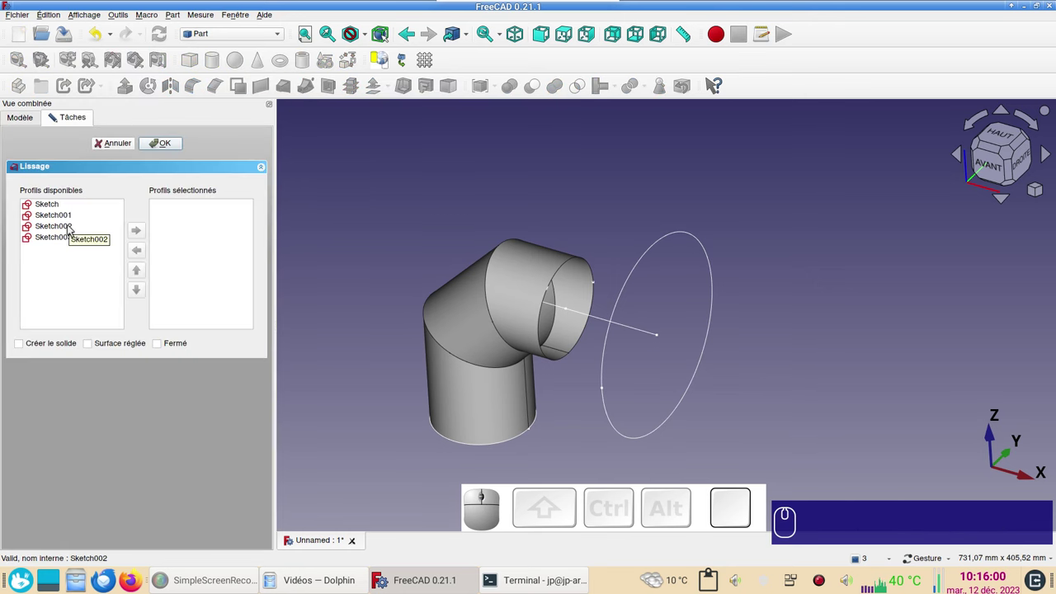
pyautogui.click(72, 226)
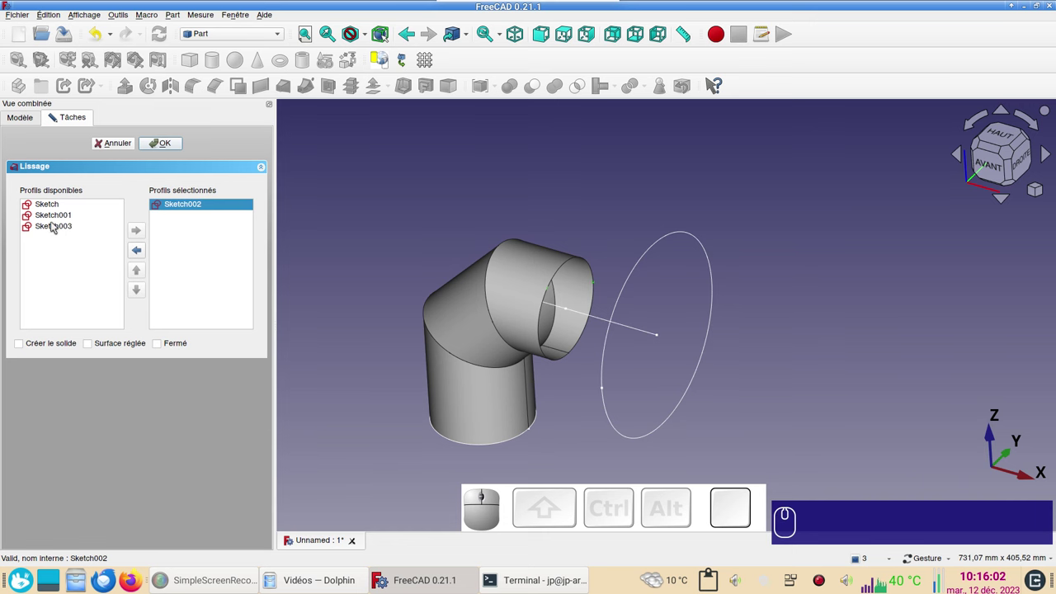
pyautogui.click(57, 224)
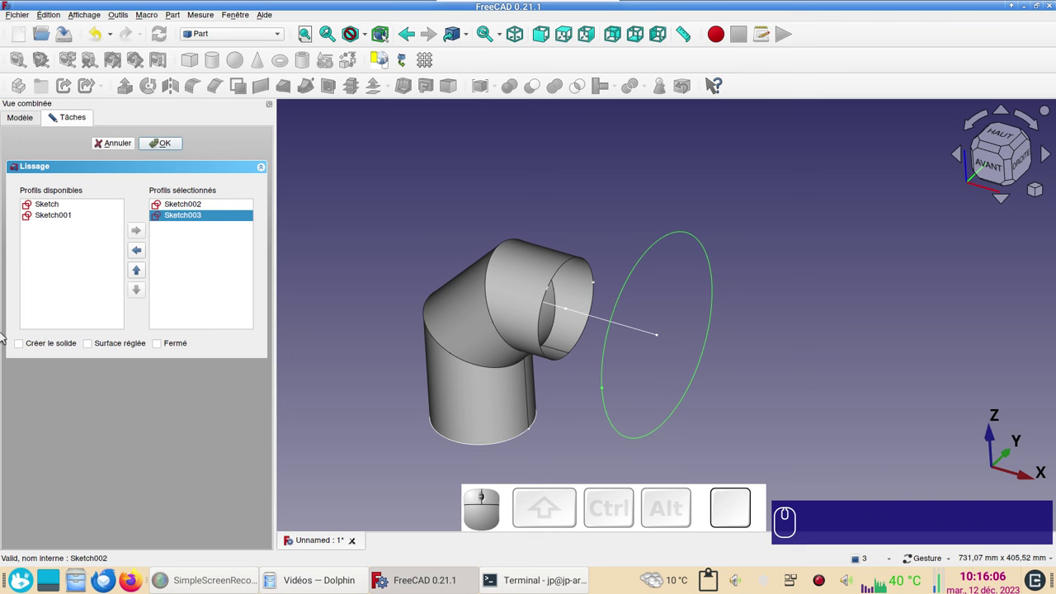
pyautogui.click(181, 146)
pyautogui.moveTo(785, 373); pyautogui.dragTo(694, 189)
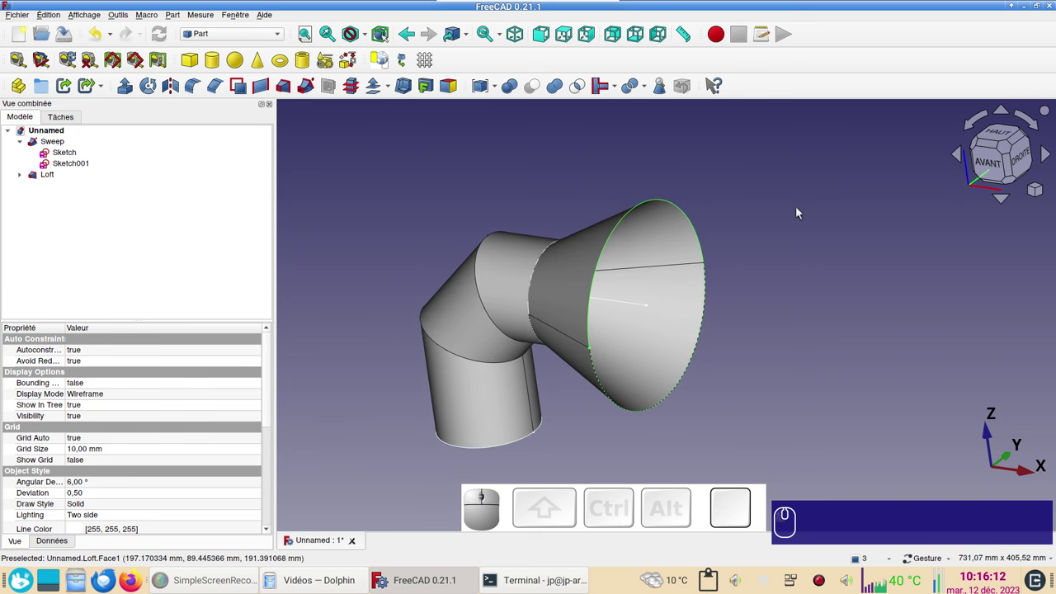
# - Extrude the loft's larger circle Sketch003 50 mm along custom direction X=1, not as a solid
pyautogui.click(756, 317)
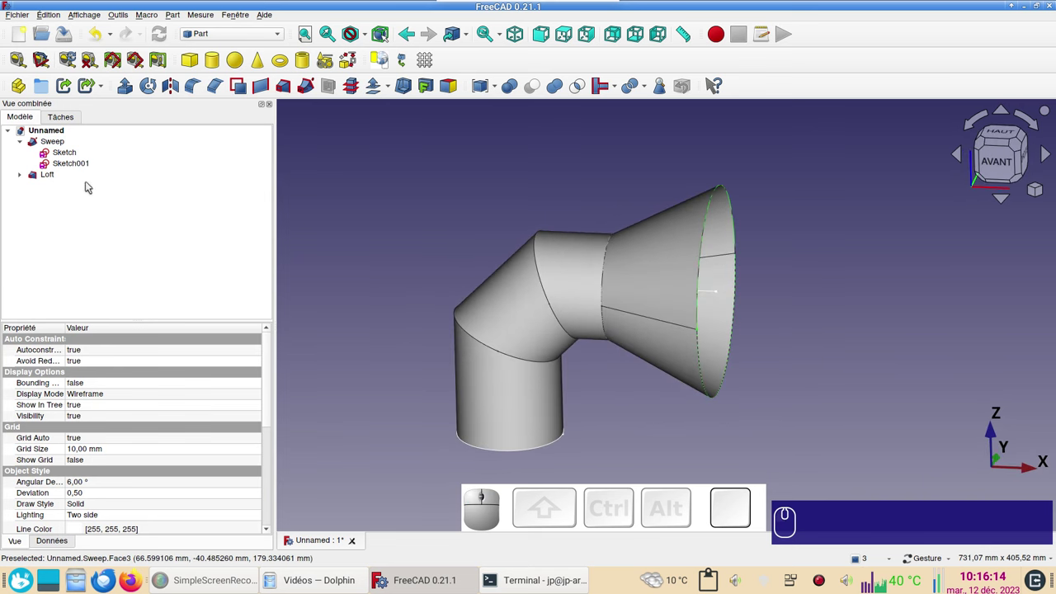
pyautogui.click(24, 179)
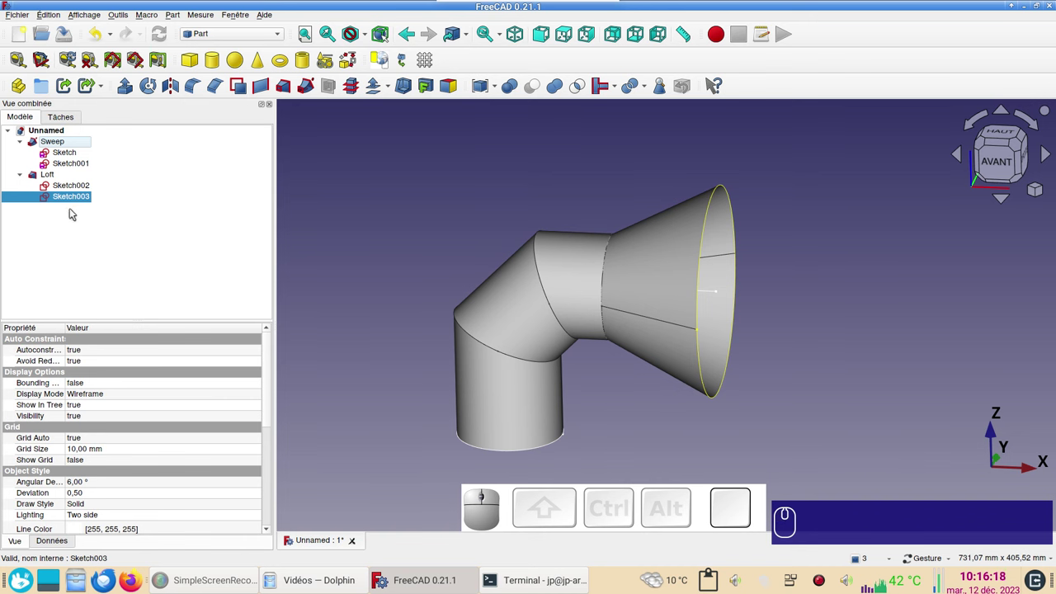
pyautogui.click(74, 199)
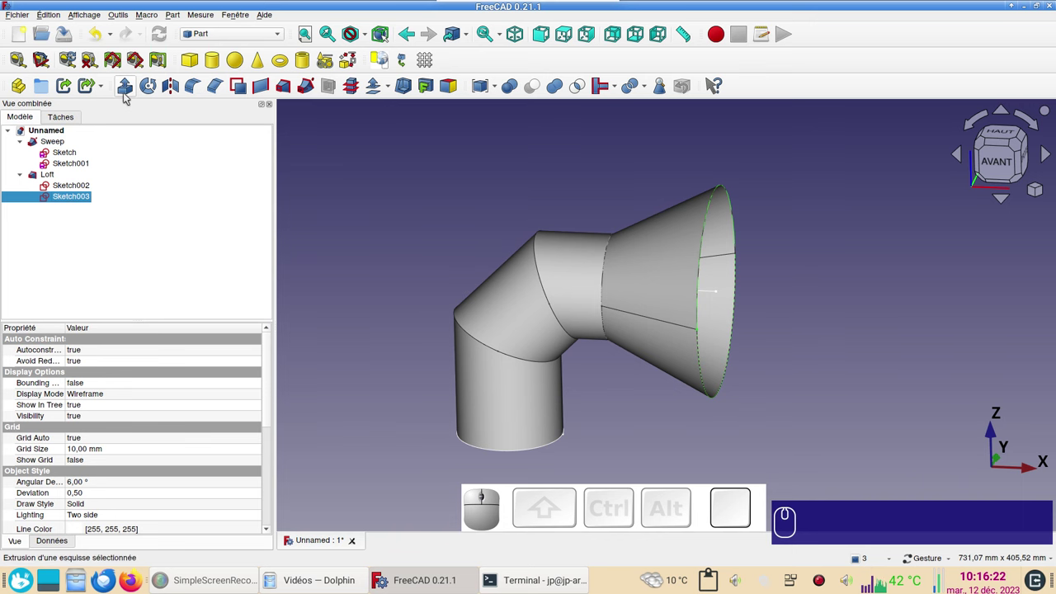
pyautogui.click(128, 95)
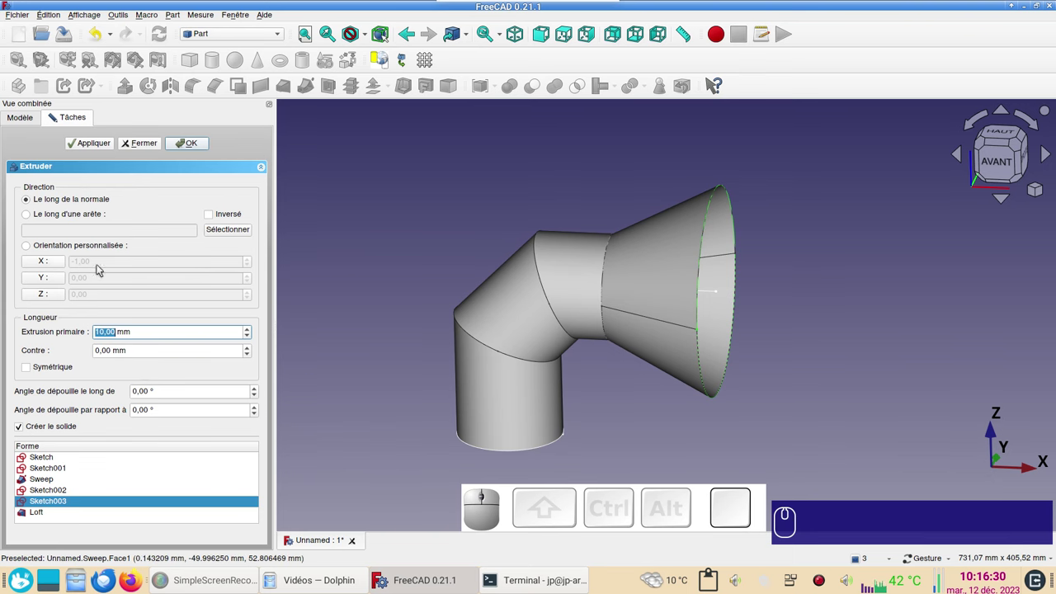
pyautogui.click(48, 263)
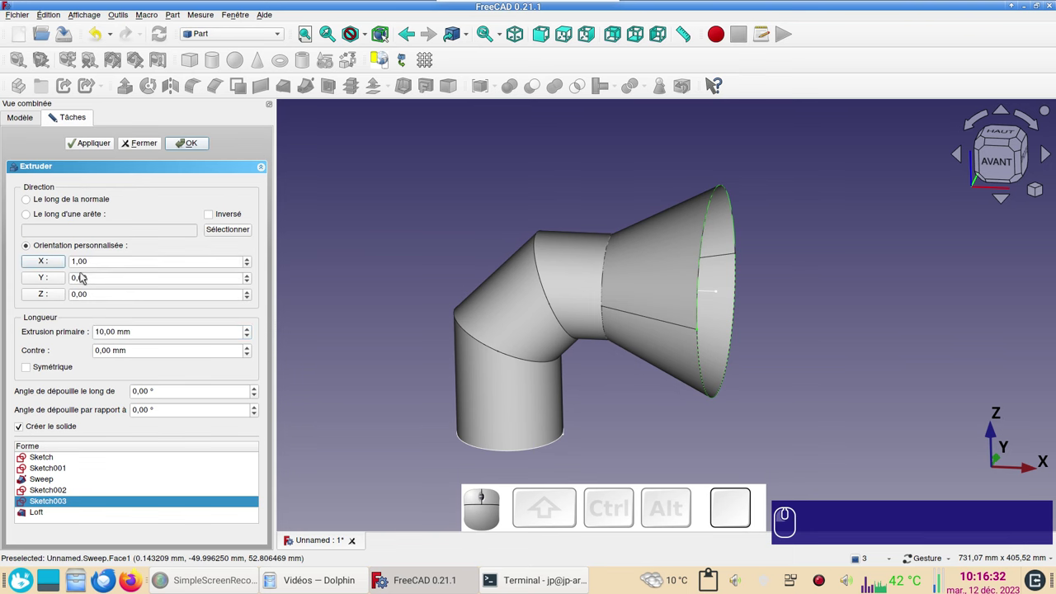
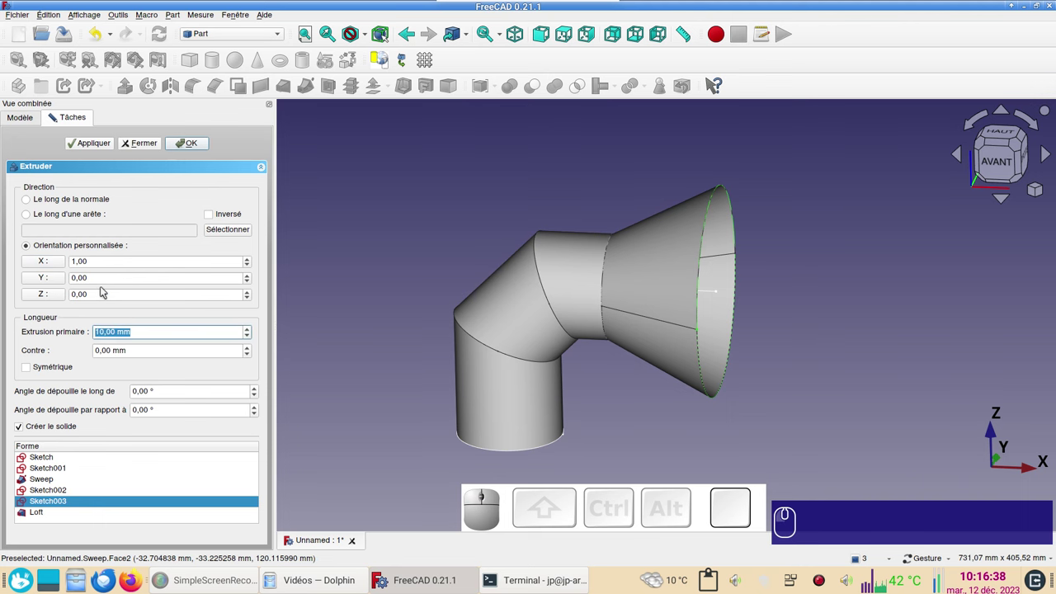
pyautogui.press('KP_5')
pyautogui.press('KP_0')
pyautogui.press('KP_0')
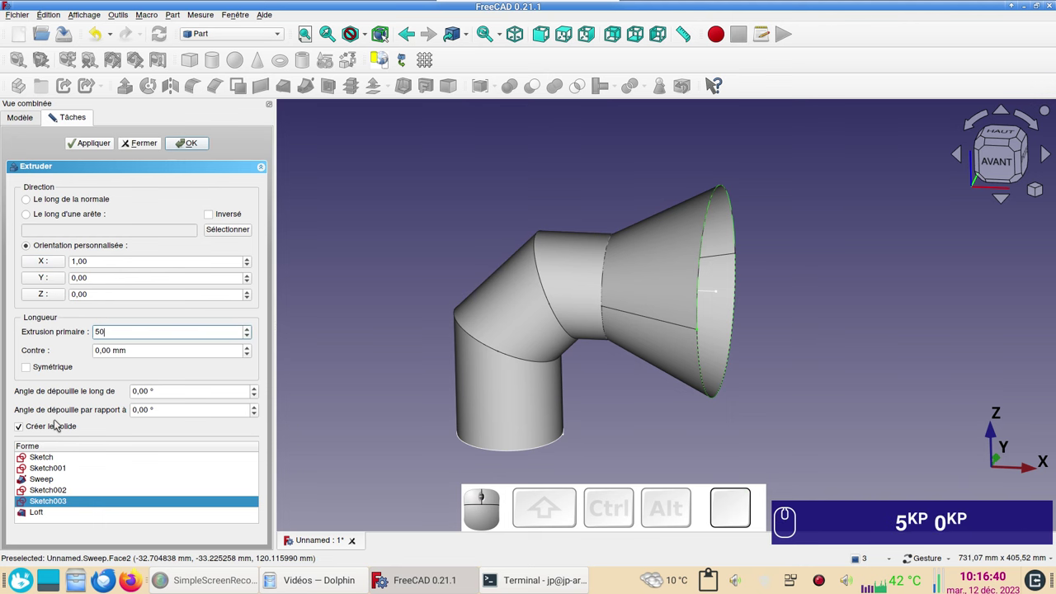
pyautogui.click(58, 428)
pyautogui.click(195, 148)
# - Orbit and view the model from the back to inspect the whole extended pipe
pyautogui.moveTo(840, 260); pyautogui.dragTo(631, 236)
pyautogui.press('KP_5')
pyautogui.press('KP_0')
pyautogui.moveTo(675, 232); pyautogui.dragTo(657, 355)
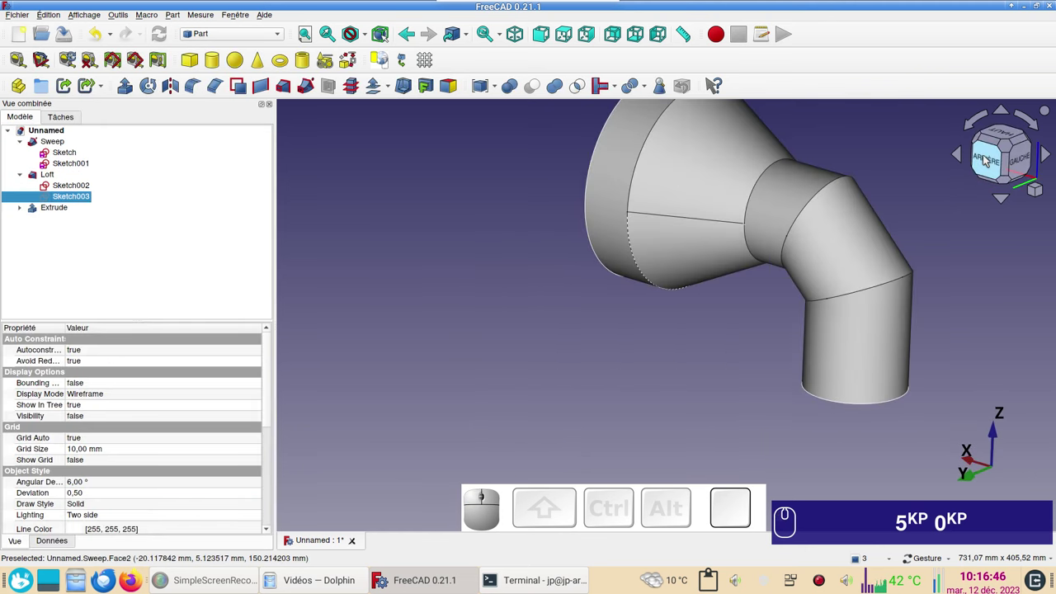
pyautogui.click(1010, 150)
pyautogui.moveTo(959, 247); pyautogui.dragTo(821, 329)
pyautogui.press('KP_5')
pyautogui.press('KP_0')
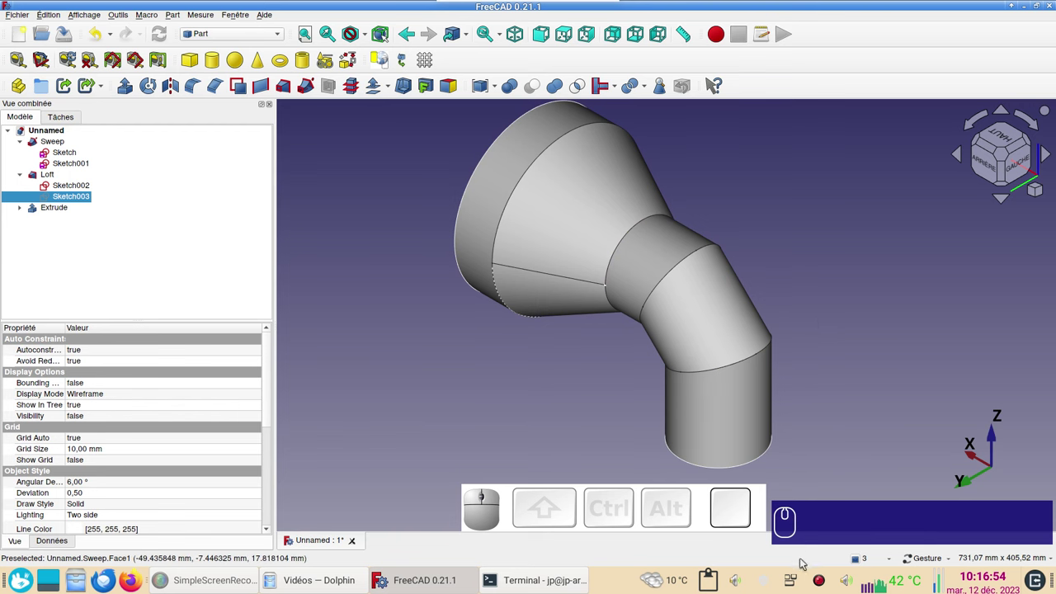
# - Select the Sweep, Loft and Extrude pipe pieces together
pyautogui.rightClick(822, 582)
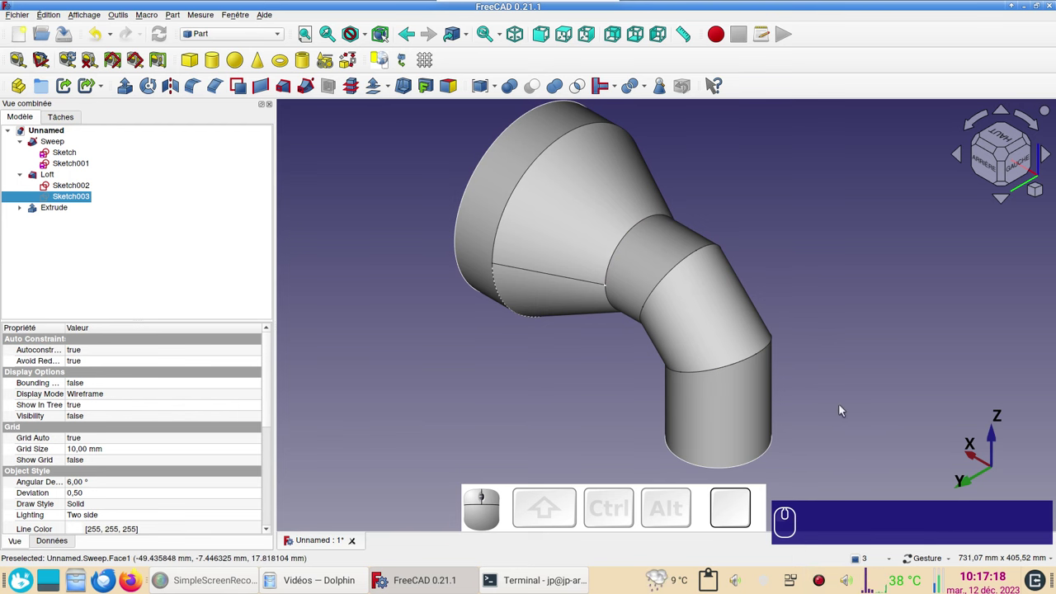
pyautogui.click(740, 425)
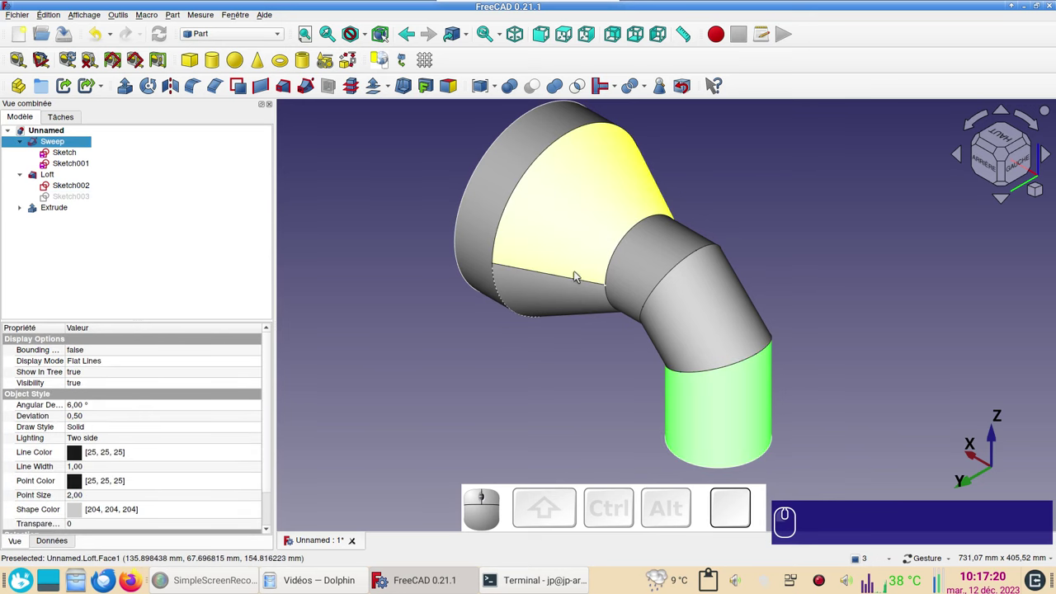
pyautogui.click(654, 270)
pyautogui.click(575, 245)
pyautogui.click(484, 231)
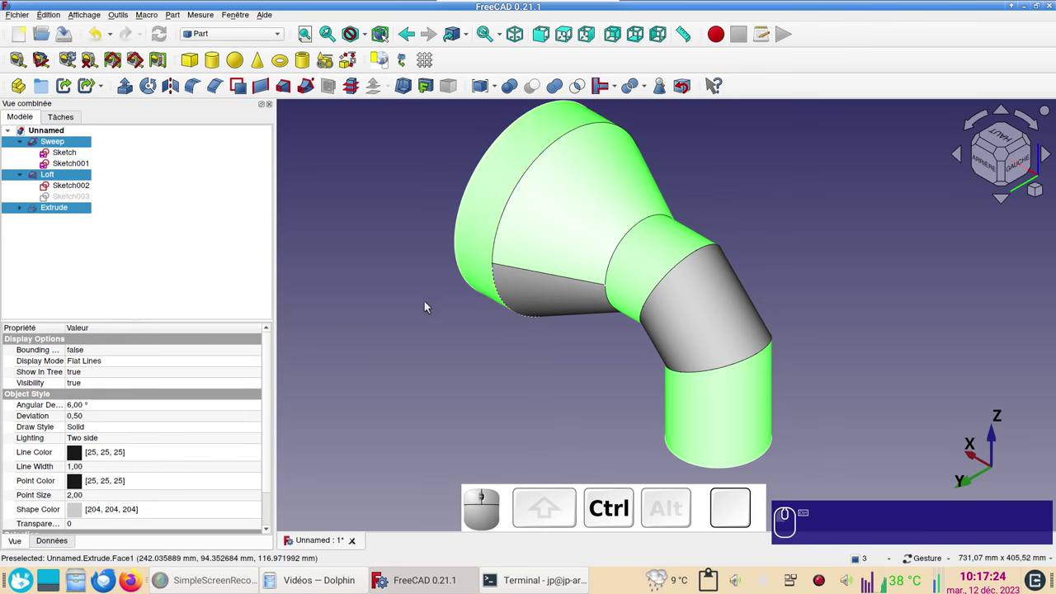
# - In Appearance, assign a material and set Shape Color to light blue for all three
pyautogui.press('ctrl+d')
pyautogui.click(164, 240)
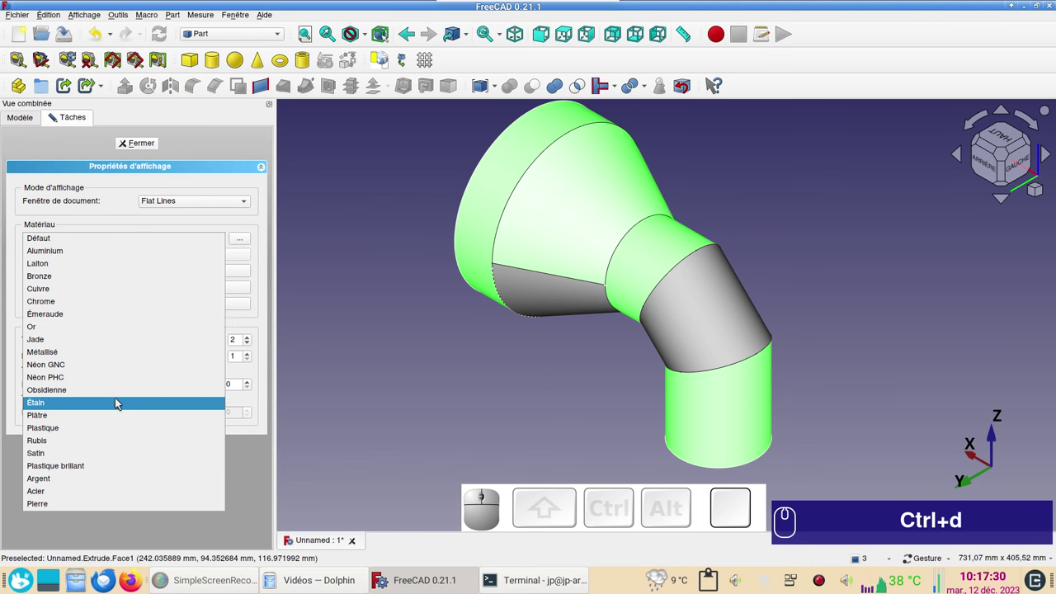
pyautogui.click(100, 342)
pyautogui.click(195, 273)
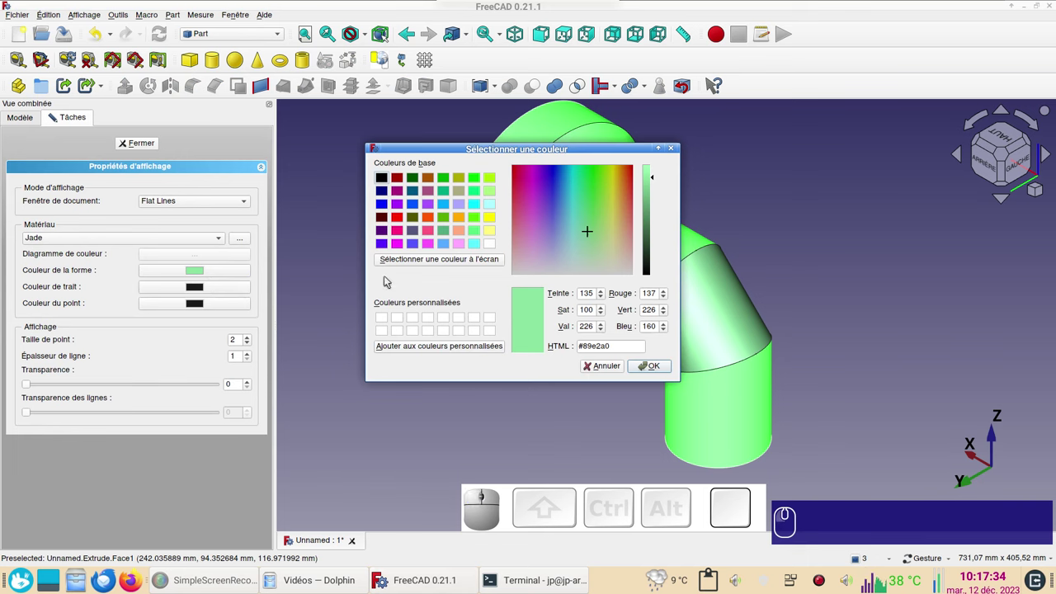
pyautogui.click(446, 248)
pyautogui.click(657, 363)
pyautogui.click(149, 138)
pyautogui.click(158, 145)
pyautogui.click(399, 196)
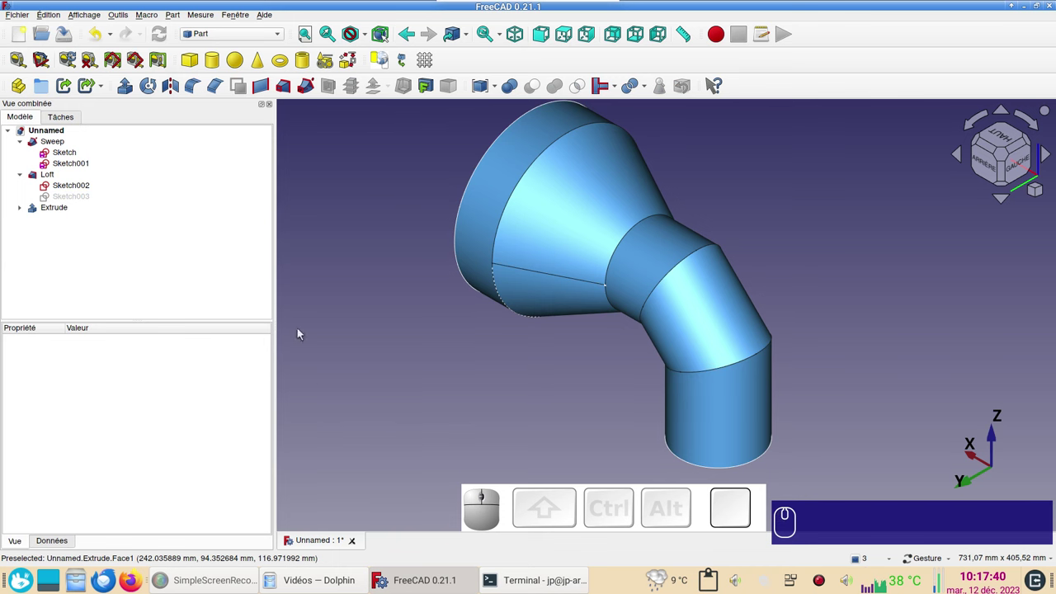
# - Switch to the Curves workbench and select the elbow's bottom cylinder face
pyautogui.click(229, 36)
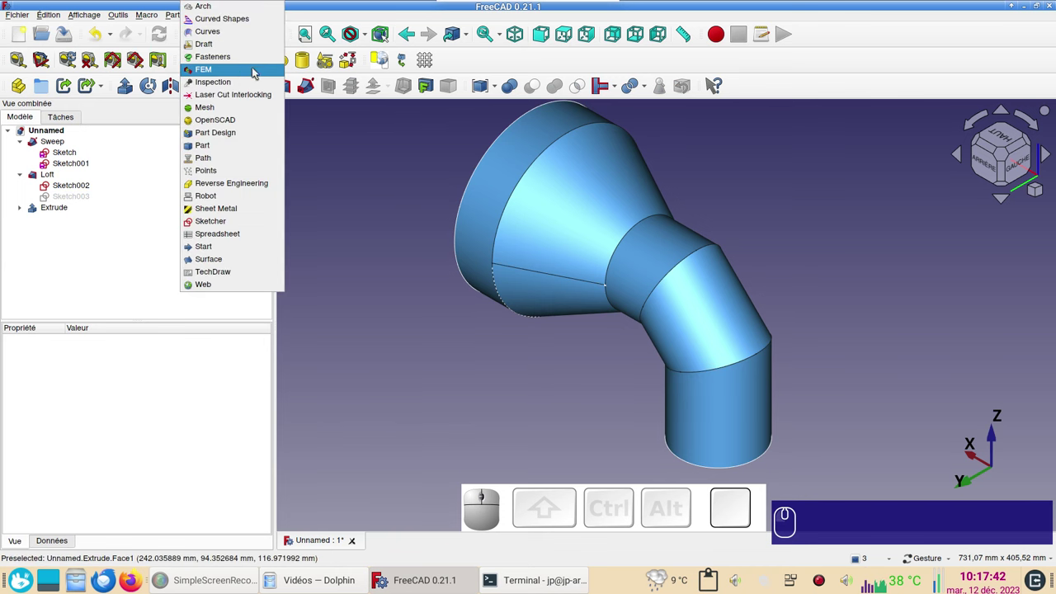
pyautogui.click(238, 36)
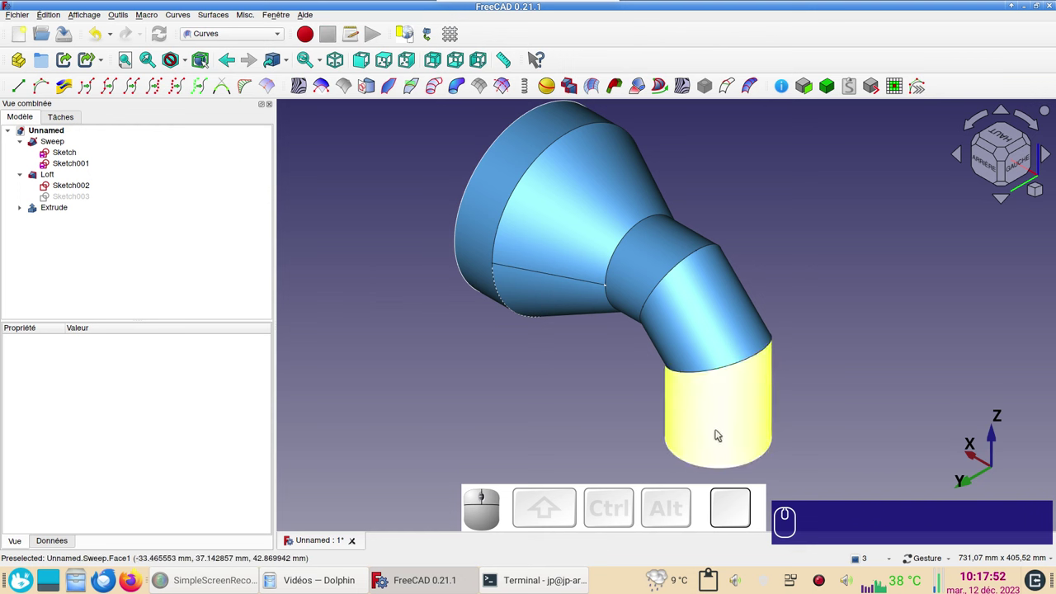
pyautogui.click(720, 431)
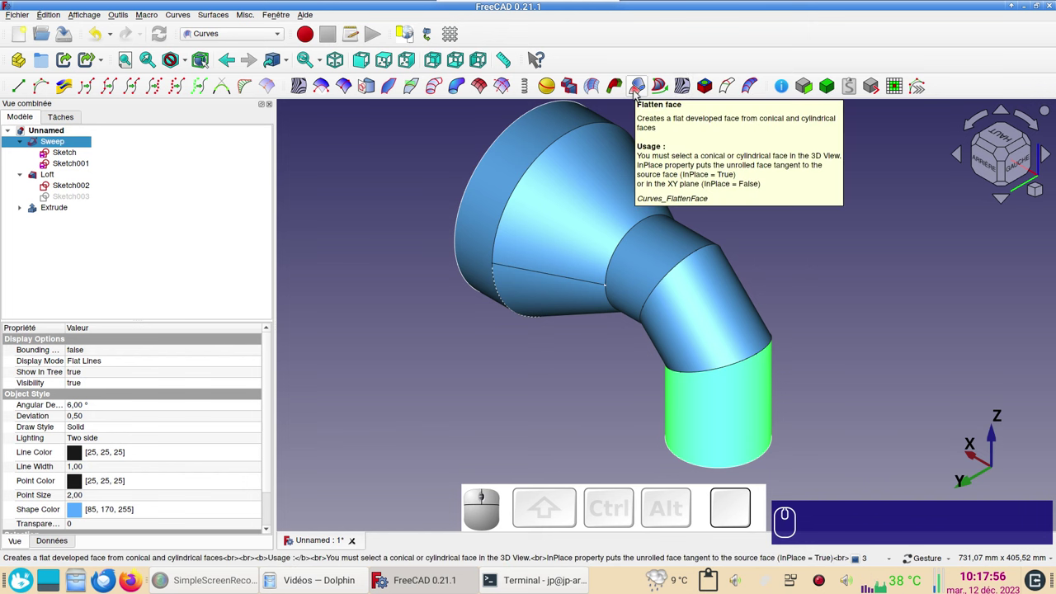
pyautogui.click(637, 93)
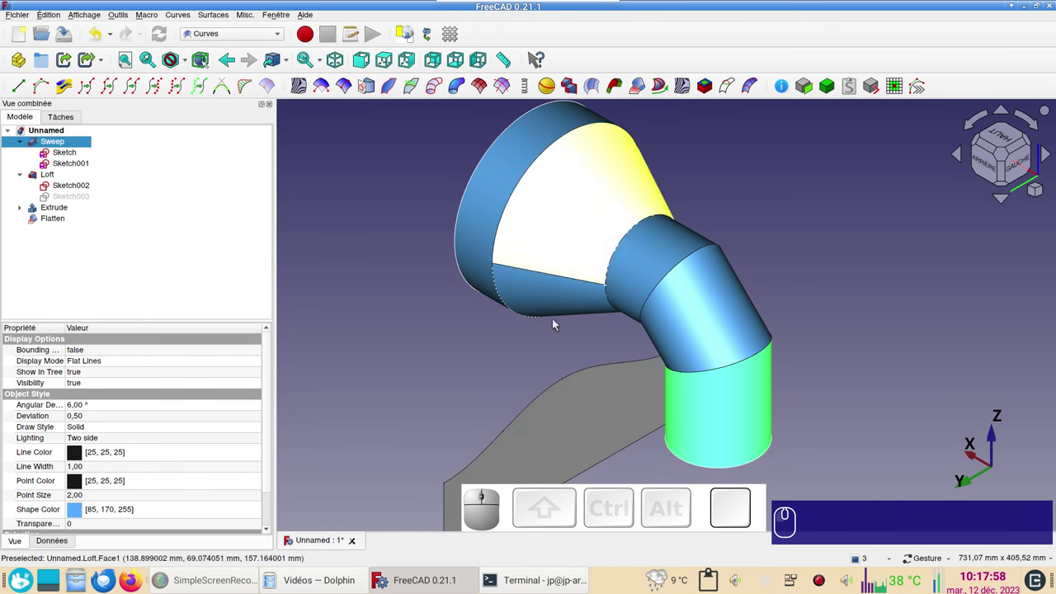
pyautogui.click(692, 335)
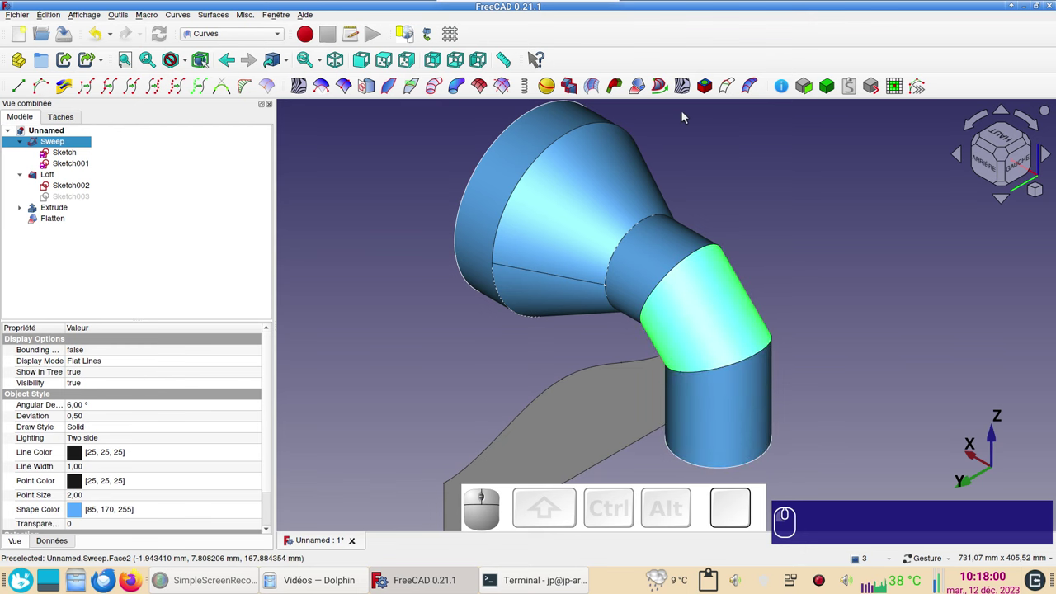
pyautogui.click(636, 94)
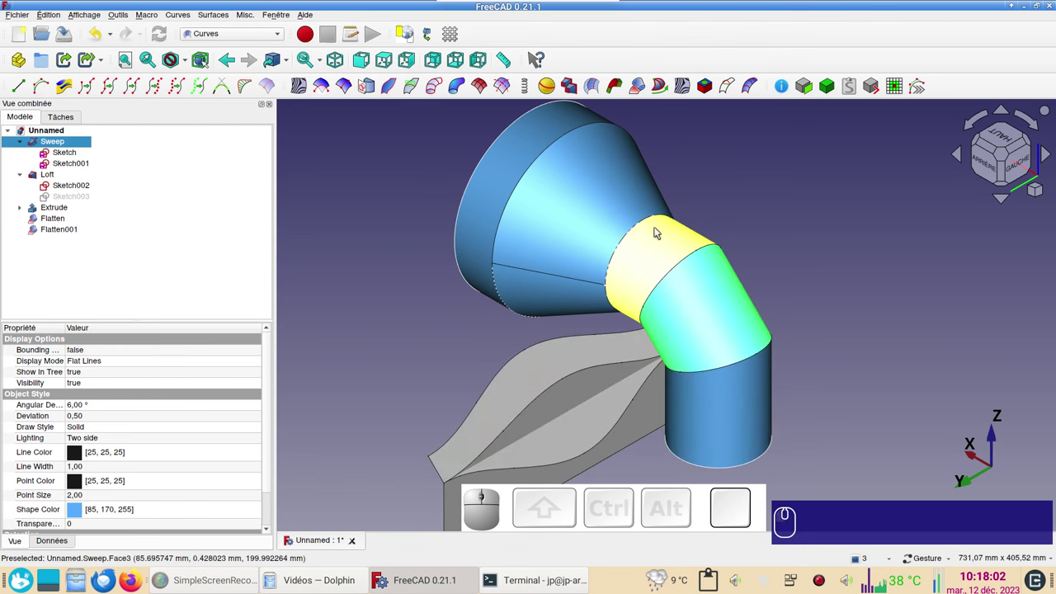
pyautogui.click(660, 235)
pyautogui.click(644, 90)
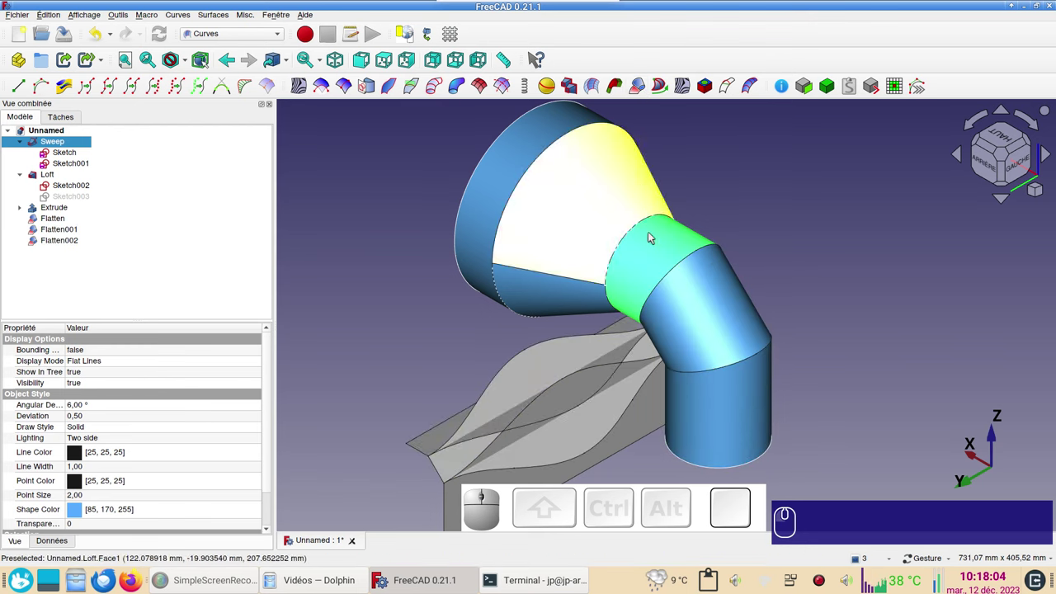
pyautogui.click(511, 180)
pyautogui.click(640, 92)
pyautogui.scroll(-3)
pyautogui.scroll(3)
pyautogui.rightClick(838, 226)
pyautogui.click(671, 253)
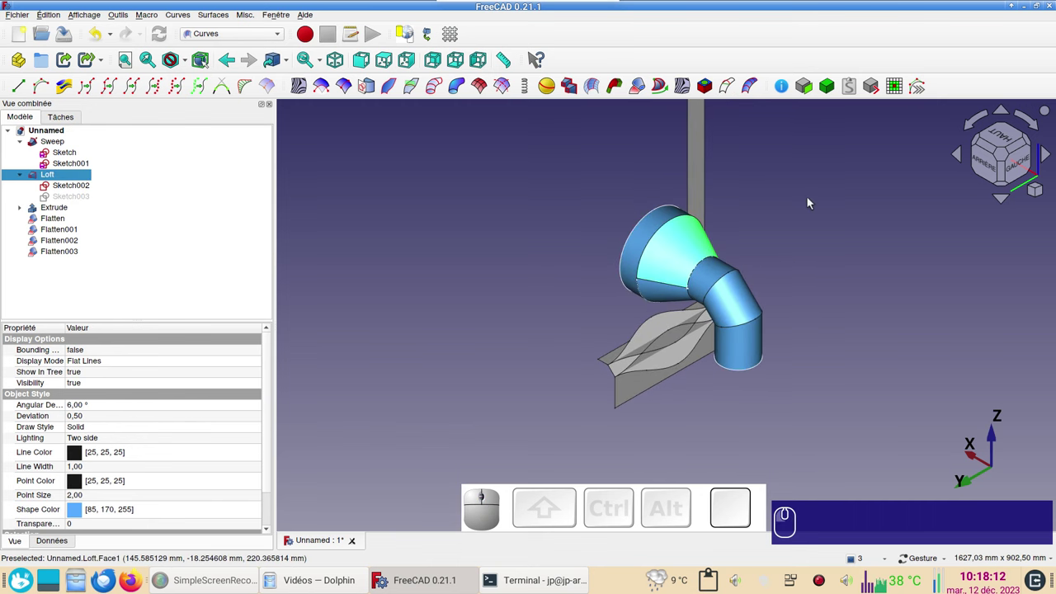
pyautogui.click(645, 88)
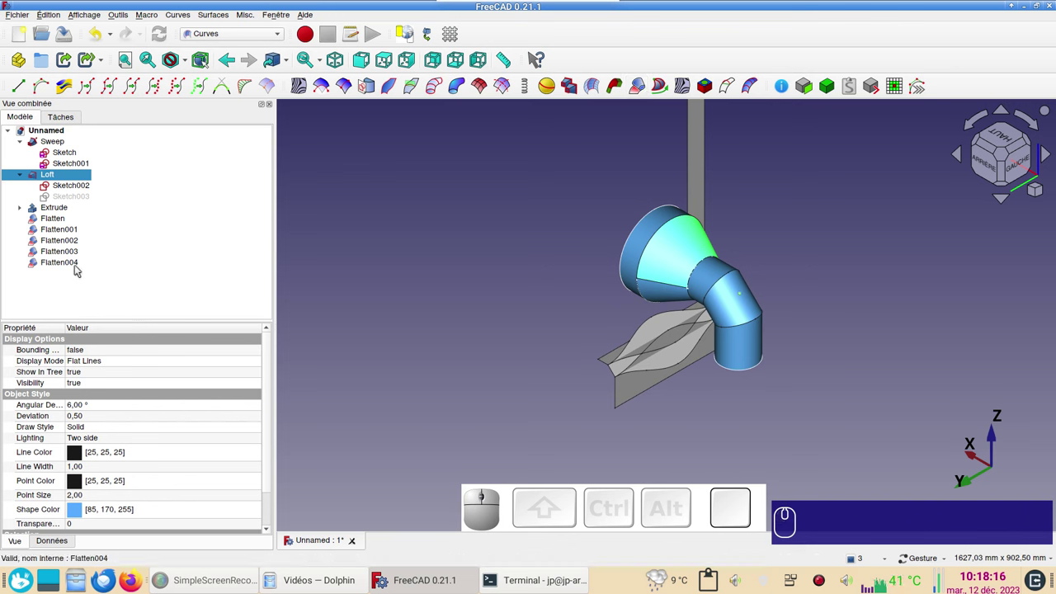
pyautogui.click(79, 267)
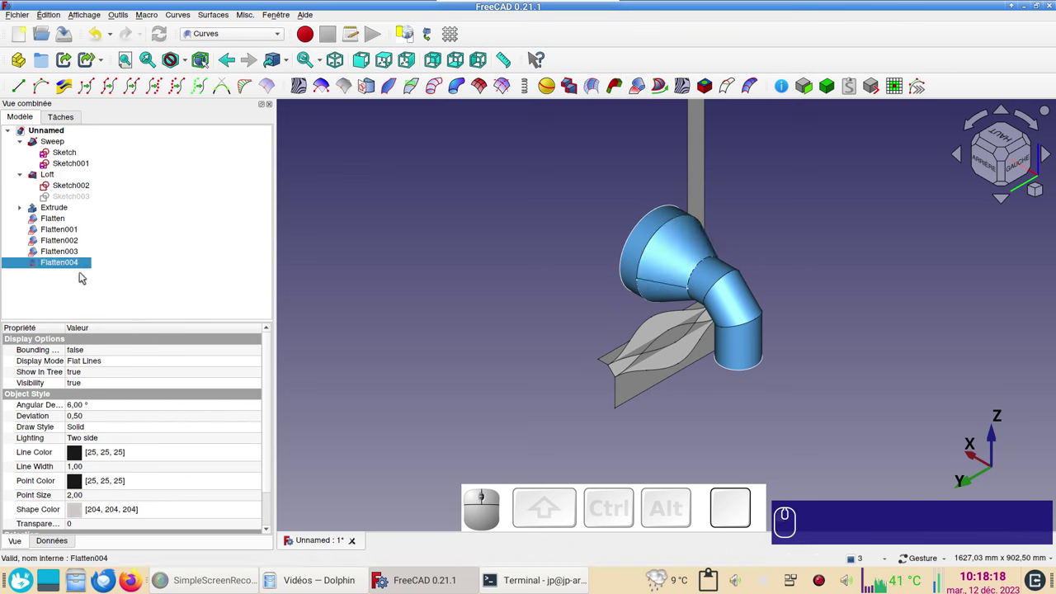
pyautogui.press('Delete')
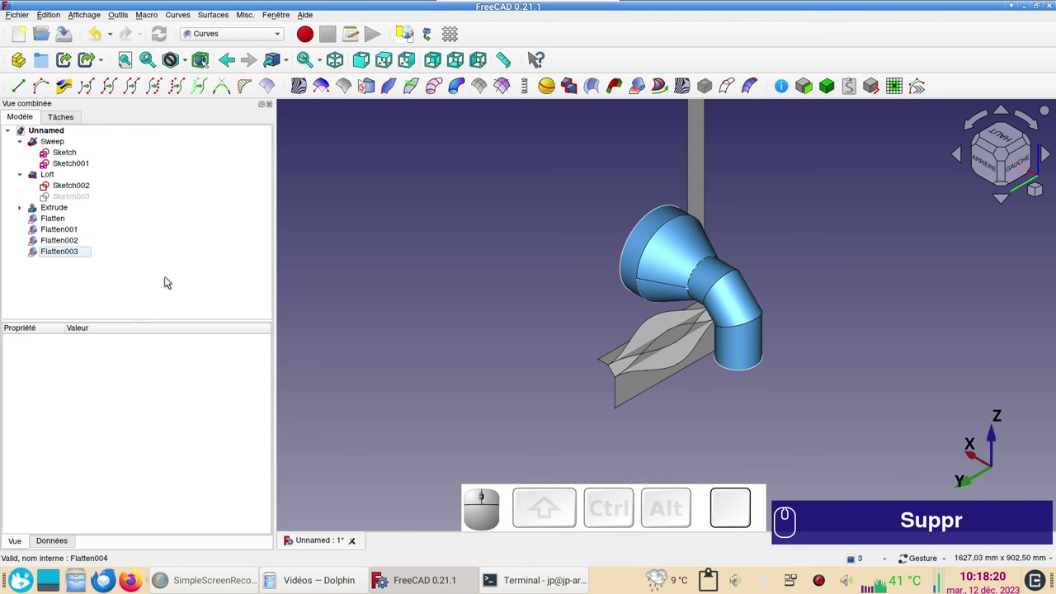
pyautogui.scroll(3)
pyautogui.scroll(-3)
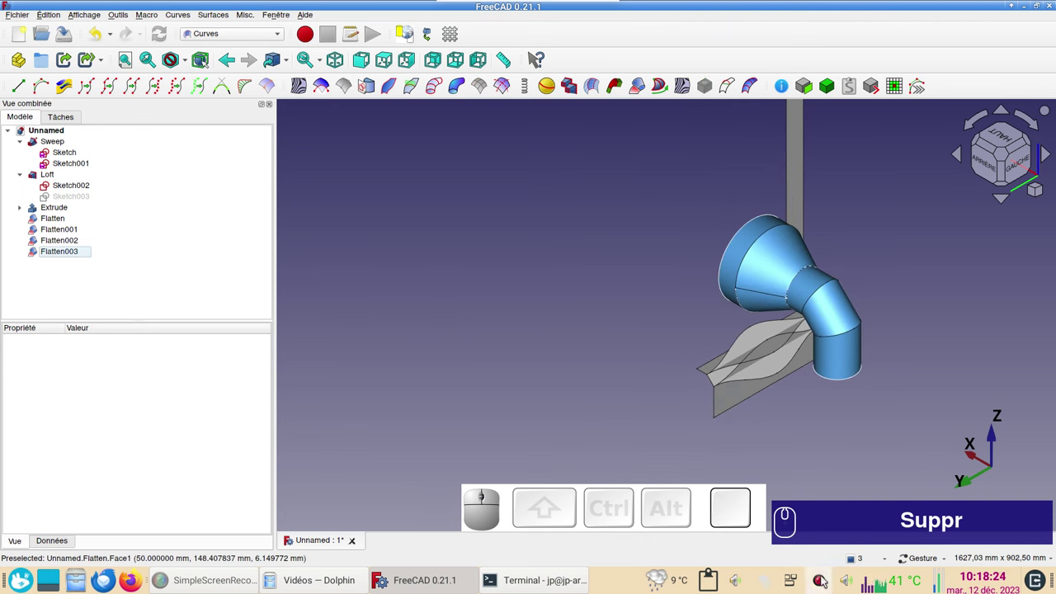
pyautogui.scroll(3)
pyautogui.scroll(-3)
pyautogui.moveTo(884, 359); pyautogui.dragTo(717, 240)
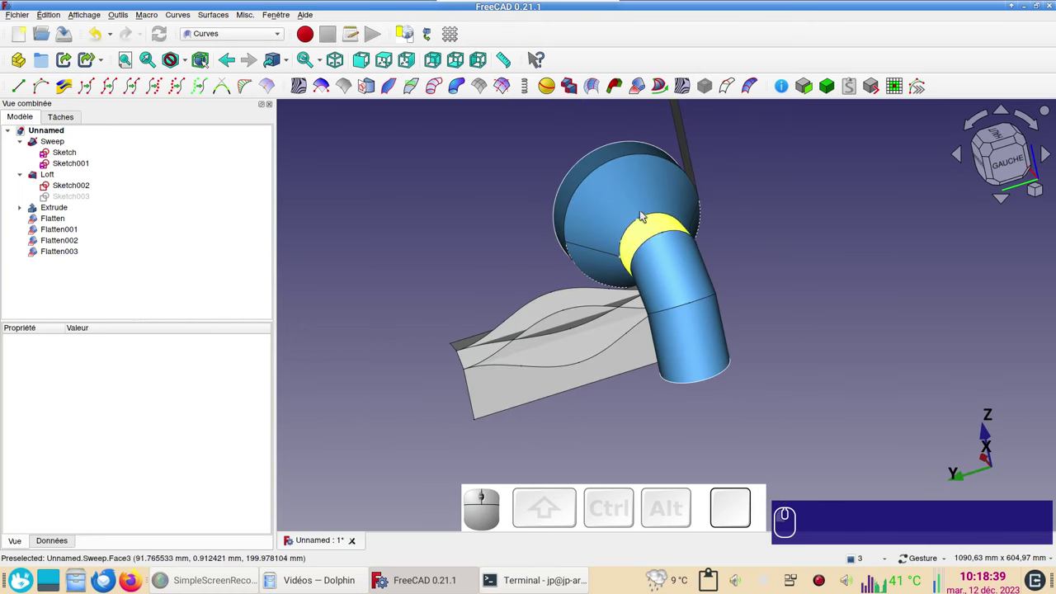
pyautogui.click(636, 207)
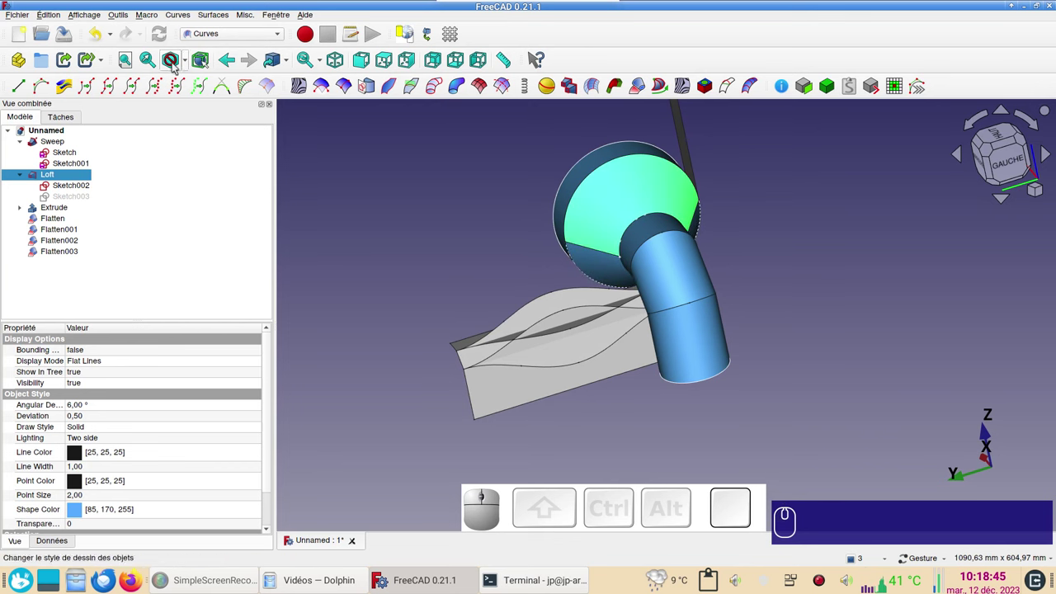
# - In the Draft workbench, downgrade the cone Loft into separate faces Face and Face001
pyautogui.click(255, 38)
pyautogui.click(252, 50)
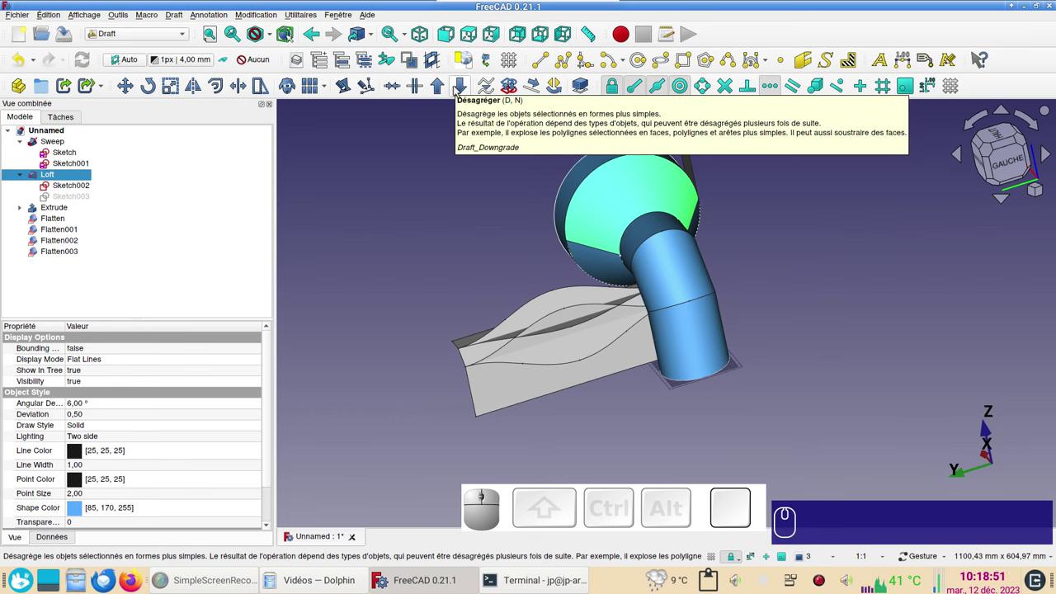
pyautogui.click(457, 88)
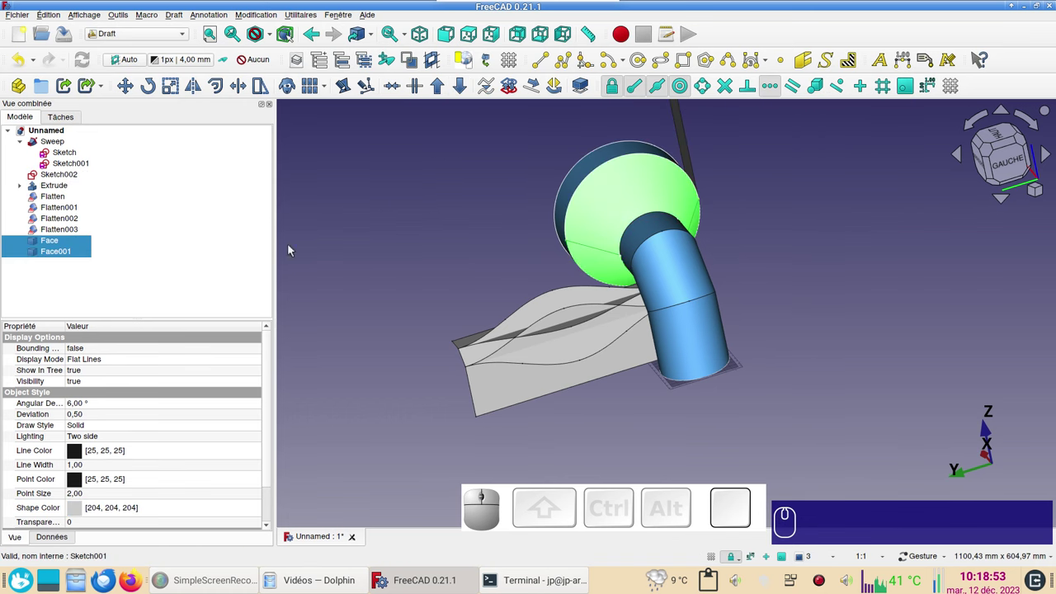
# - Toggle object visibility, orbit the cone side-on and select the cone face
pyautogui.click(387, 250)
pyautogui.click(606, 274)
pyautogui.press('space')
pyautogui.press('space')
pyautogui.press('space')
pyautogui.click(604, 229)
pyautogui.press('space')
pyautogui.press('space')
pyautogui.moveTo(432, 276); pyautogui.dragTo(456, 321)
pyautogui.click(456, 320)
pyautogui.click(591, 223)
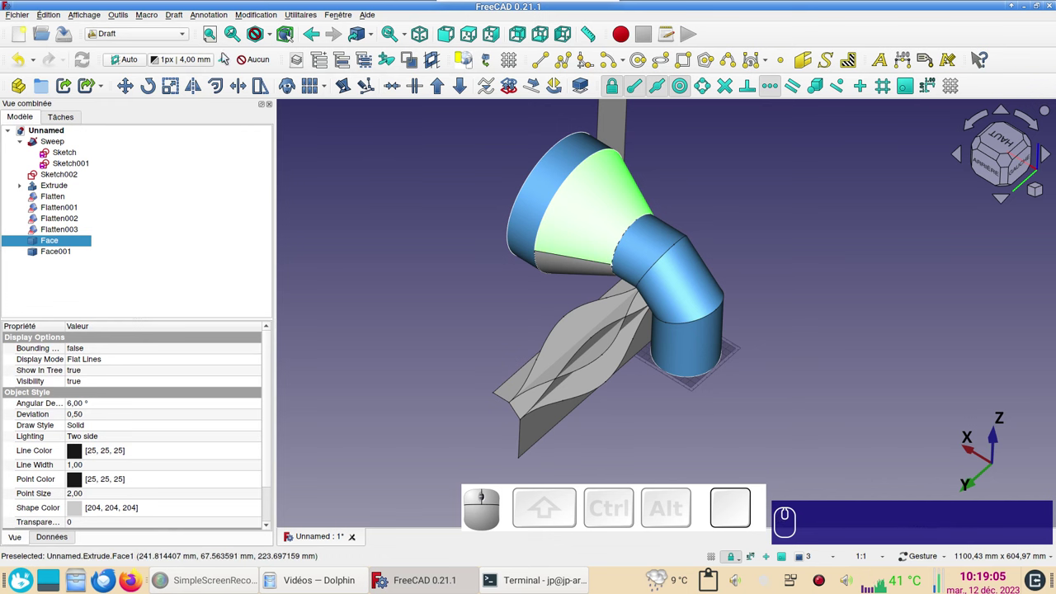
# - In the Mesh workbench, mesh the cone Face with Standard settings and select Face (Meshed)
pyautogui.click(145, 40)
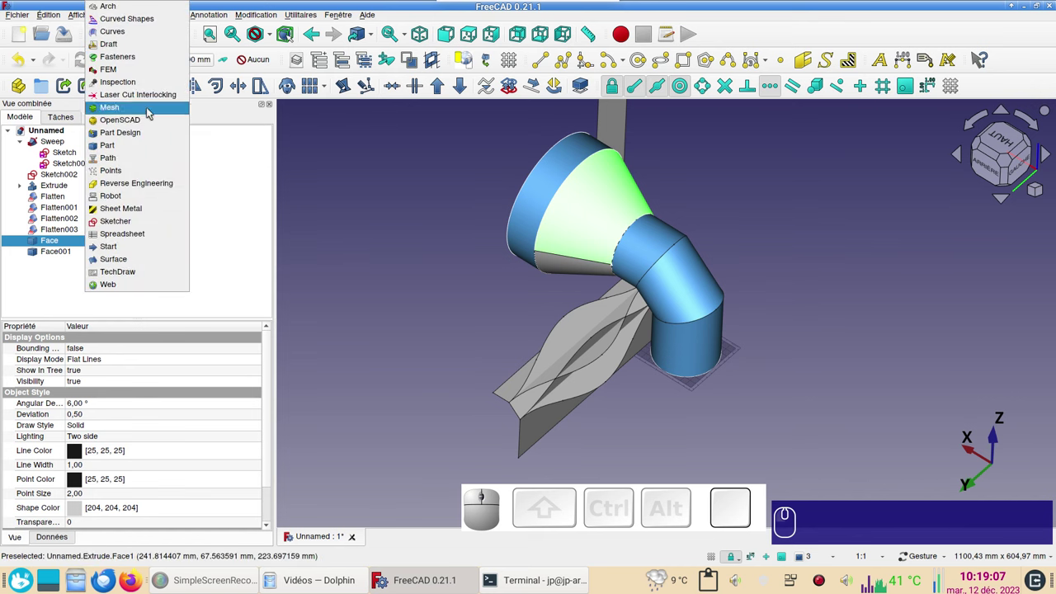
pyautogui.click(153, 111)
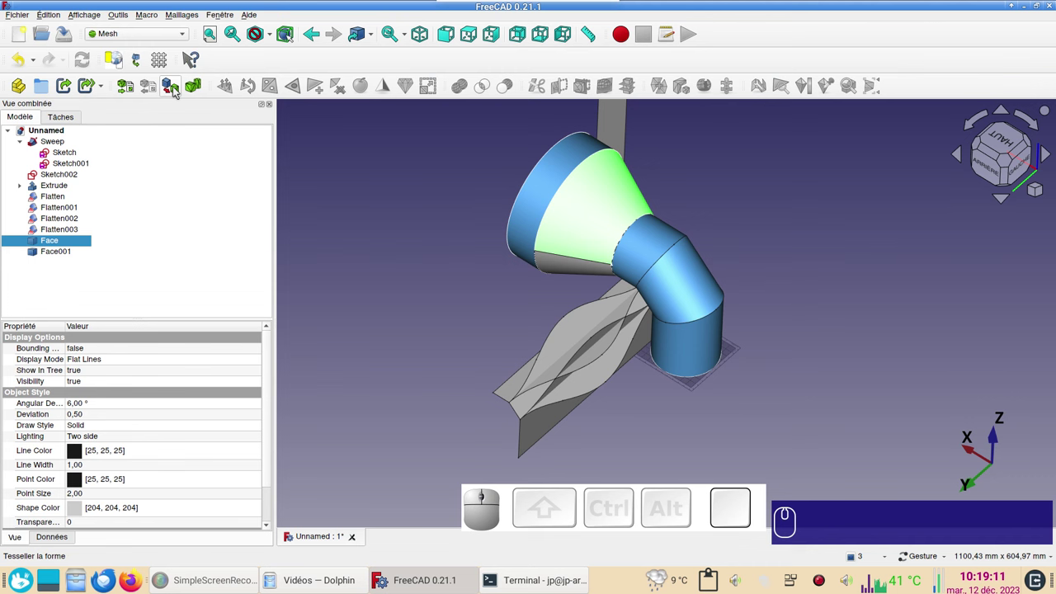
pyautogui.click(177, 90)
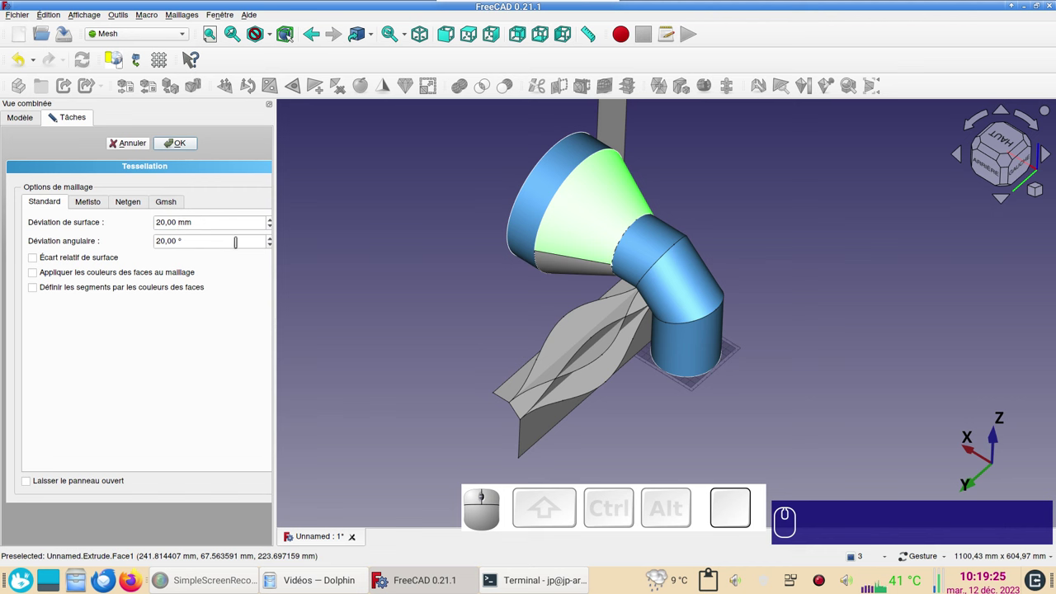
pyautogui.click(188, 151)
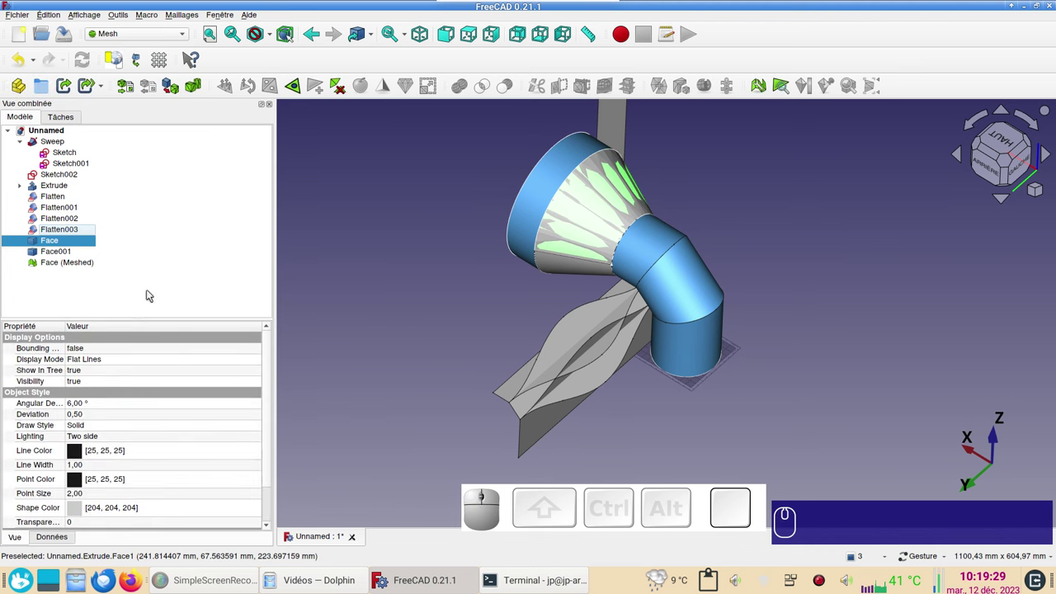
pyautogui.click(61, 261)
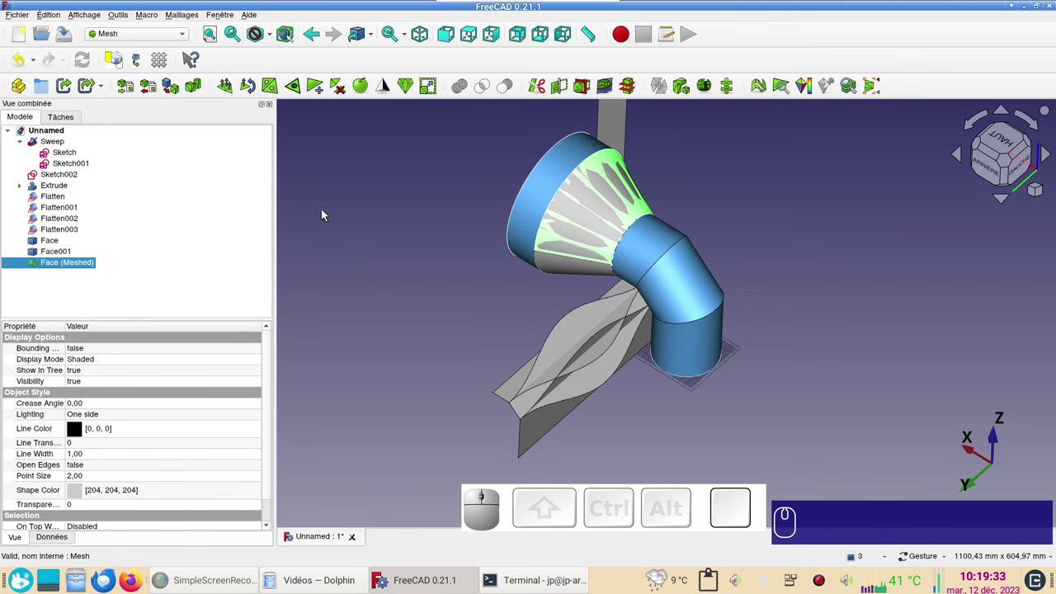
# - Unwrap Face (Meshed) into the flat Shape and inspect it beside the Flatten patterns
pyautogui.click(186, 16)
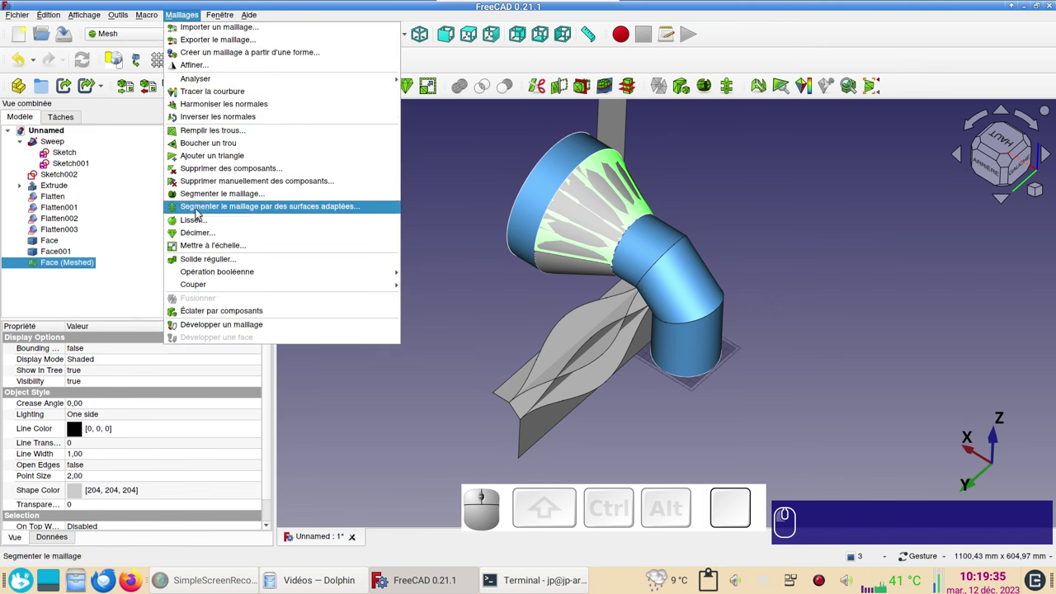
pyautogui.click(232, 329)
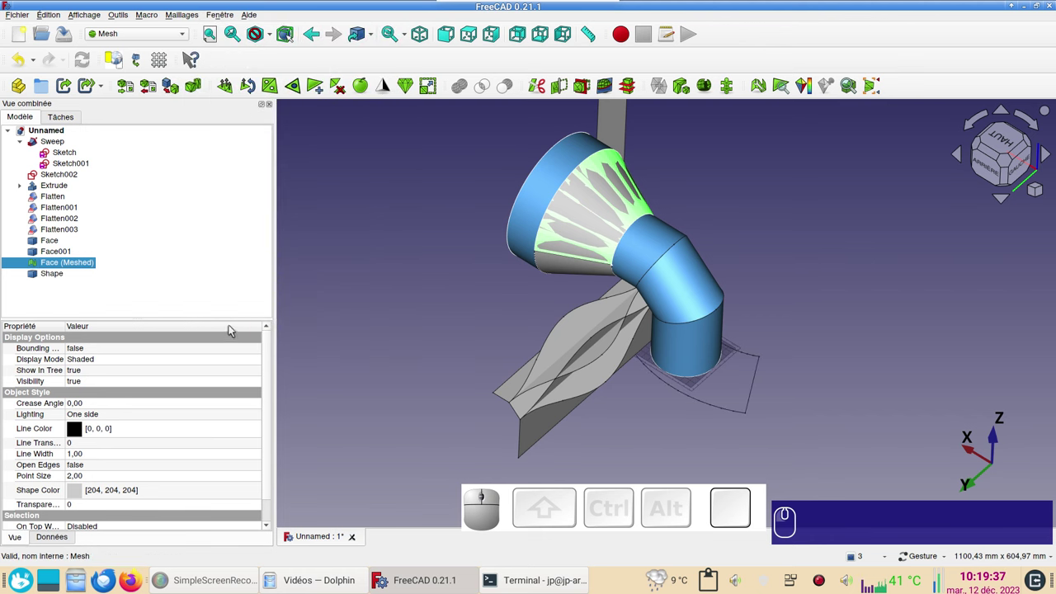
pyautogui.moveTo(613, 436); pyautogui.dragTo(440, 391)
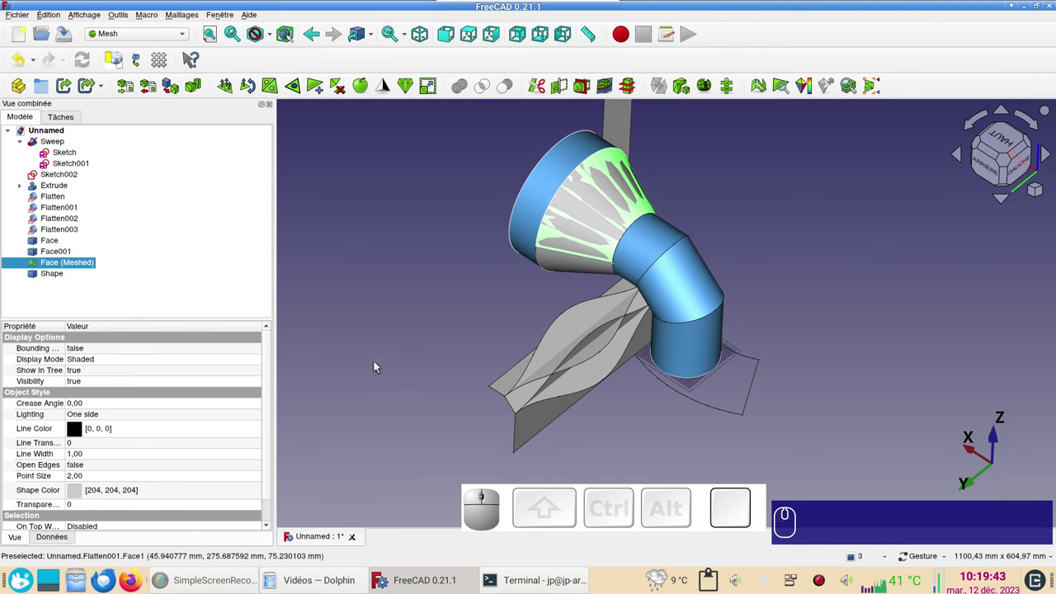
pyautogui.press('1')
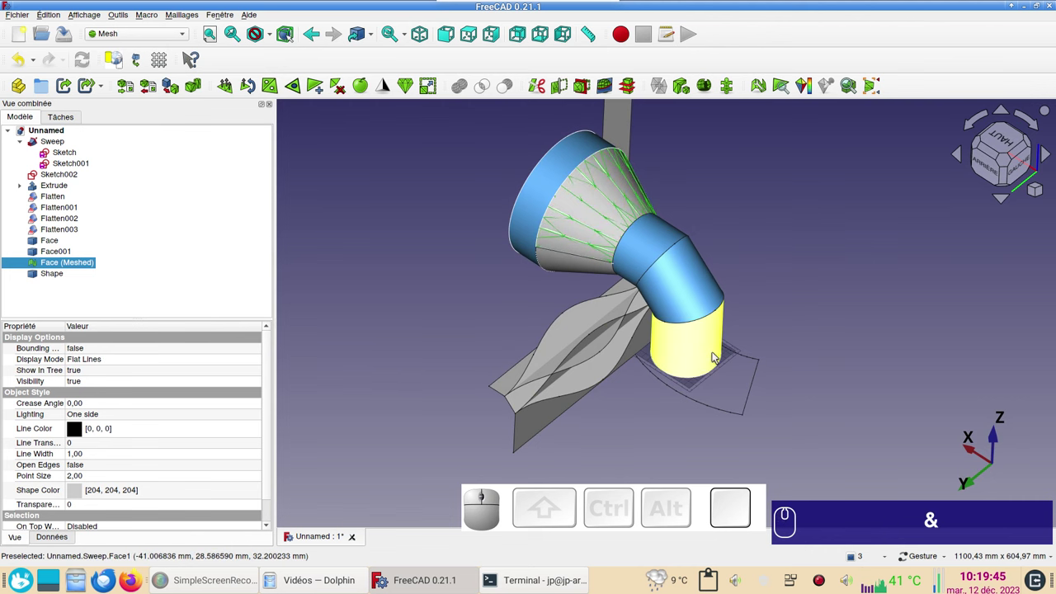
pyautogui.click(810, 325)
pyautogui.scroll(-3)
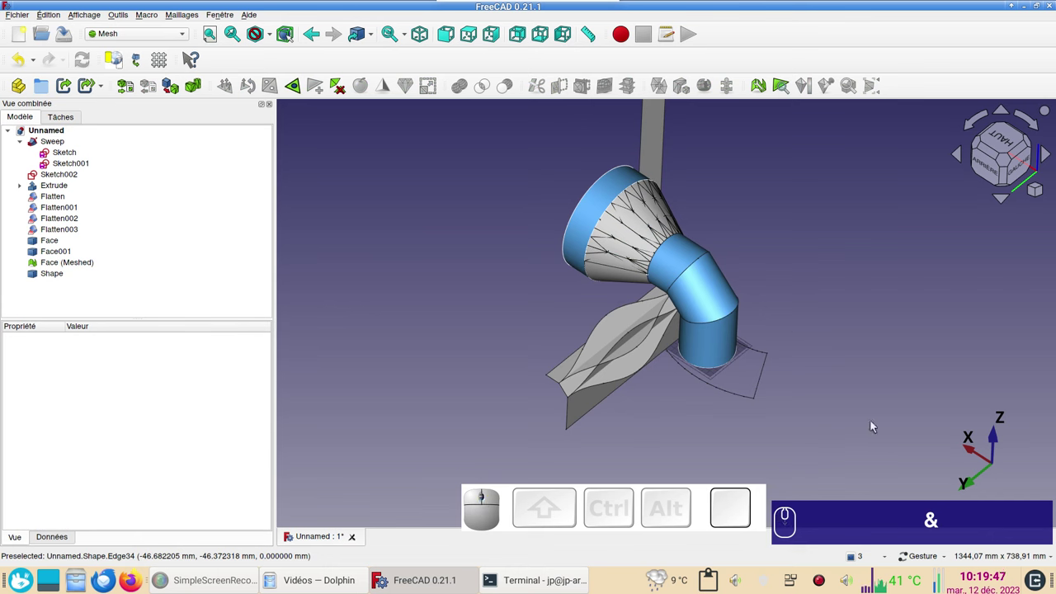
pyautogui.moveTo(823, 447); pyautogui.dragTo(687, 422)
pyautogui.click(599, 413)
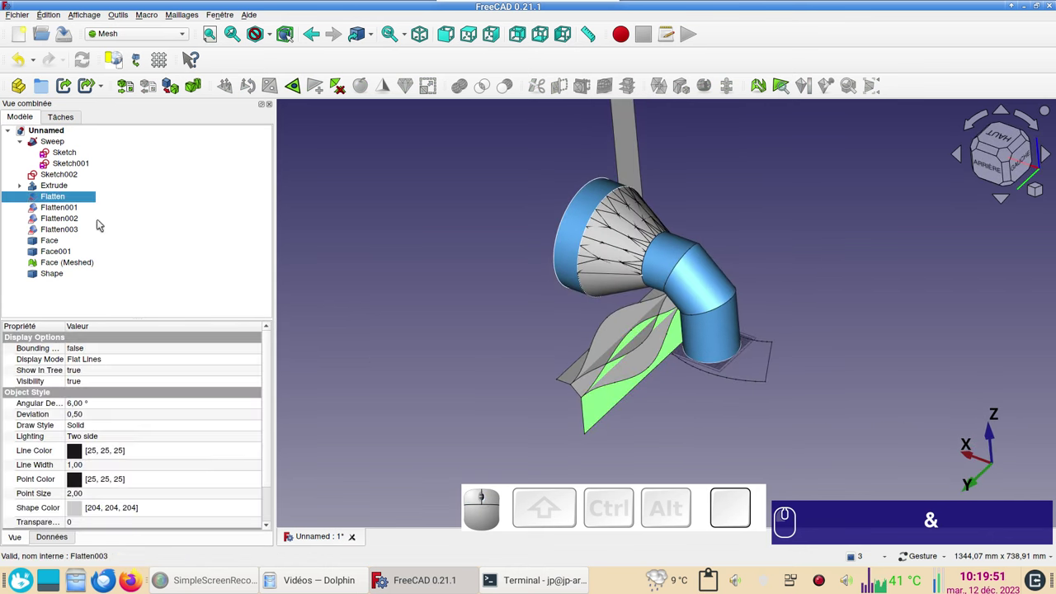
pyautogui.moveTo(417, 294); pyautogui.dragTo(421, 324)
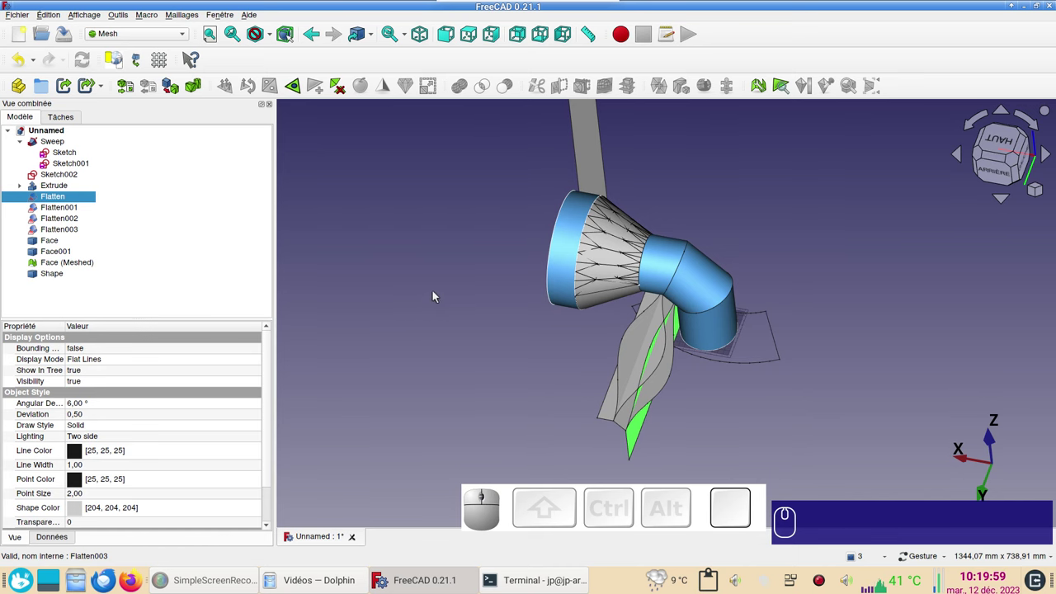
pyautogui.click(534, 347)
pyautogui.click(268, 36)
# - Insert a TechDraw Page from a blank landscape SVG template and copy it with Ctrl+C
pyautogui.click(265, 278)
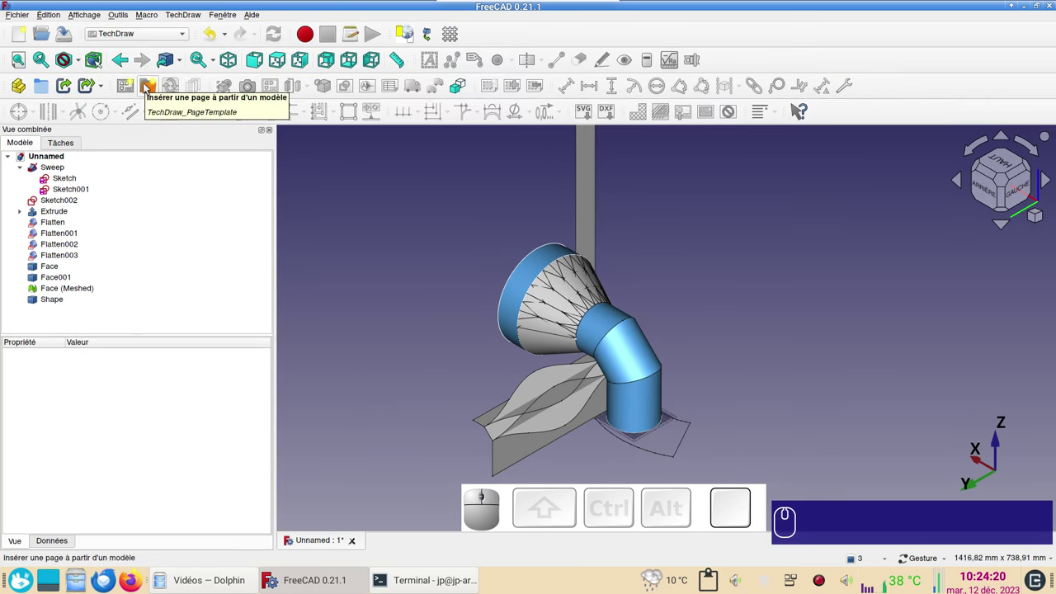
pyautogui.click(146, 86)
pyautogui.scroll(-3)
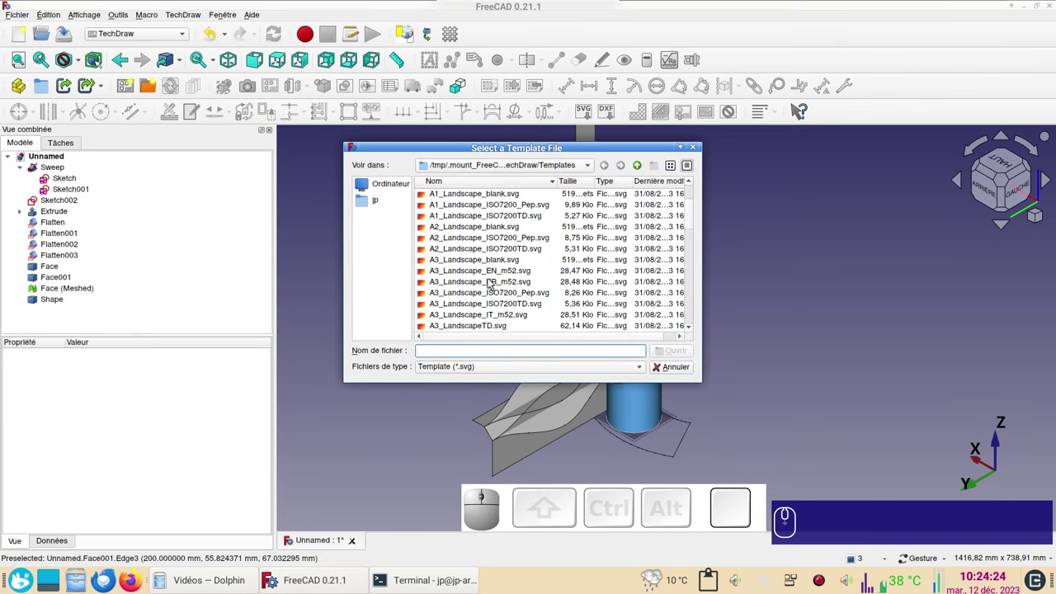
pyautogui.scroll(-3)
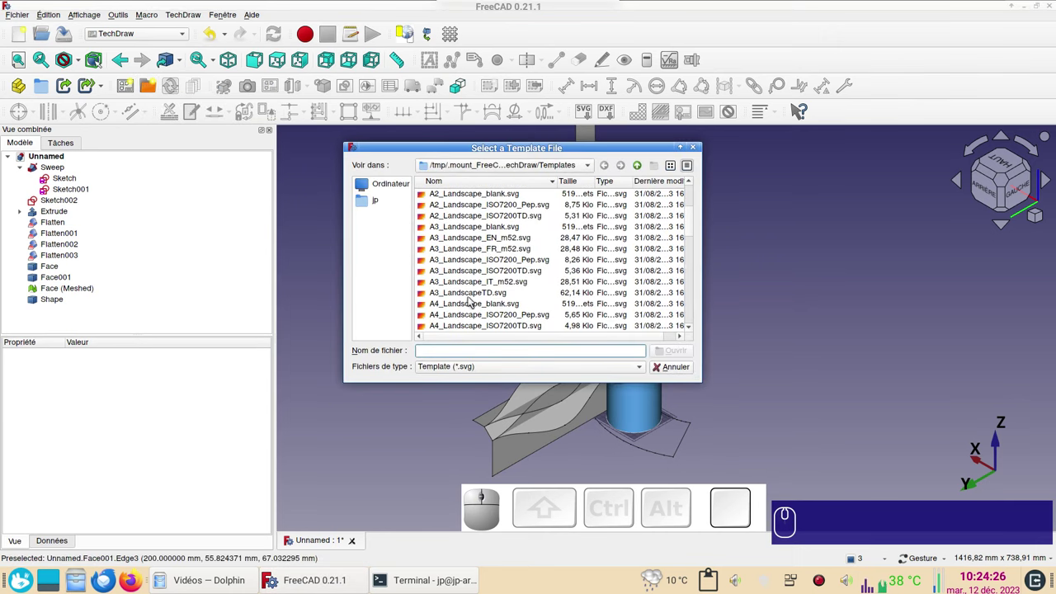
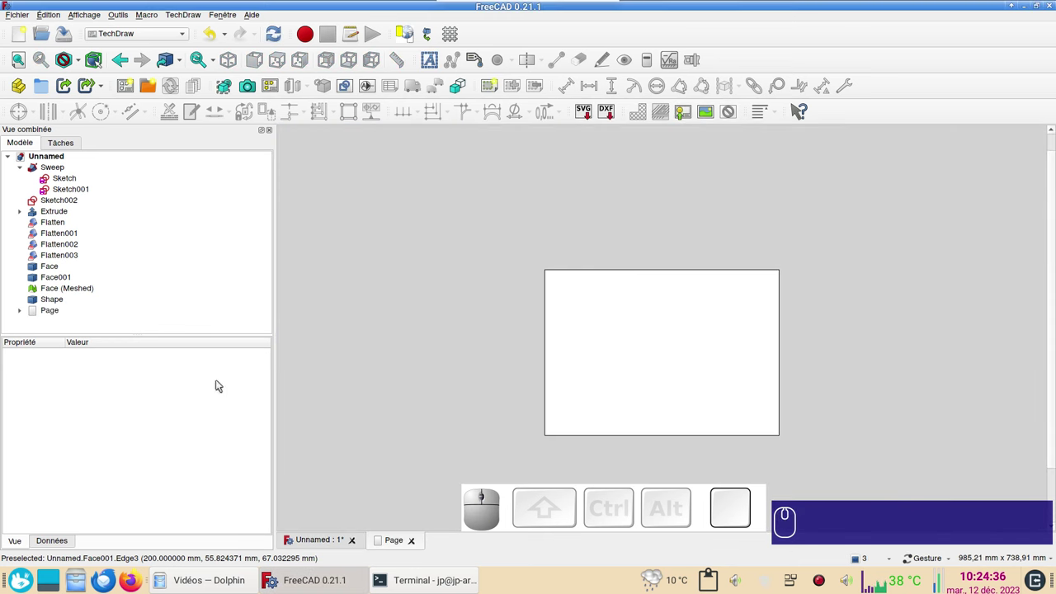
pyautogui.click(63, 312)
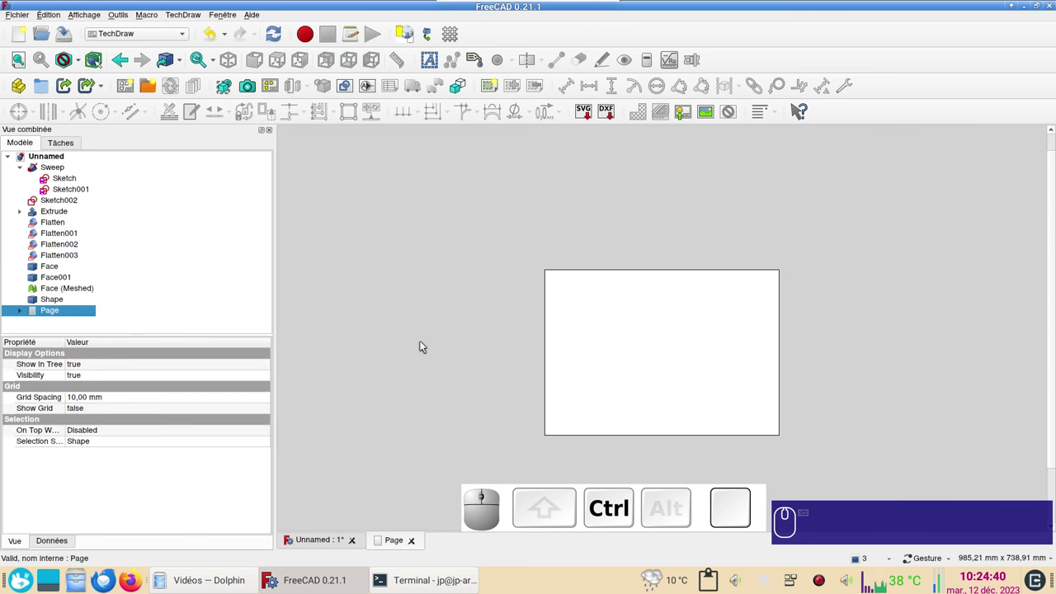
pyautogui.press('ctrl+c')
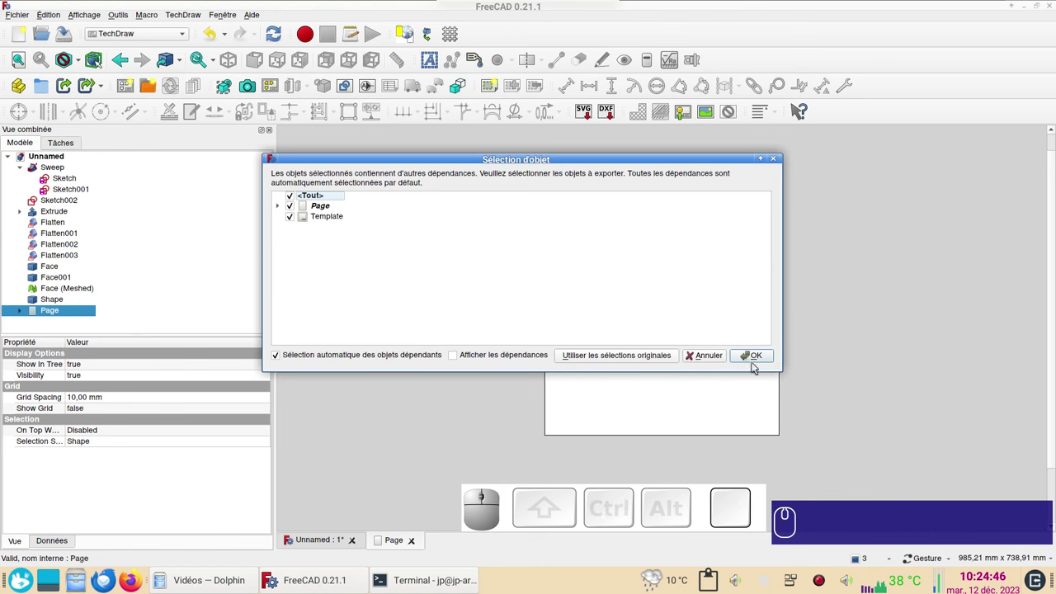
# - Paste four copies of the page with its template, giving Page001 through Page004
pyautogui.click(757, 356)
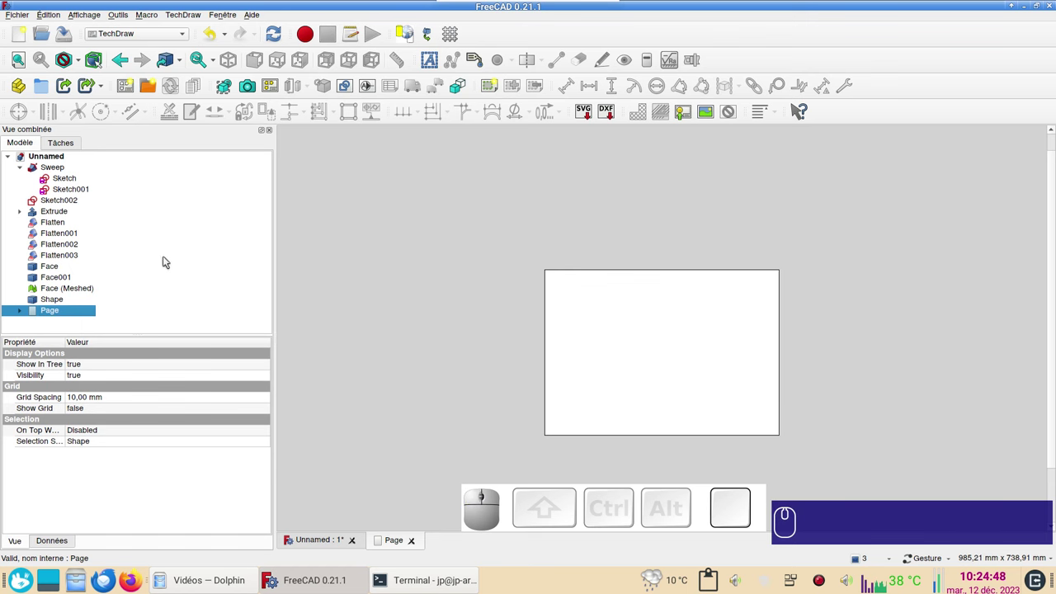
pyautogui.press('ctrl+v')
pyautogui.press('ctrl+v')
pyautogui.press('ctrl+v')
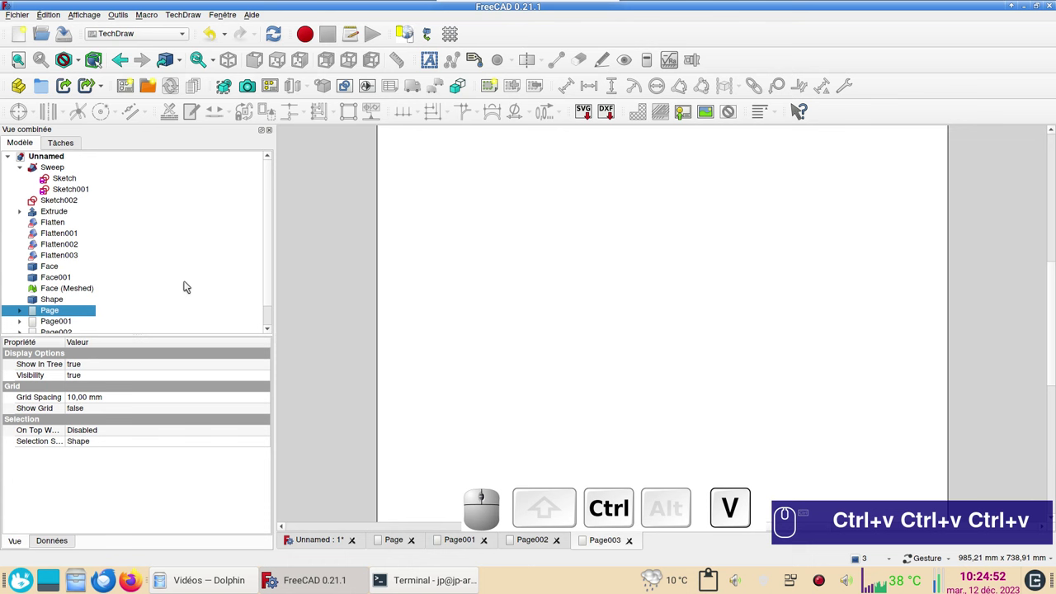
pyautogui.press('ctrl+v')
pyautogui.scroll(-3)
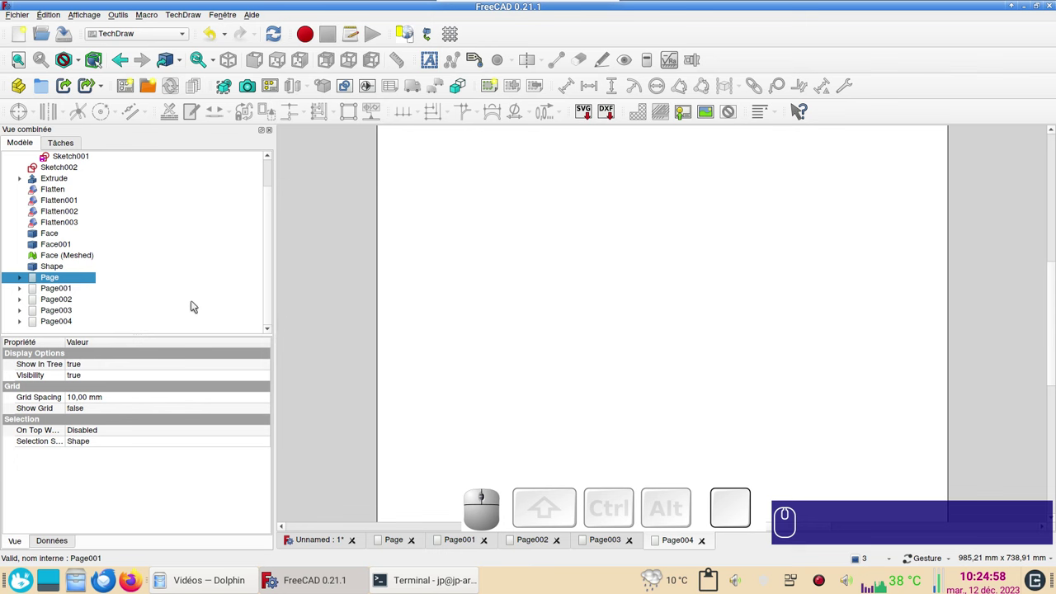
# - Back in the 3D view, select the Flatten pattern and align the view straight onto it
pyautogui.click(317, 543)
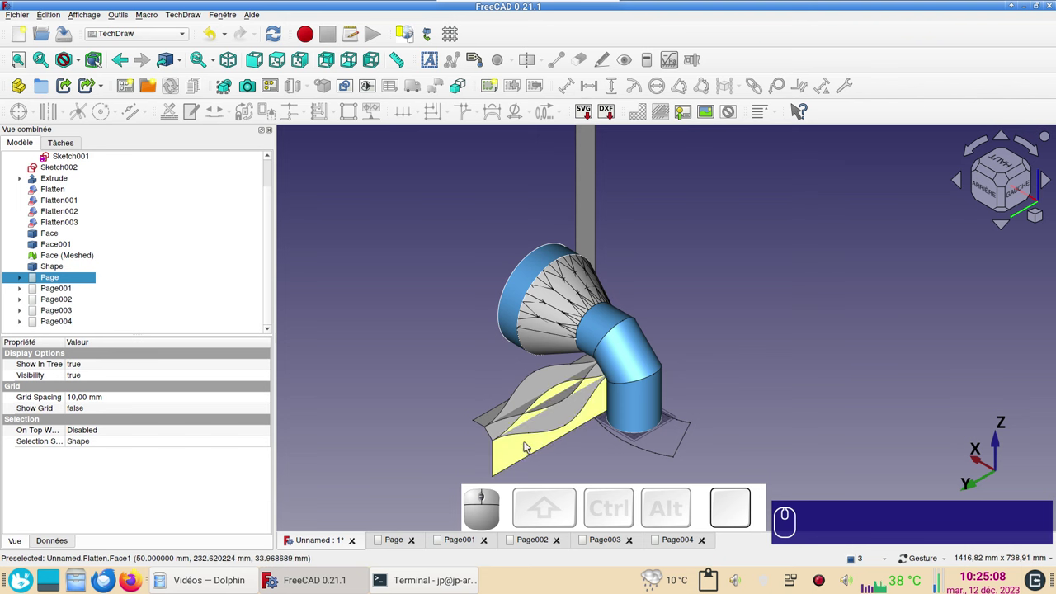
pyautogui.click(527, 445)
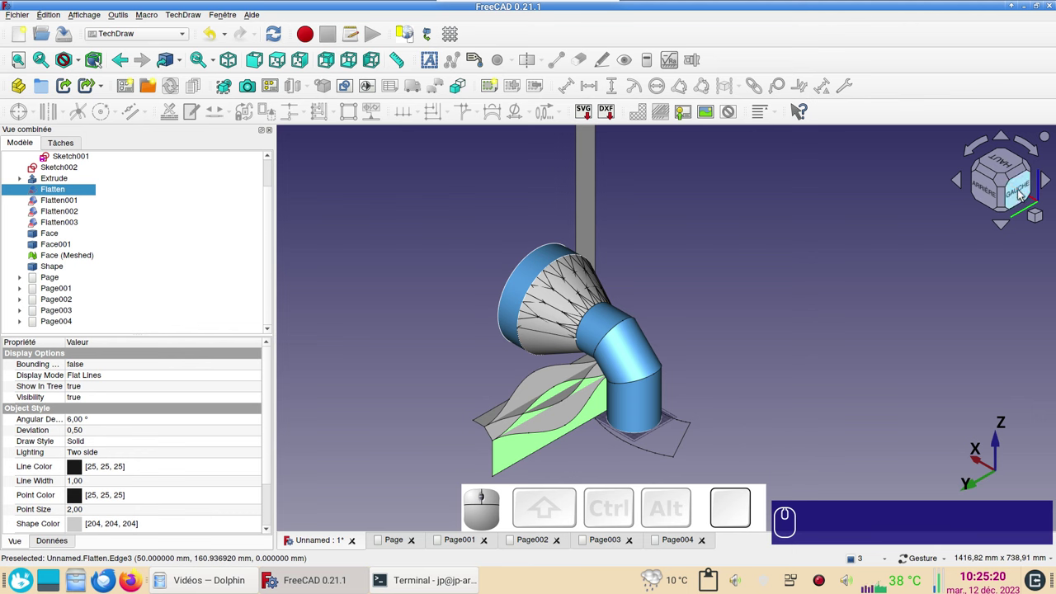
pyautogui.click(1022, 193)
pyautogui.moveTo(777, 312); pyautogui.dragTo(839, 358)
pyautogui.click(826, 355)
pyautogui.click(504, 382)
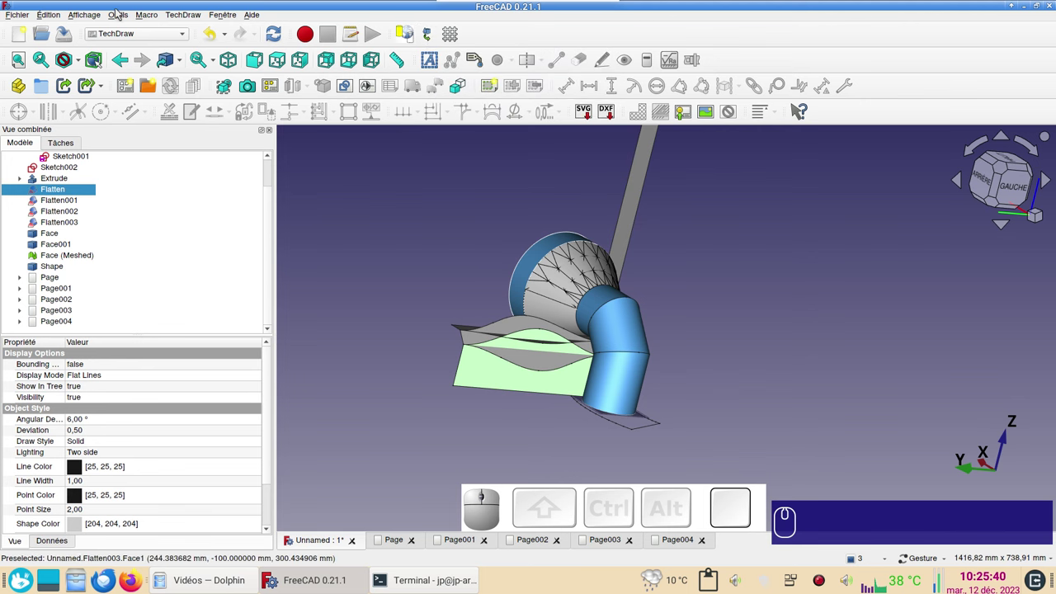
pyautogui.click(120, 16)
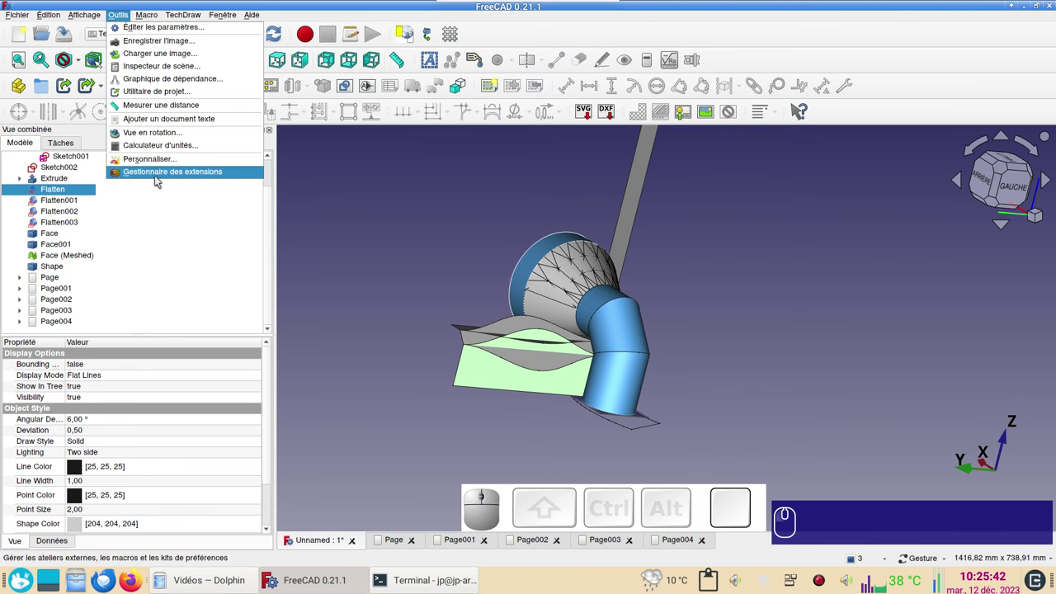
pyautogui.click(358, 190)
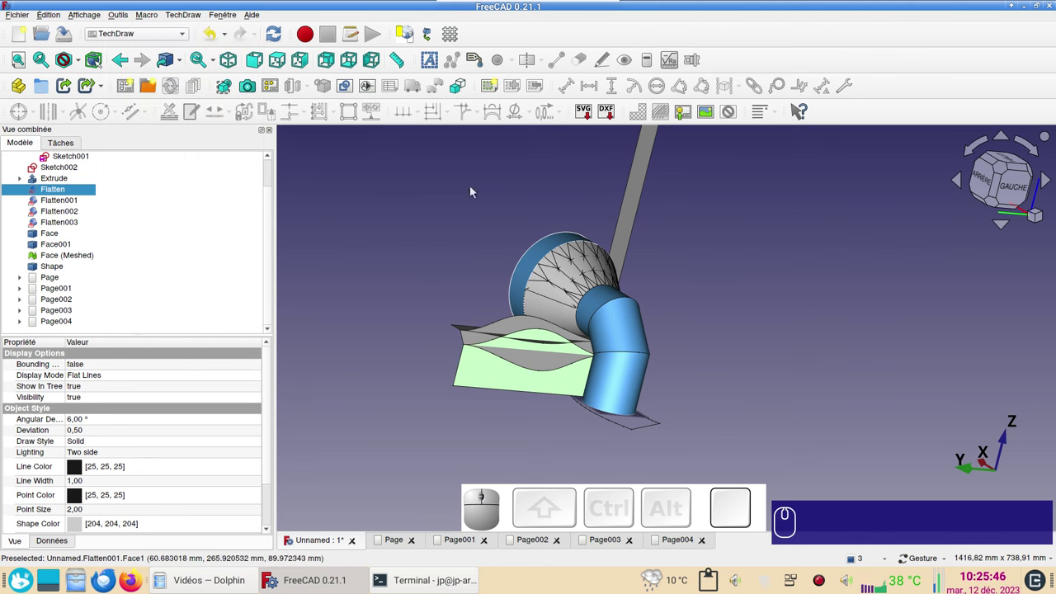
# - Insert a view of Flatten onto Page, check it, then select Flatten001 in the 3D view
pyautogui.click(433, 35)
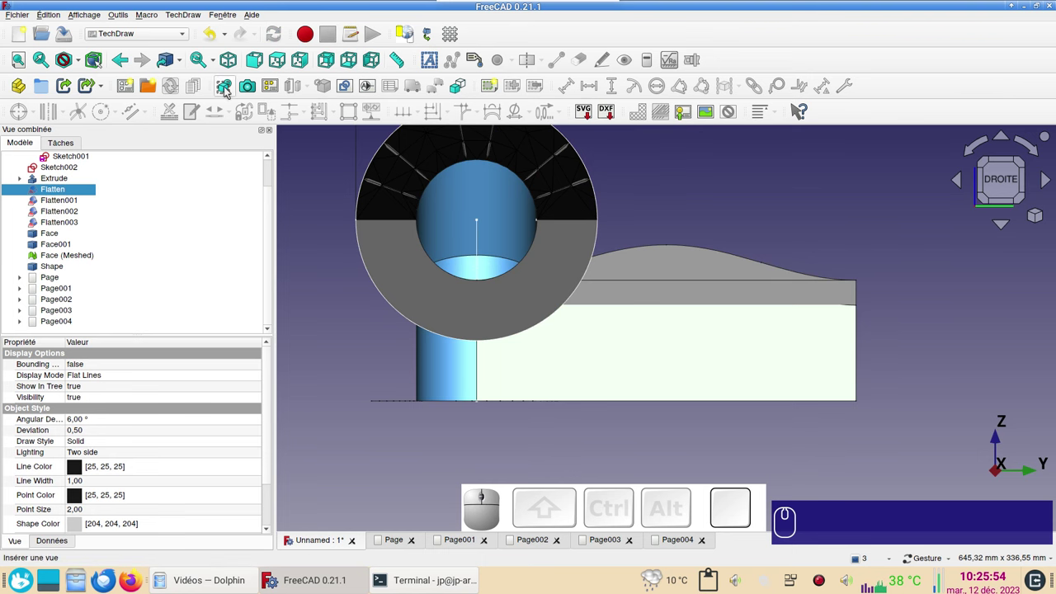
pyautogui.click(228, 89)
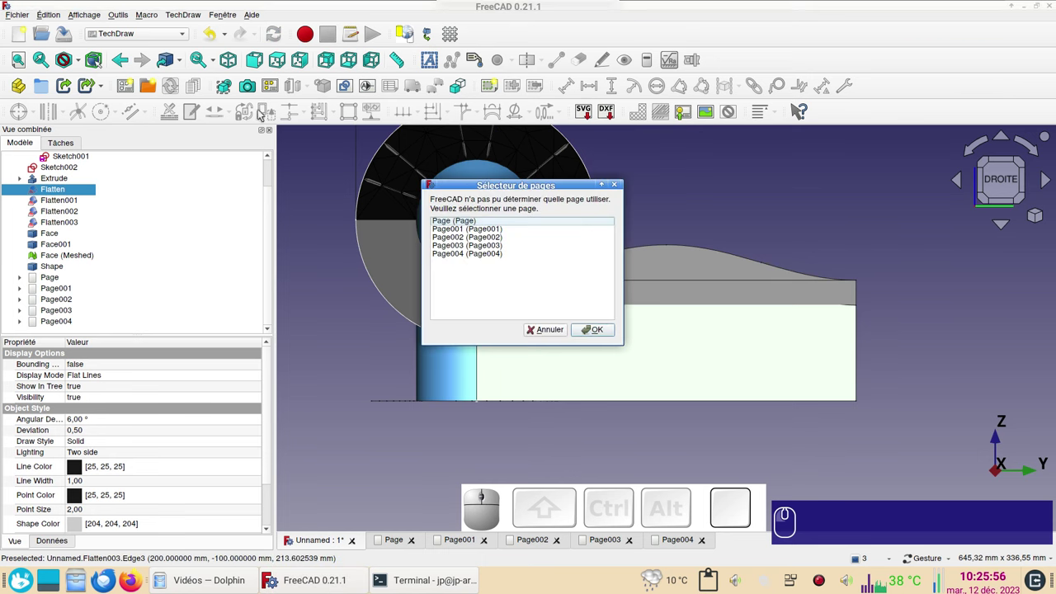
pyautogui.click(456, 224)
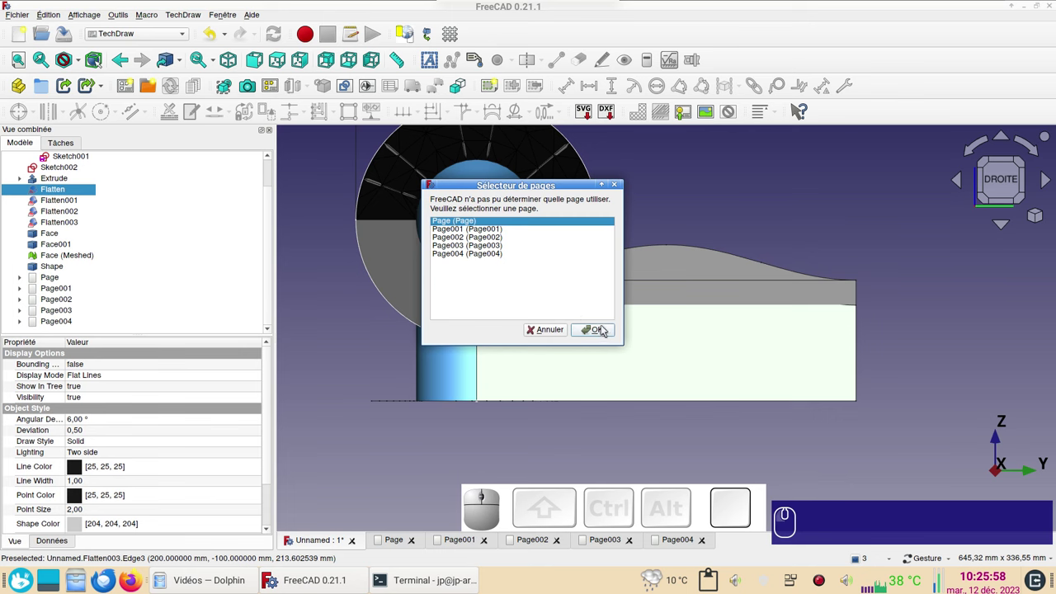
pyautogui.click(605, 328)
pyautogui.click(389, 546)
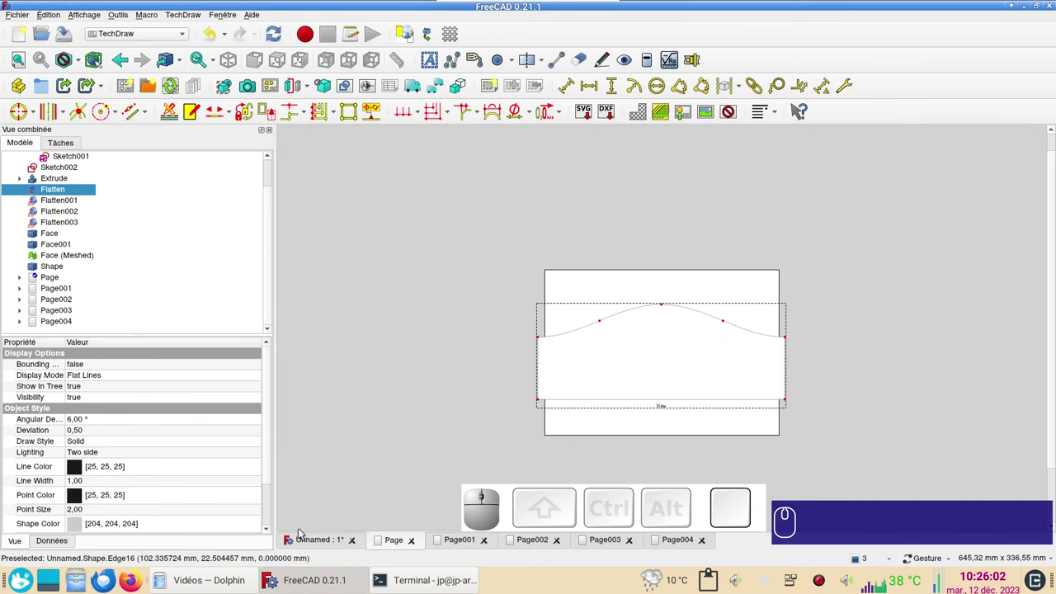
pyautogui.click(304, 540)
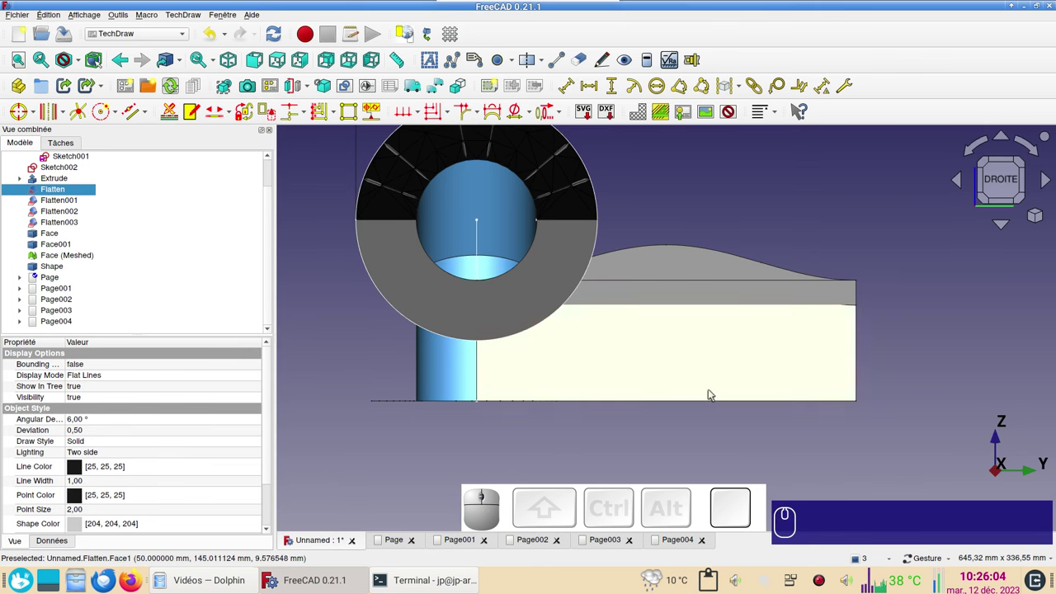
pyautogui.moveTo(941, 375); pyautogui.dragTo(641, 370)
pyautogui.click(691, 344)
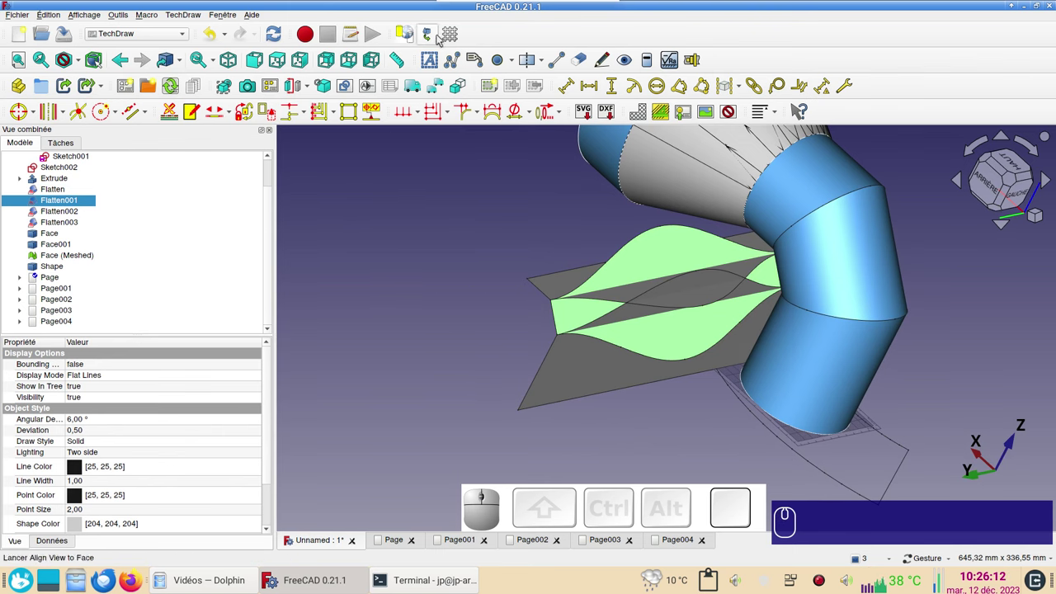
# - Align the view onto Flatten001 and insert it as View001 on Page001
pyautogui.click(432, 36)
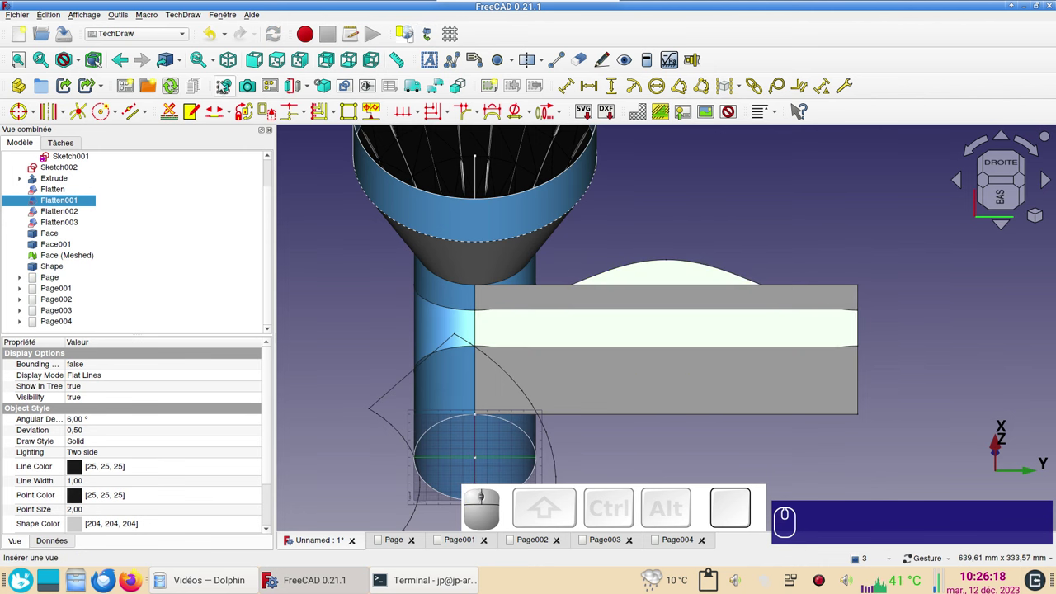
pyautogui.click(225, 84)
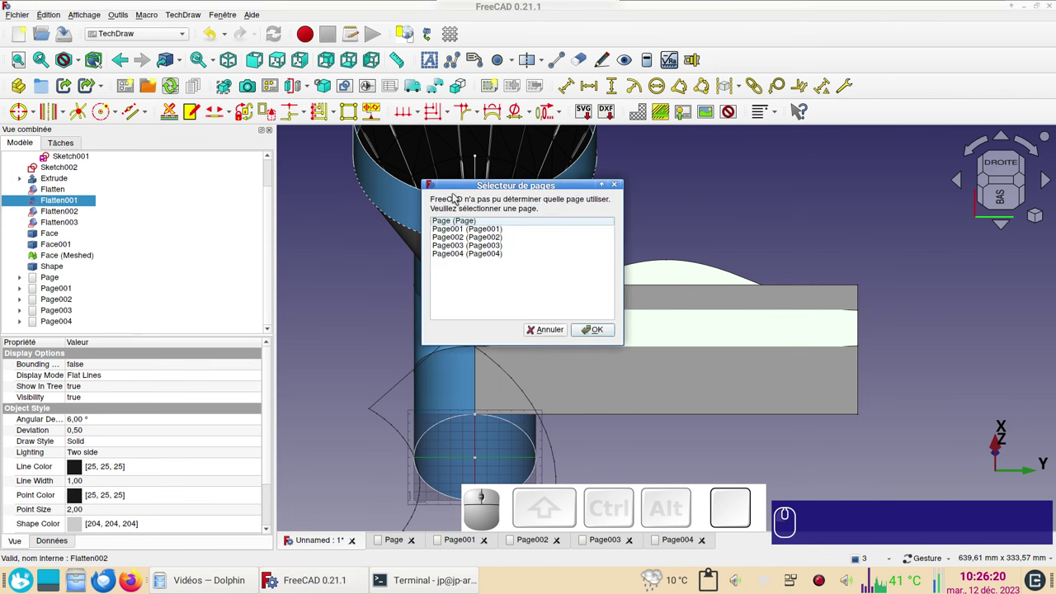
pyautogui.click(470, 226)
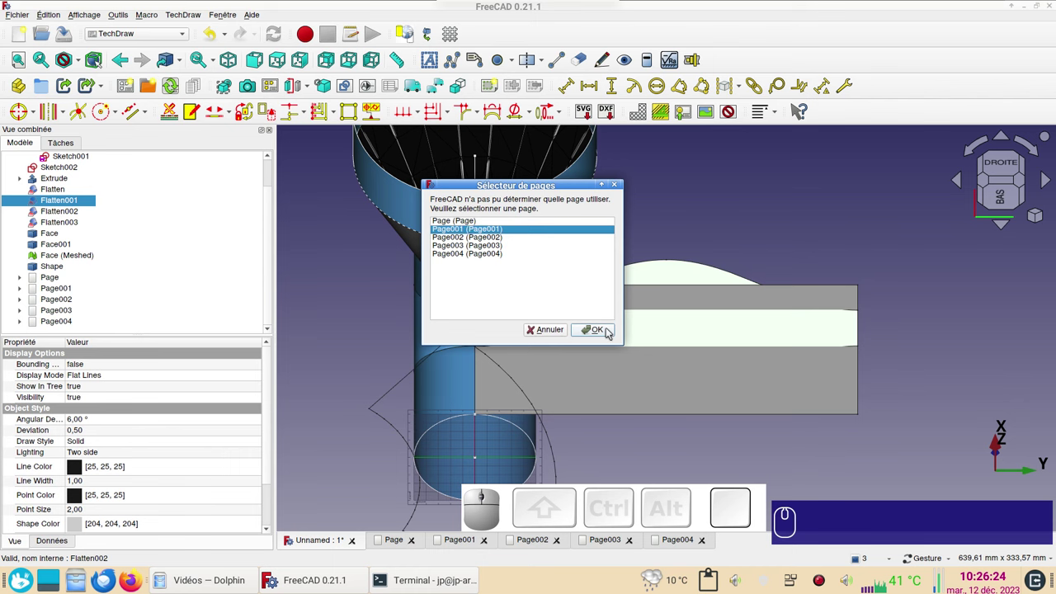
pyautogui.click(610, 330)
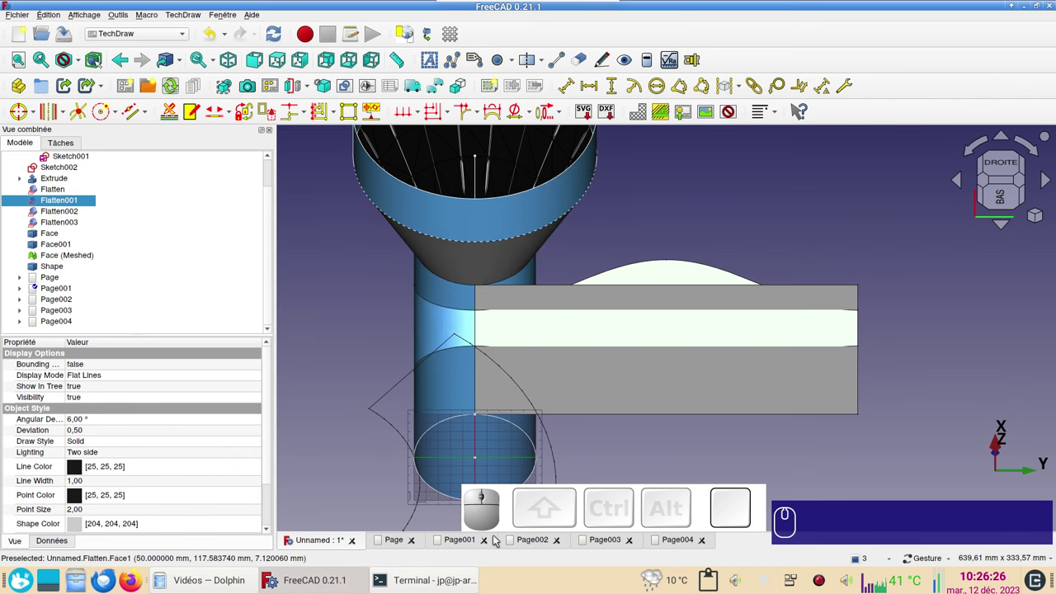
pyautogui.click(449, 543)
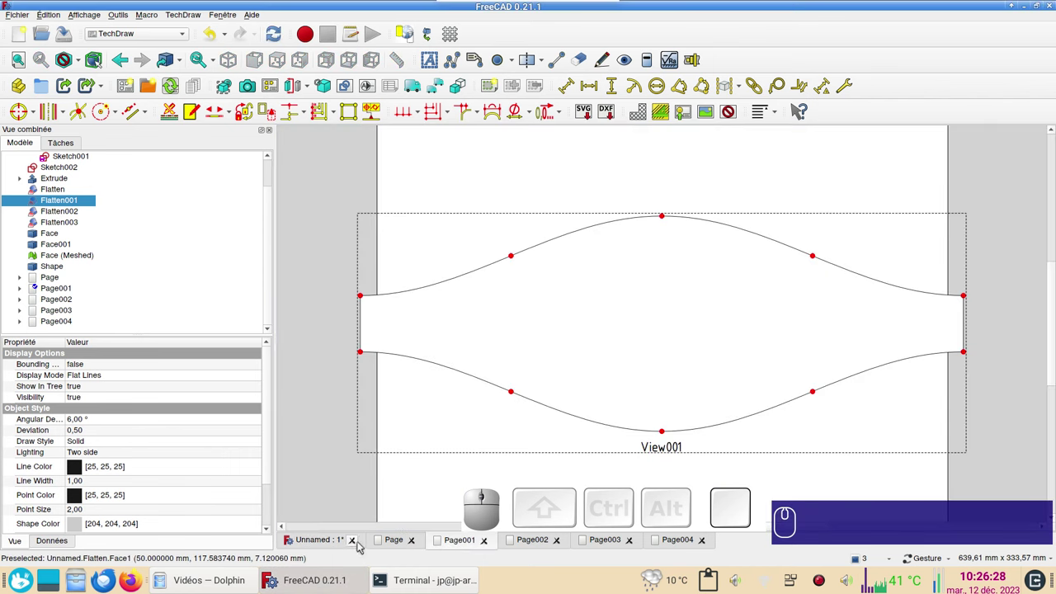
pyautogui.click(328, 543)
pyautogui.moveTo(872, 393); pyautogui.dragTo(521, 362)
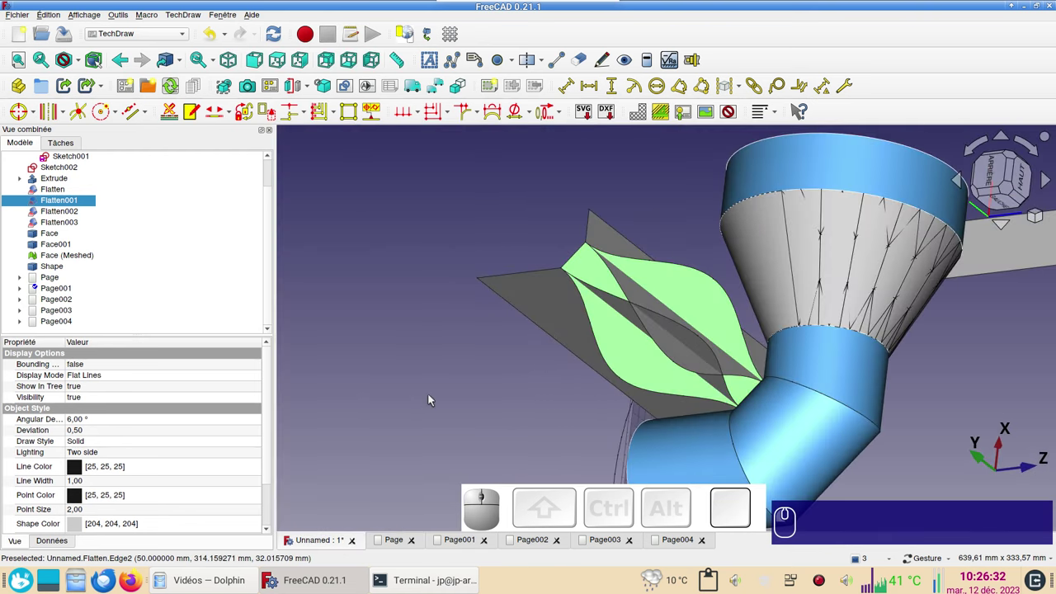
# - Select Flatten002, align the view to its face, rotate it flat and start Insert View
pyautogui.moveTo(438, 448); pyautogui.dragTo(480, 356)
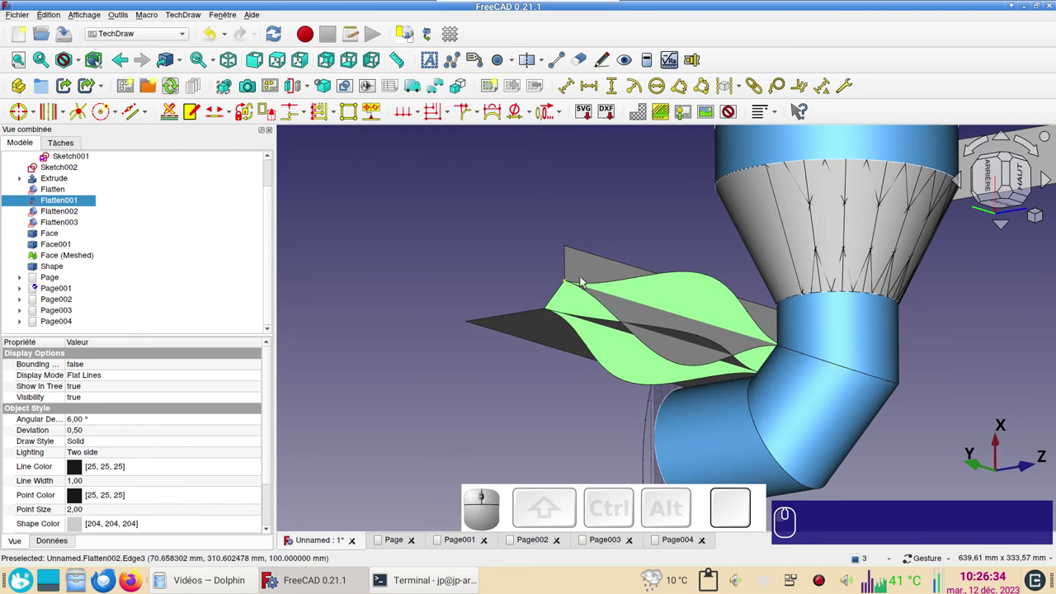
pyautogui.click(588, 276)
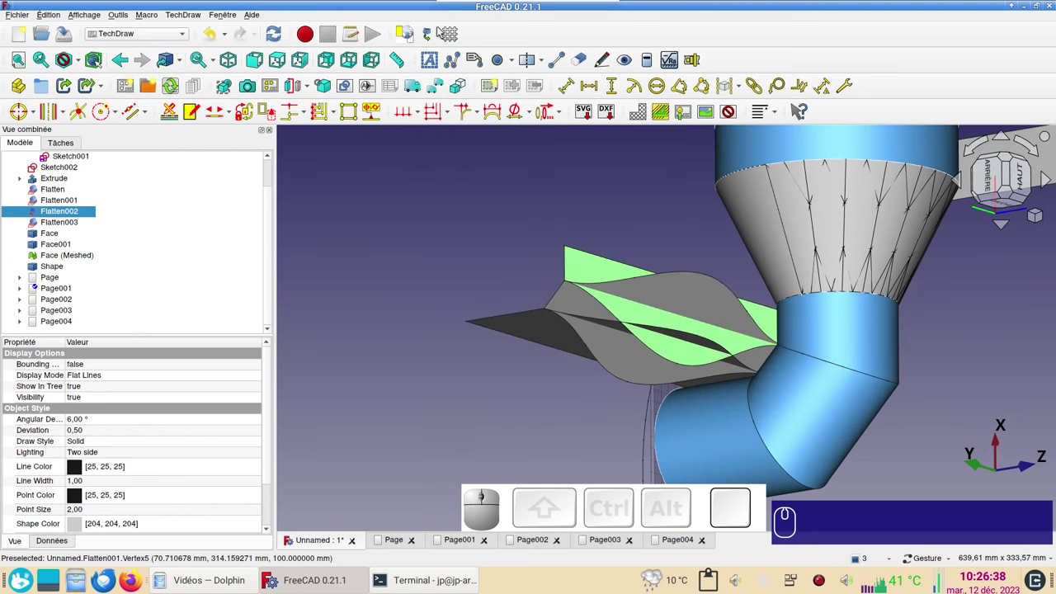
pyautogui.click(434, 31)
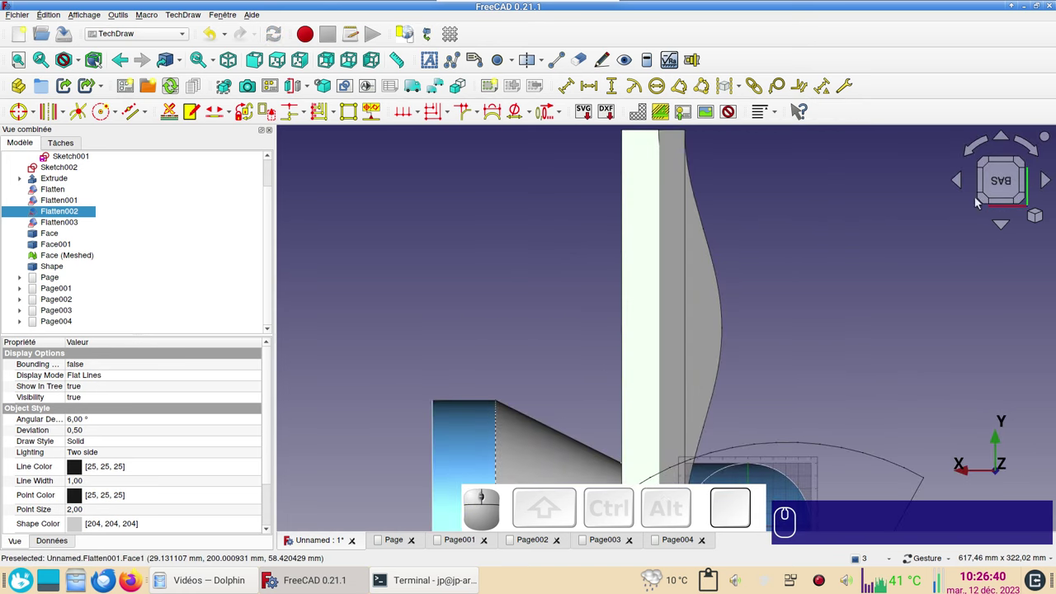
pyautogui.click(1037, 154)
pyautogui.click(1037, 154)
pyautogui.doubleClick(1038, 155)
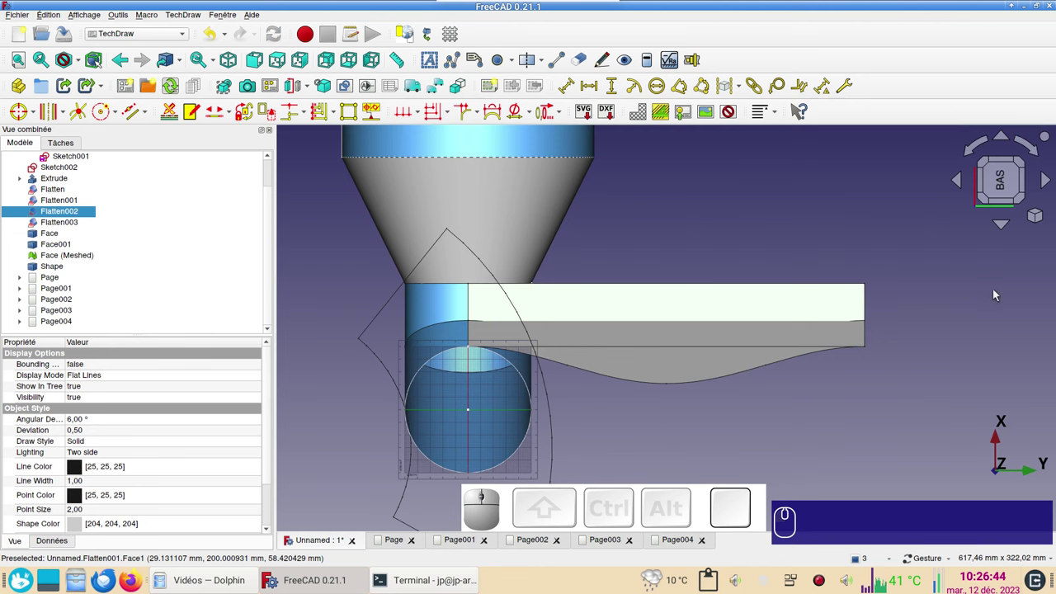
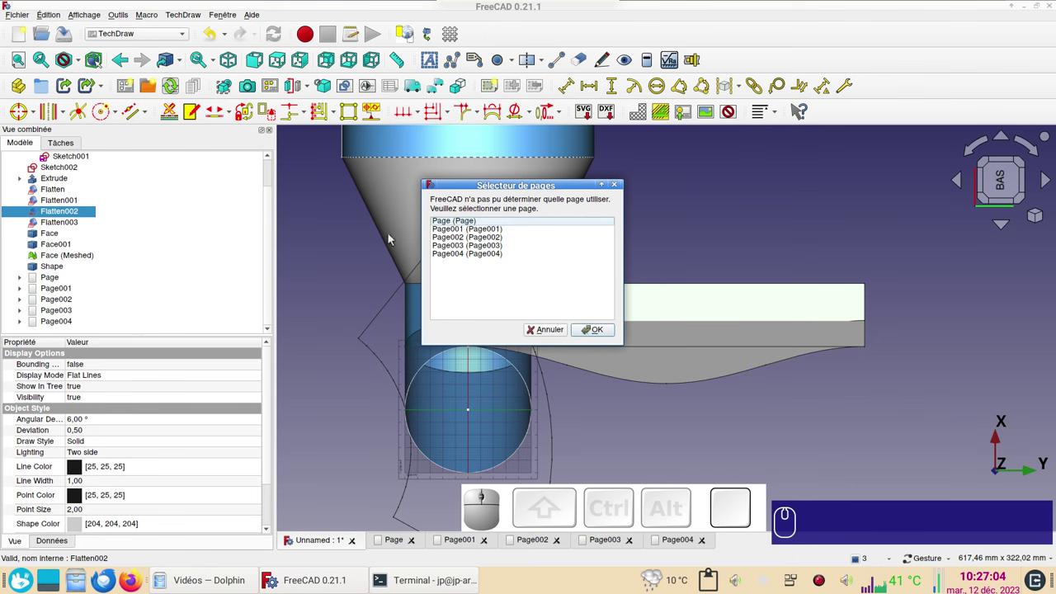
# - Choose Page002 as destination so View002 of Flatten002 lands on it
pyautogui.click(451, 241)
pyautogui.click(594, 328)
pyautogui.click(537, 542)
pyautogui.click(333, 543)
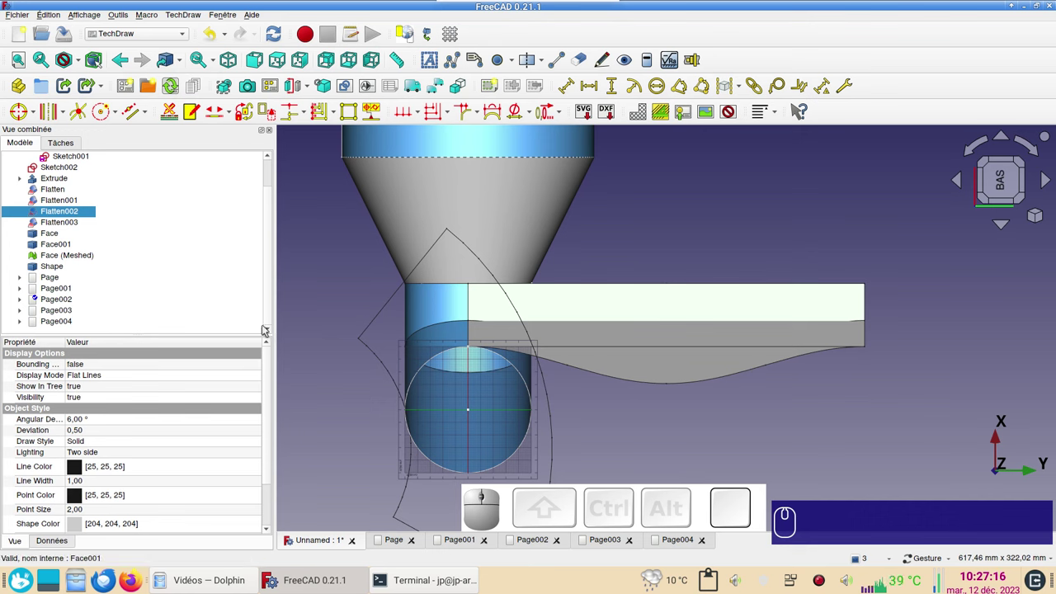
pyautogui.scroll(-3)
# - Select Flatten003, align the view to its face and rotate the strip horizontal
pyautogui.click(671, 393)
pyautogui.click(379, 333)
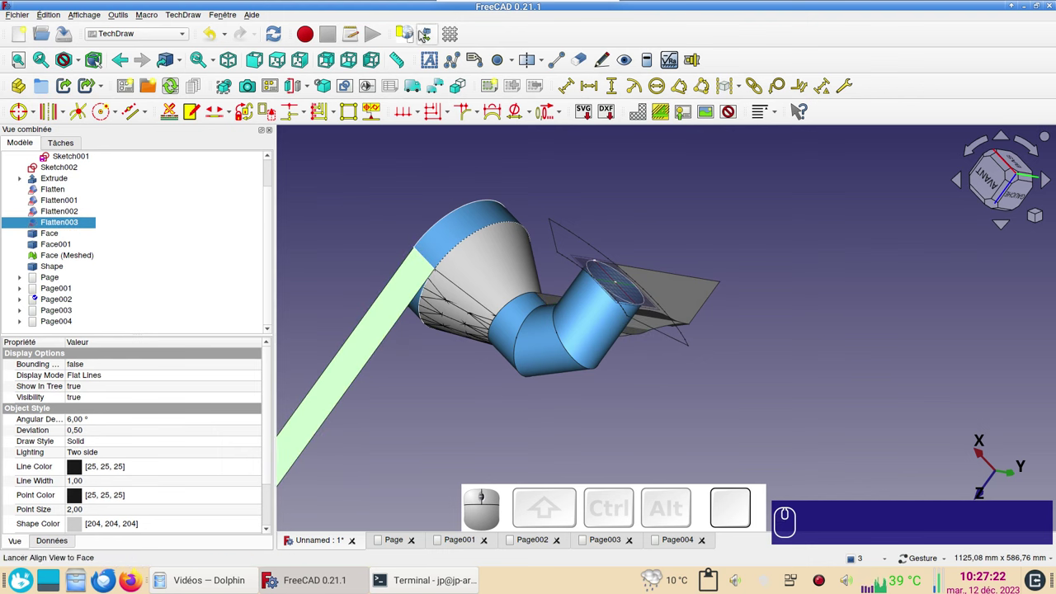
pyautogui.click(436, 34)
pyautogui.scroll(-3)
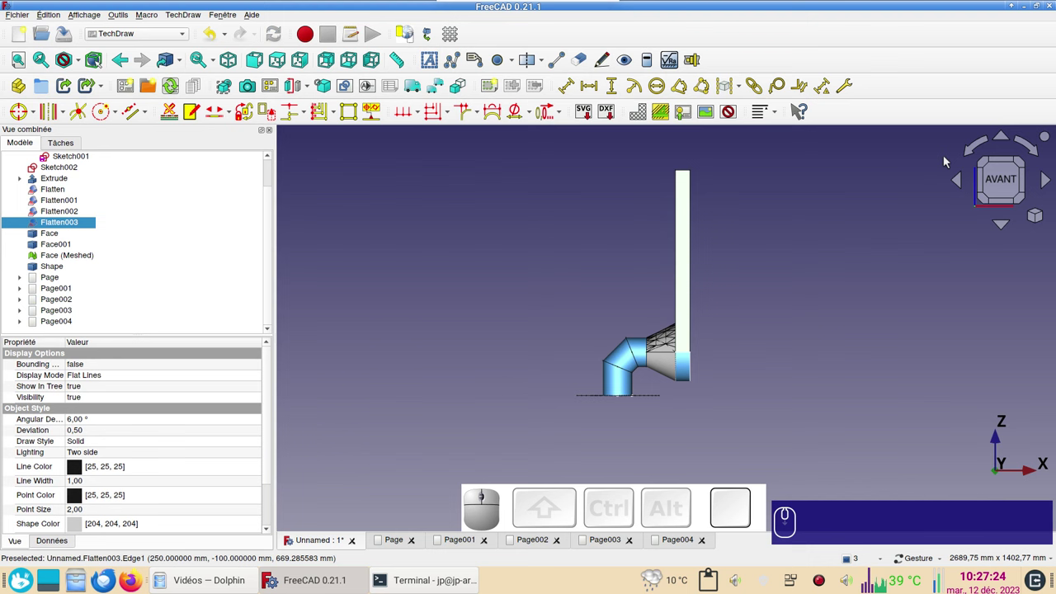
pyautogui.click(1037, 155)
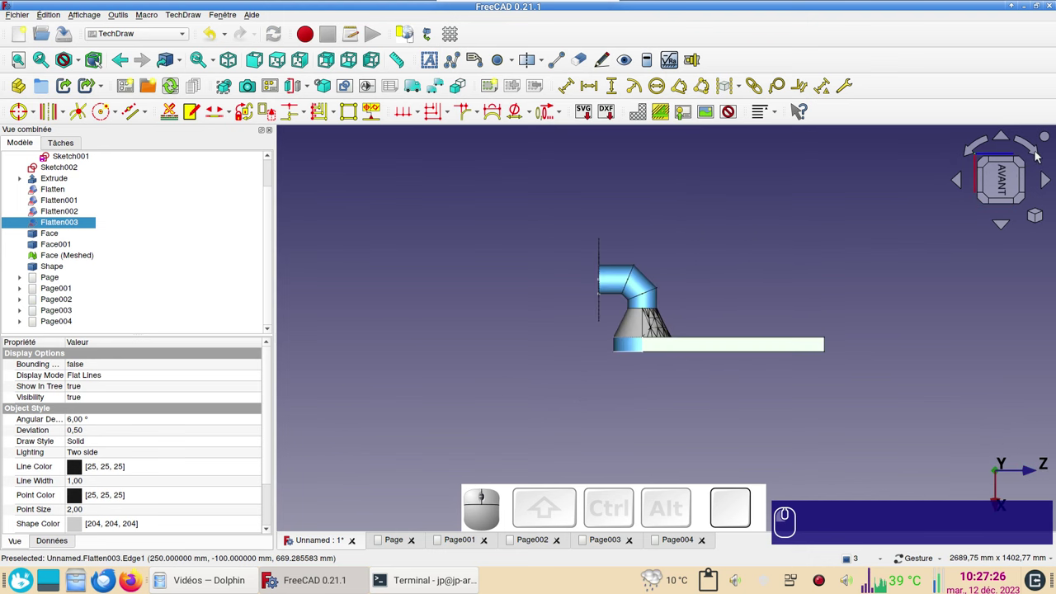
pyautogui.scroll(3)
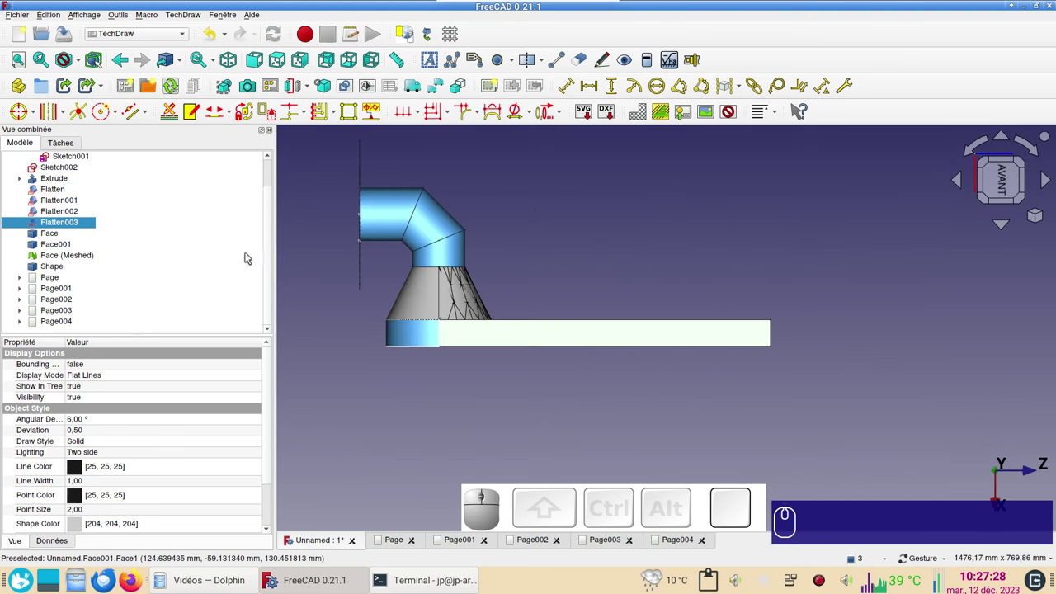
pyautogui.click(89, 222)
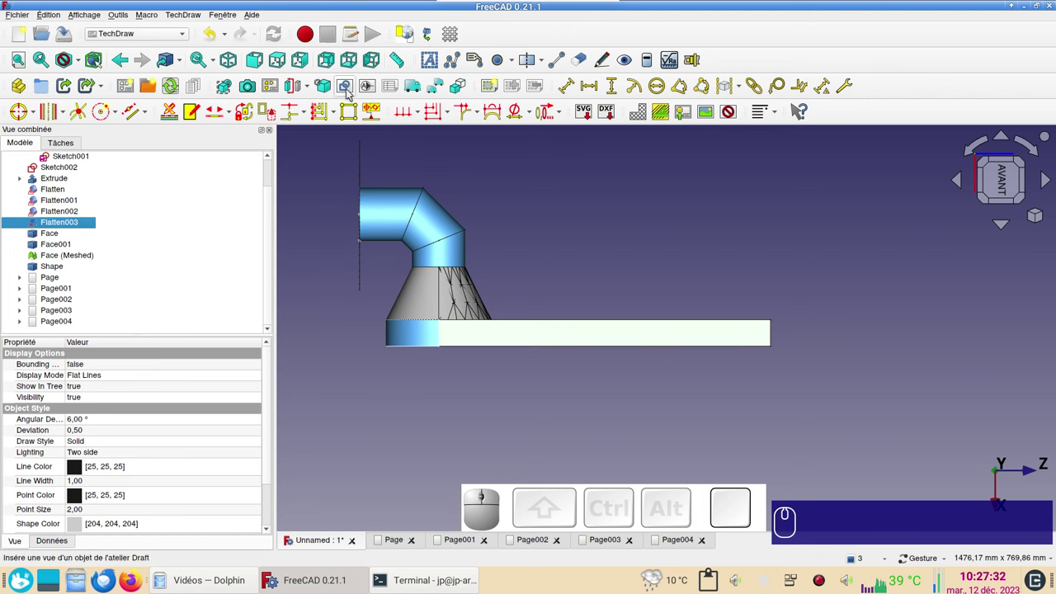
# - Insert Flatten003 as View003 on Page003 and check the result
pyautogui.click(227, 88)
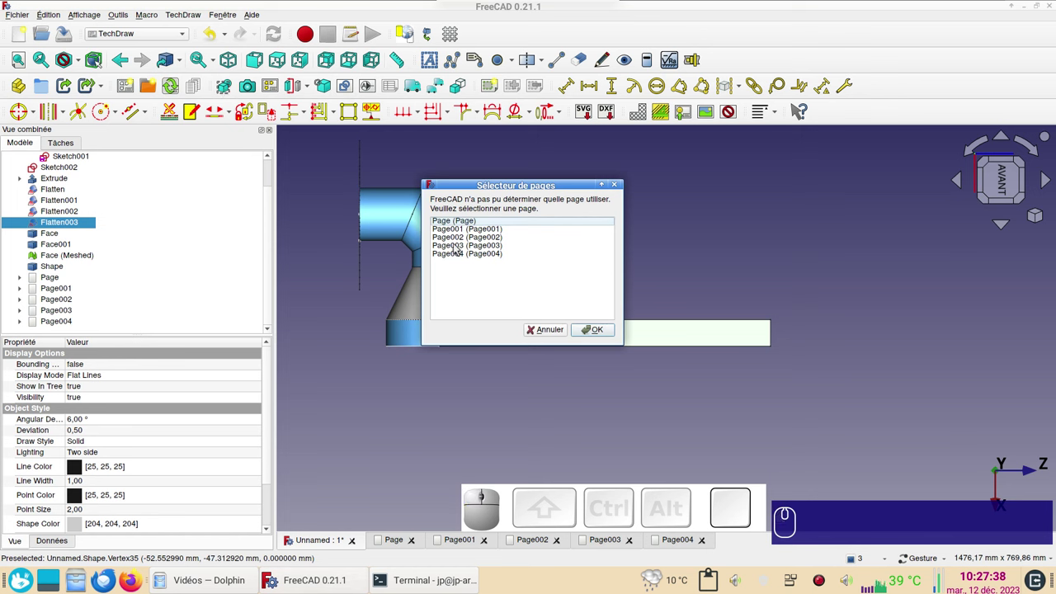
pyautogui.click(460, 246)
pyautogui.click(599, 333)
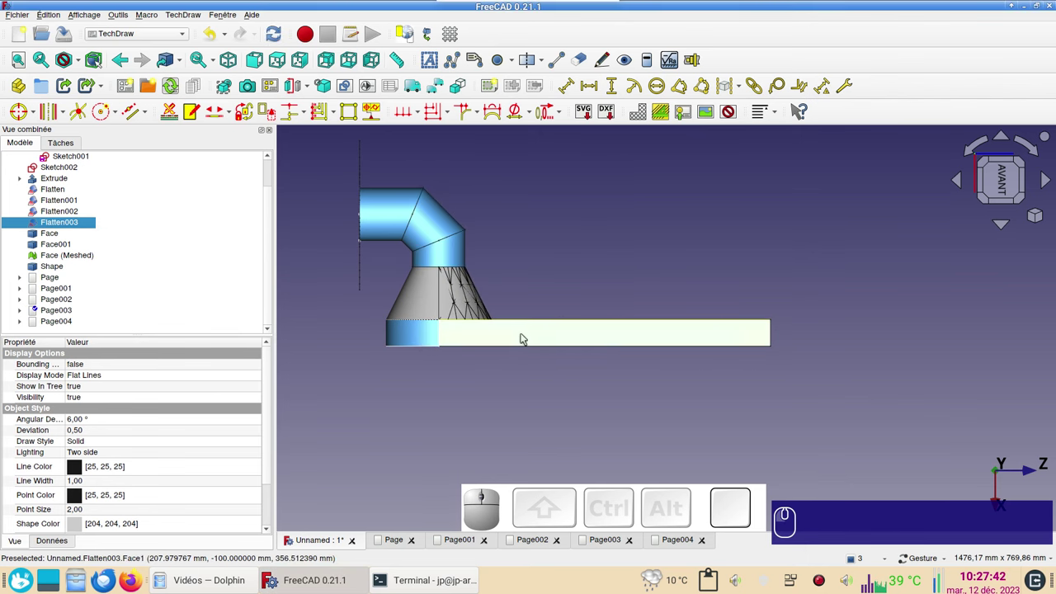
pyautogui.click(599, 539)
pyautogui.scroll(-3)
pyautogui.click(311, 540)
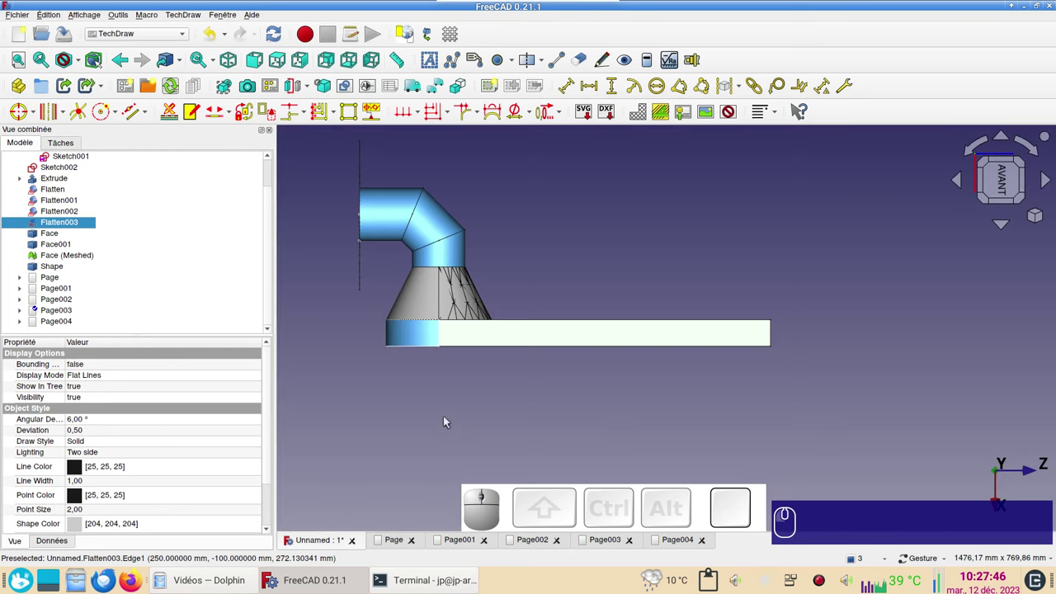
pyautogui.click(707, 279)
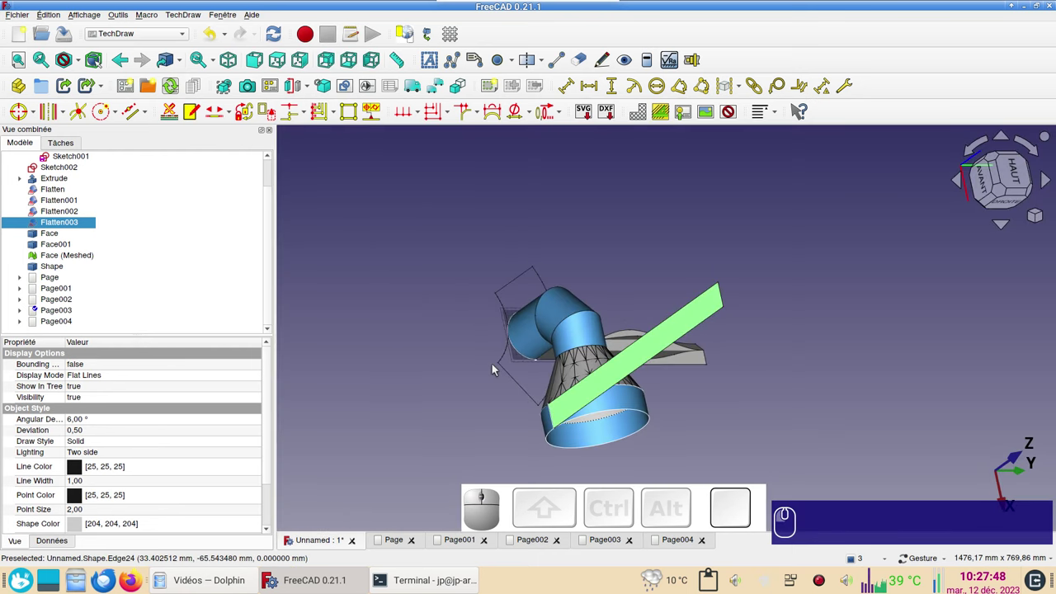
# - Select the swept Shape and orient the 3D view with standard view shortcuts
pyautogui.click(511, 376)
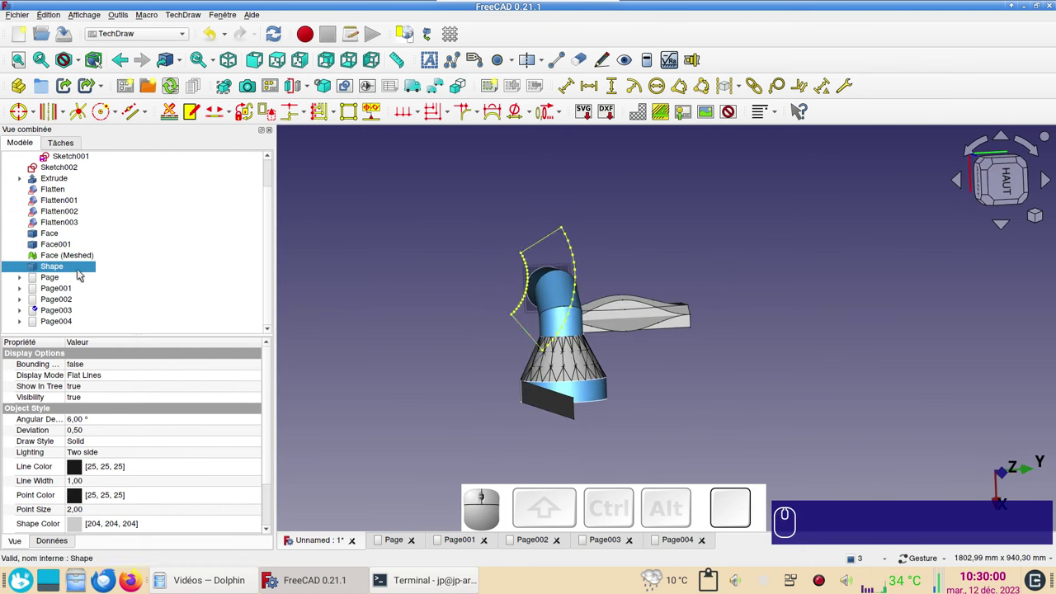
pyautogui.click(1006, 186)
pyautogui.scroll(3)
pyautogui.moveTo(791, 273); pyautogui.dragTo(811, 263)
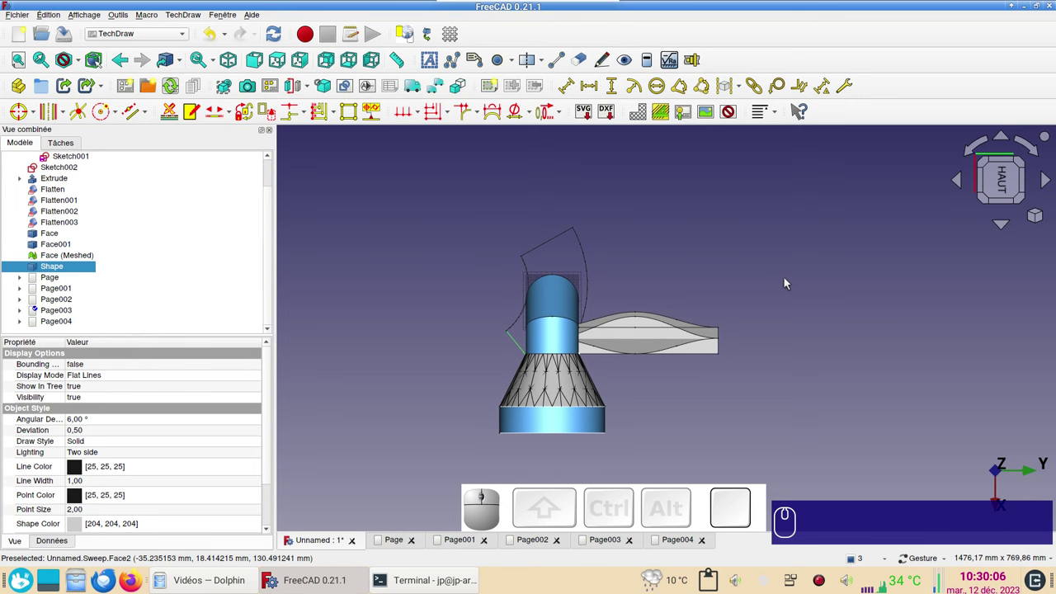
pyautogui.press('v')
pyautogui.press('KP_6')
pyautogui.press('v')
pyautogui.press('KP_3')
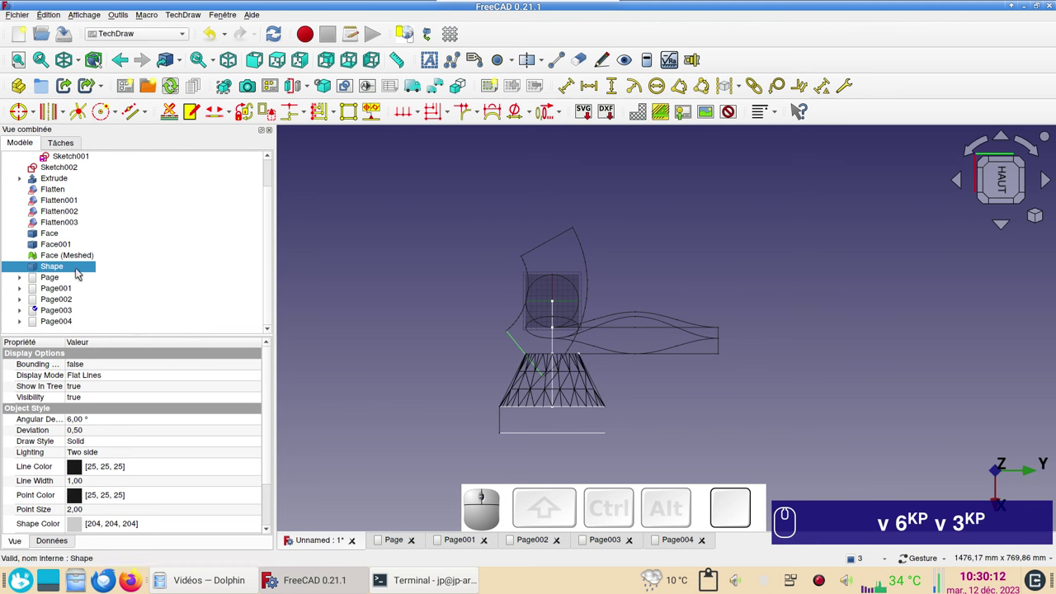
# - With Shape selected in the tree, switch to the Draft workbench
pyautogui.click(80, 270)
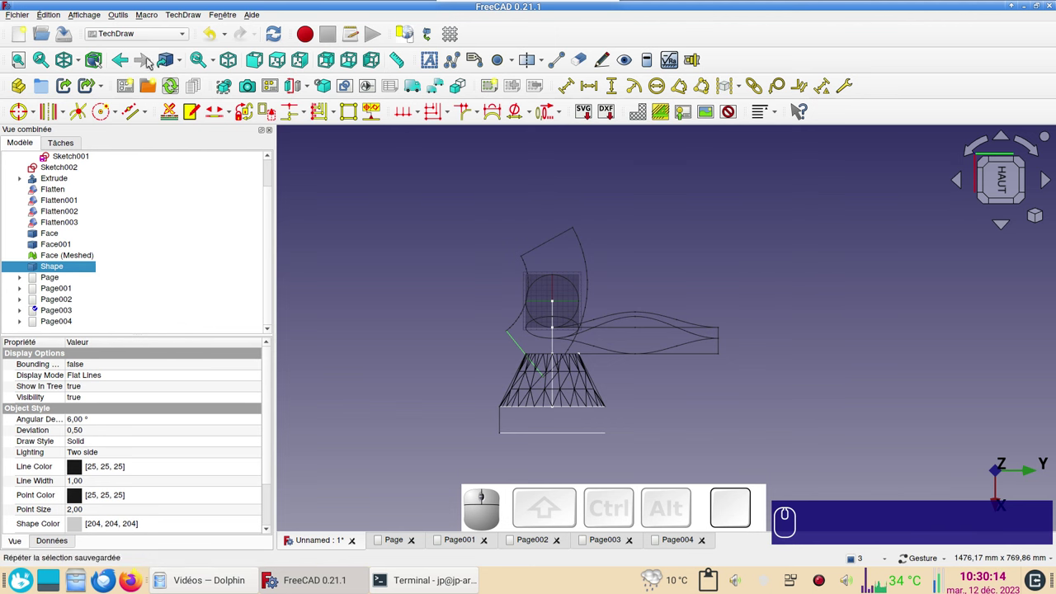
pyautogui.click(146, 38)
pyautogui.click(142, 46)
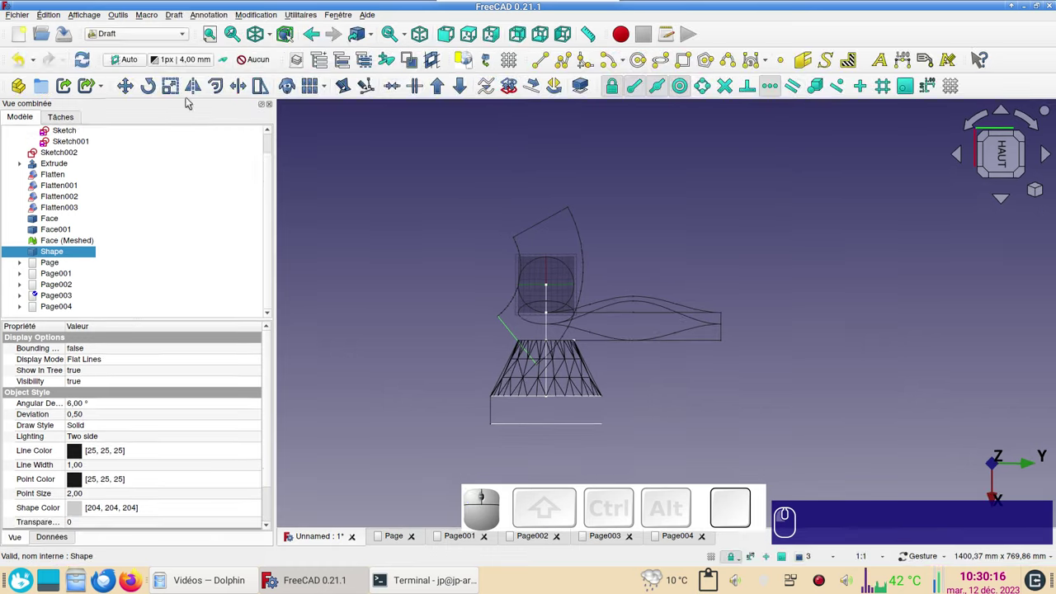
# - Draft-rotate the elbow flat pattern by 313.83° about its corner point
pyautogui.scroll(3)
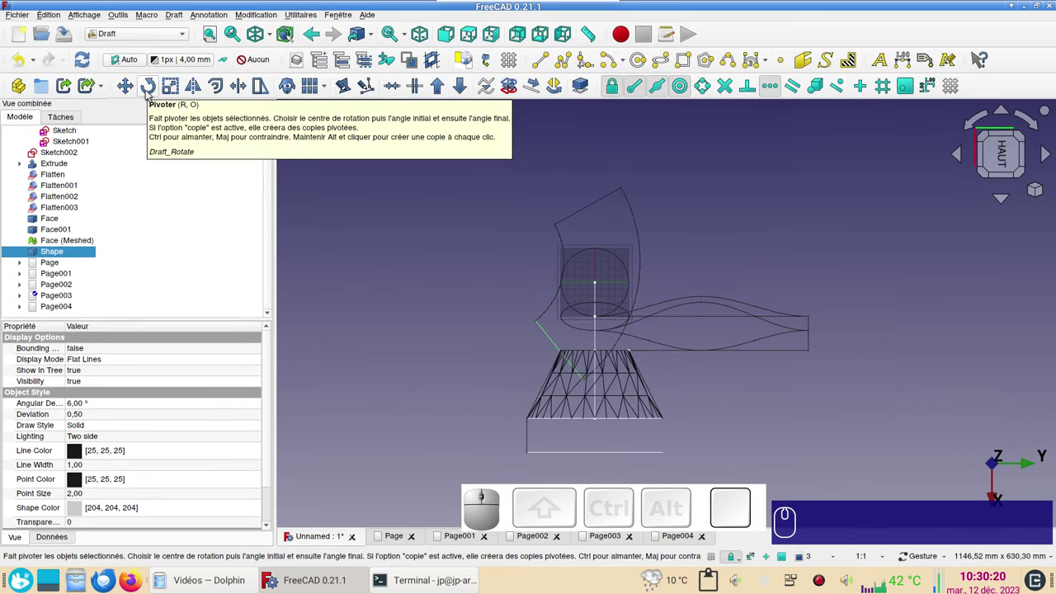
pyautogui.click(150, 92)
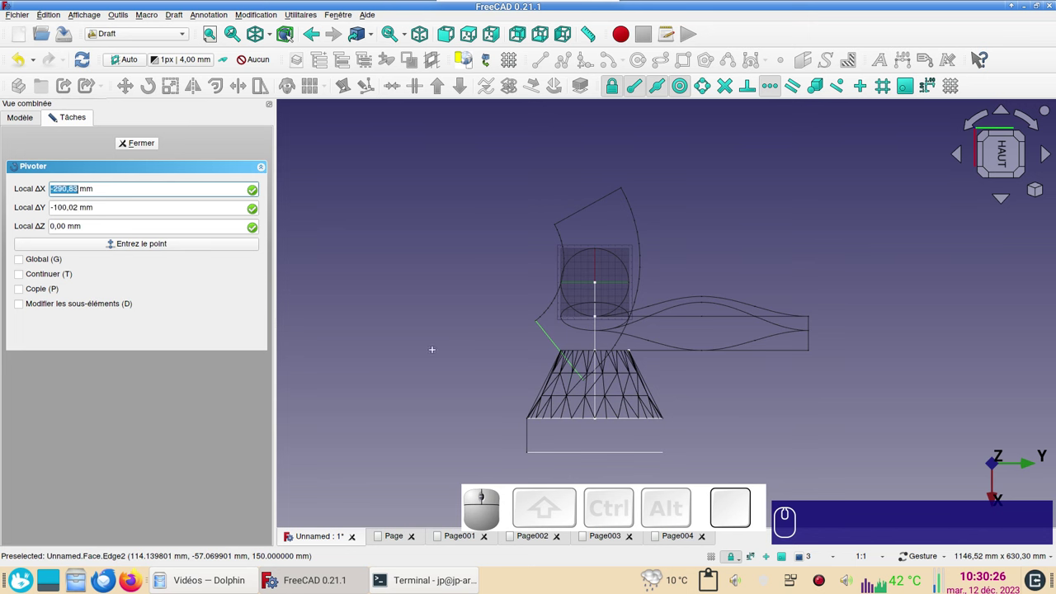
pyautogui.scroll(3)
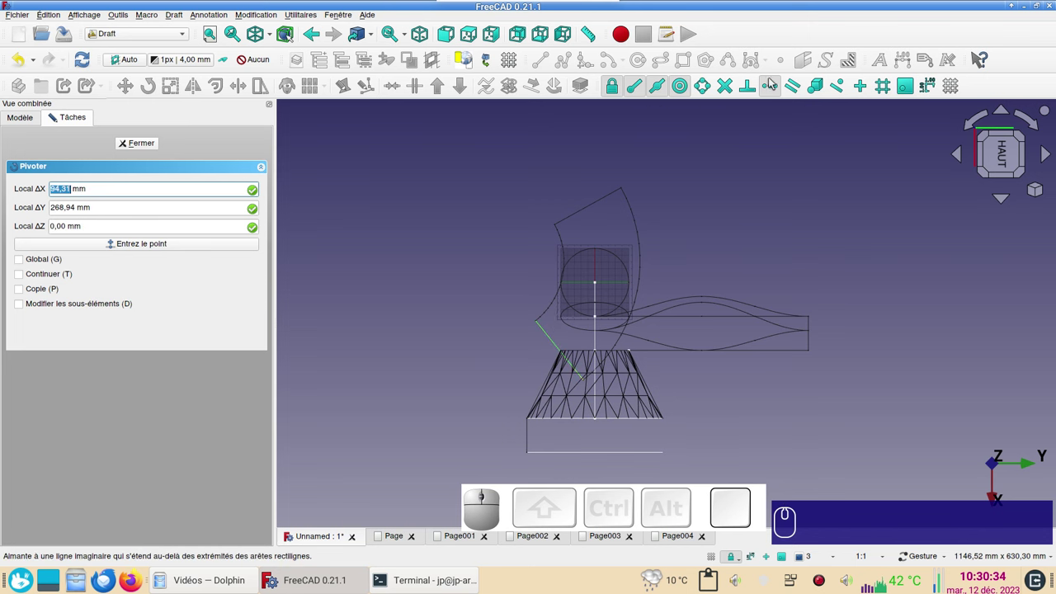
pyautogui.click(773, 83)
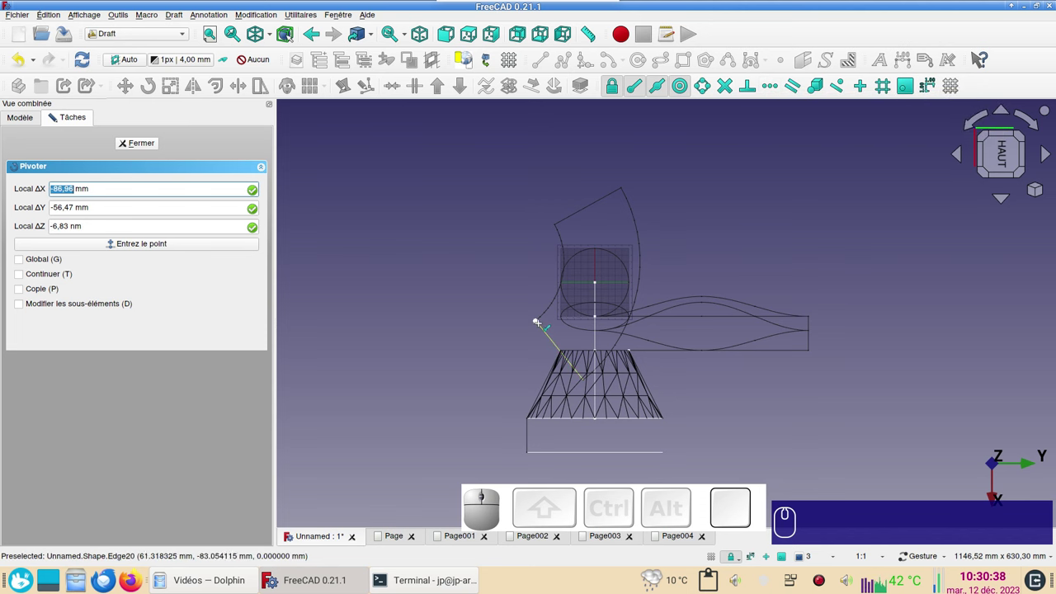
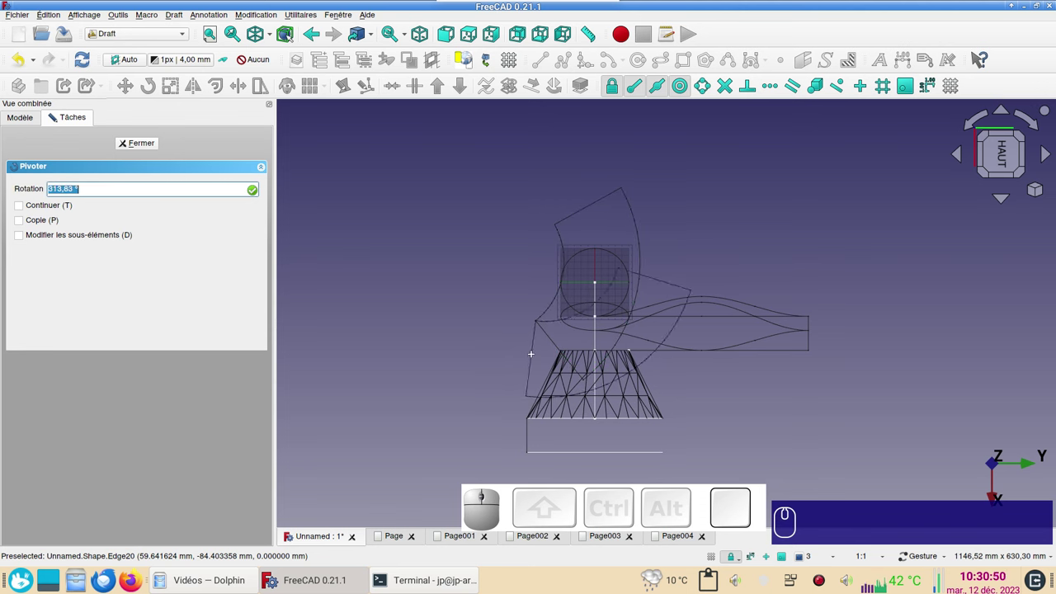
pyautogui.press('y')
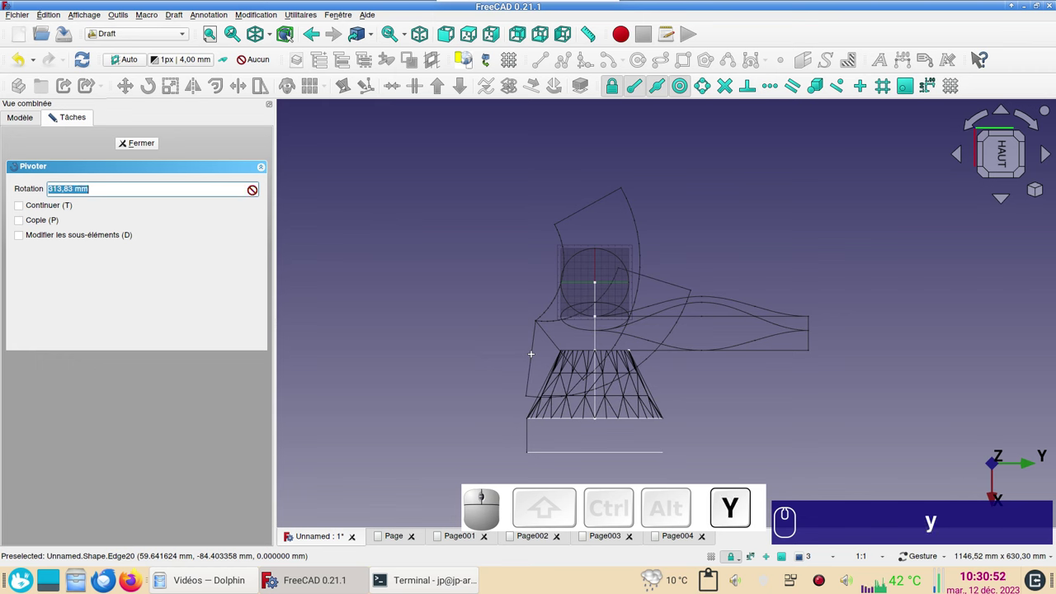
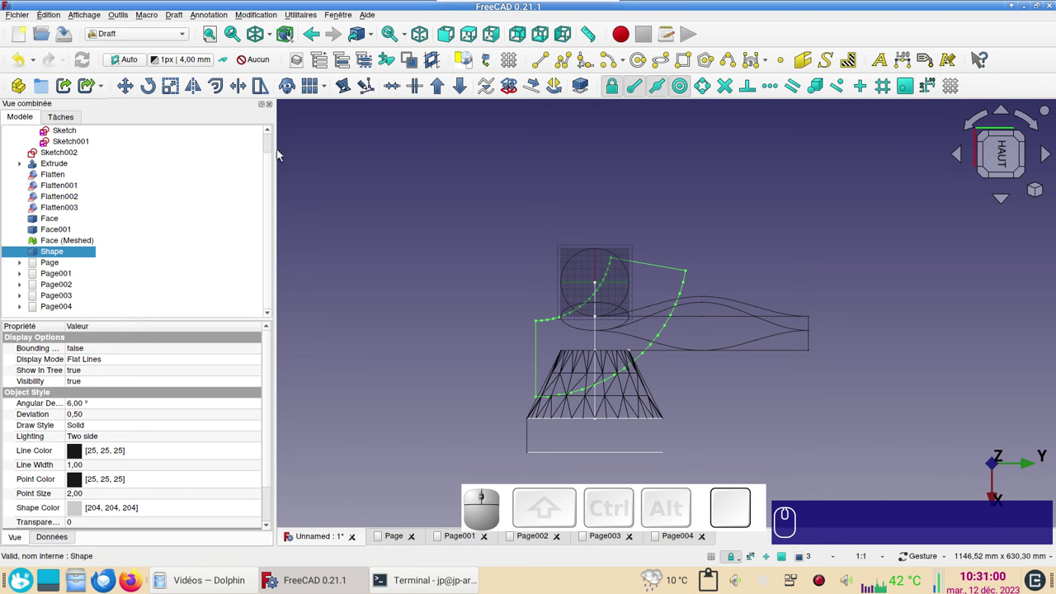
# - In TechDraw, insert the rotated Shape pattern as a view on Page004 and show the page
pyautogui.click(145, 39)
pyautogui.click(150, 269)
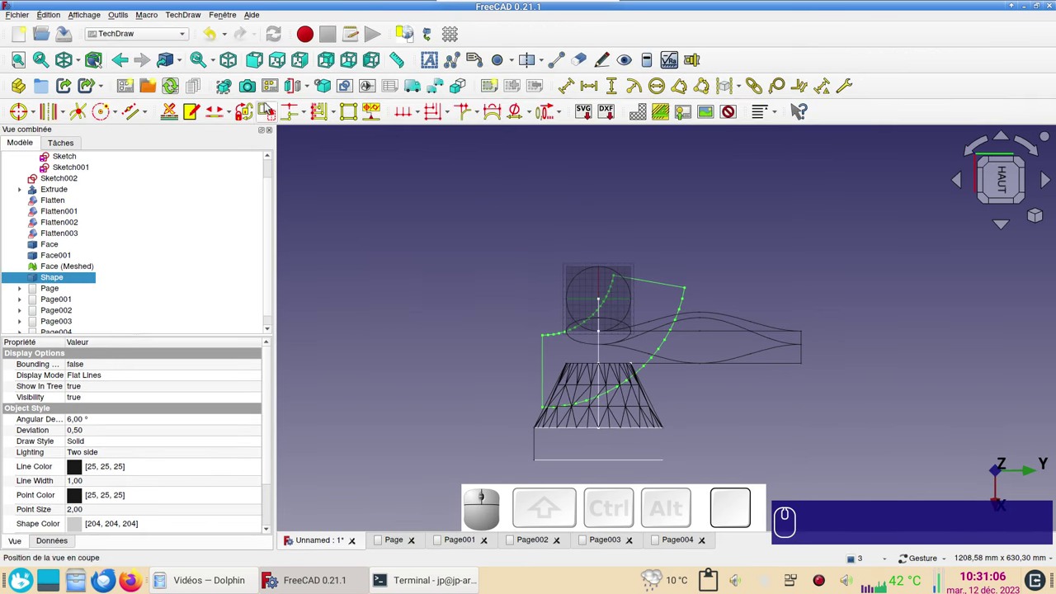
pyautogui.click(231, 87)
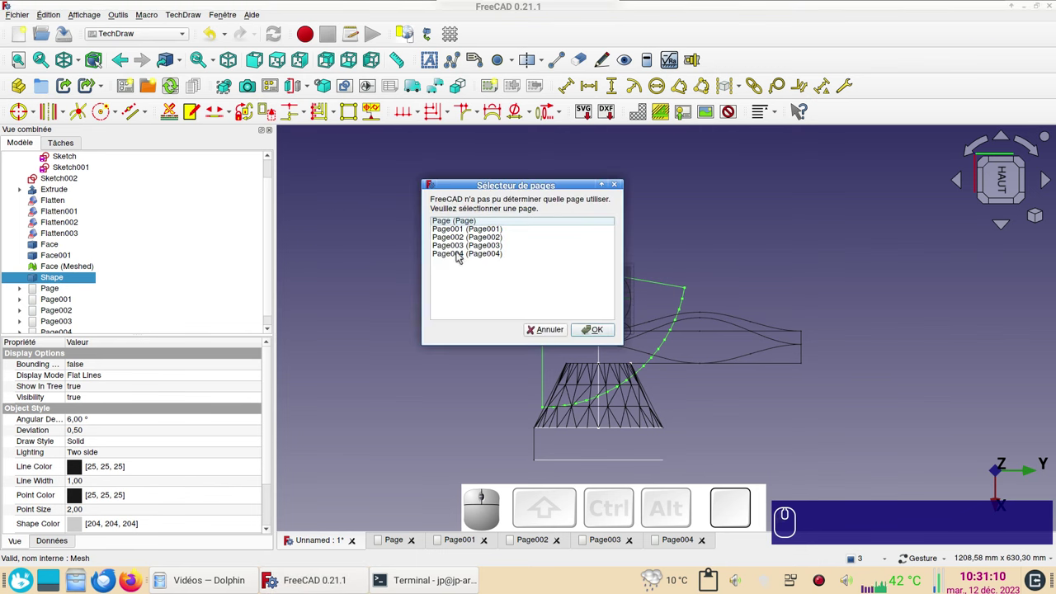
pyautogui.click(676, 546)
pyautogui.click(467, 255)
pyautogui.click(609, 334)
pyautogui.click(678, 542)
pyautogui.scroll(-3)
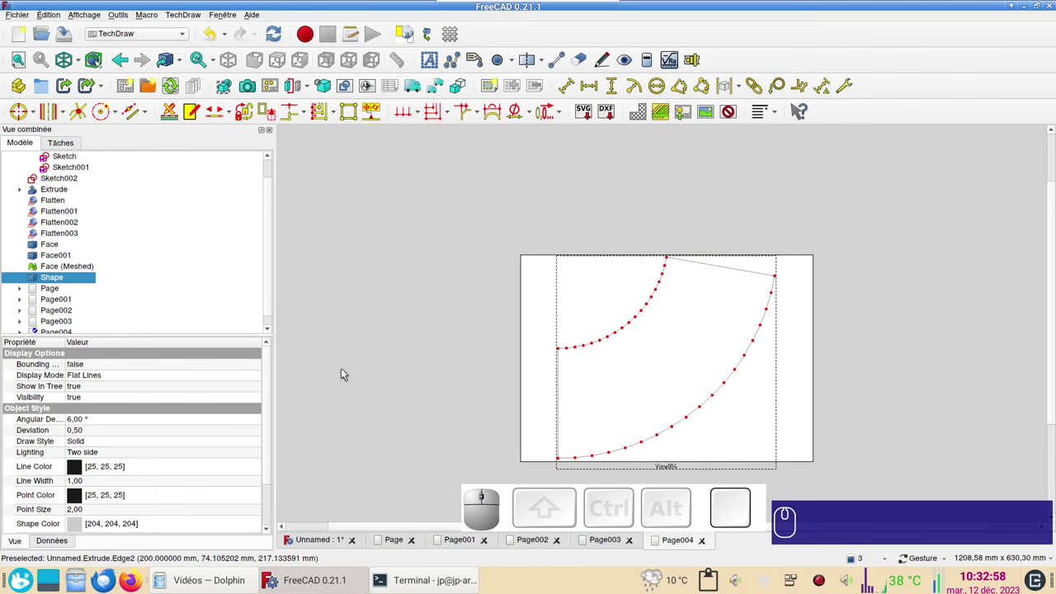
# - Set View004's Line Width to 1 mm in its View properties
pyautogui.click(673, 468)
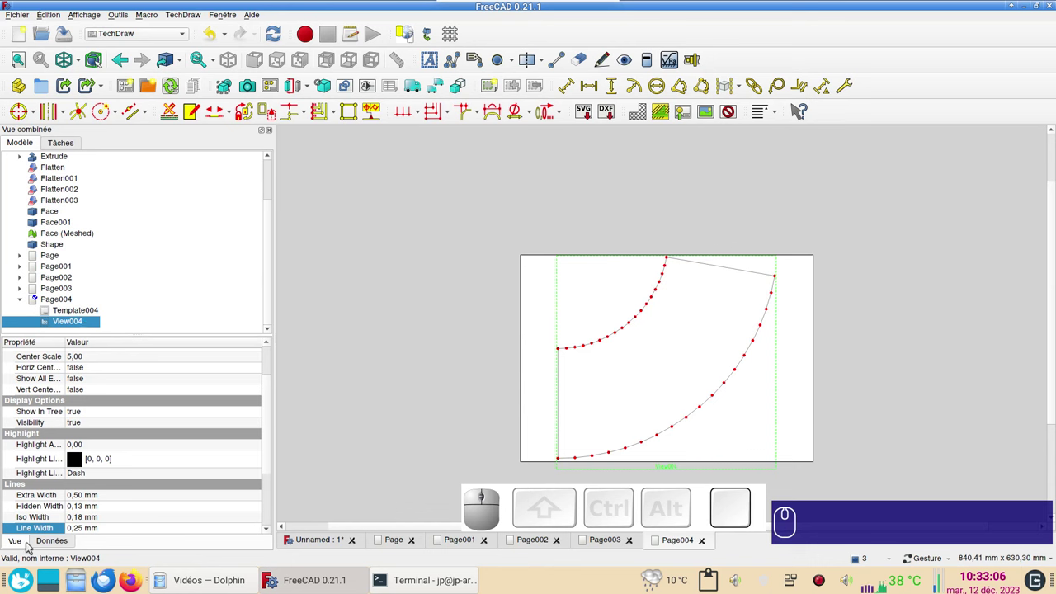
pyautogui.click(17, 542)
pyautogui.scroll(-3)
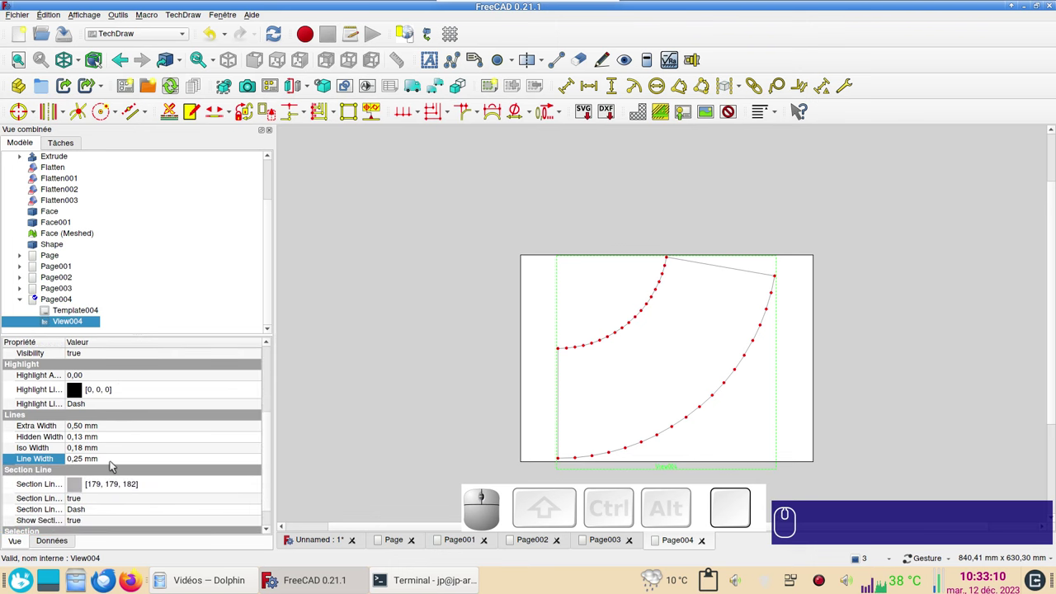
pyautogui.click(114, 463)
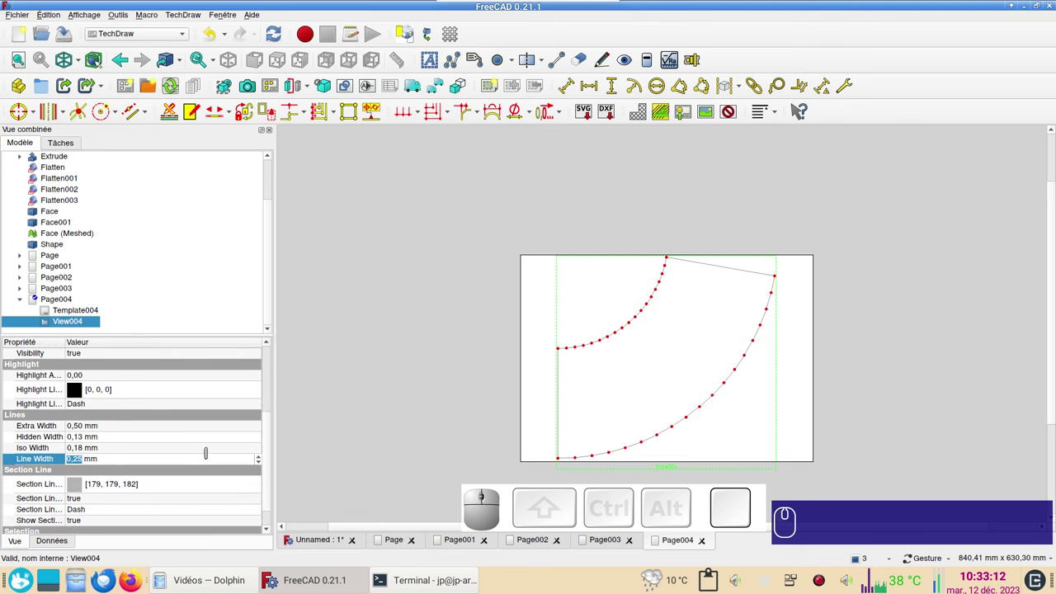
pyautogui.press('KP_1')
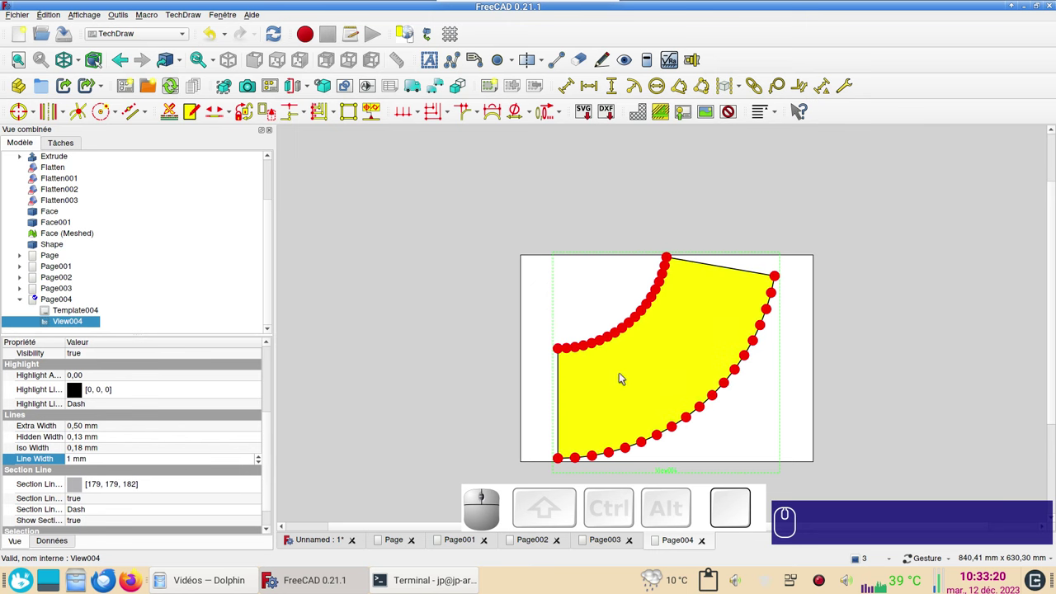
pyautogui.click(735, 109)
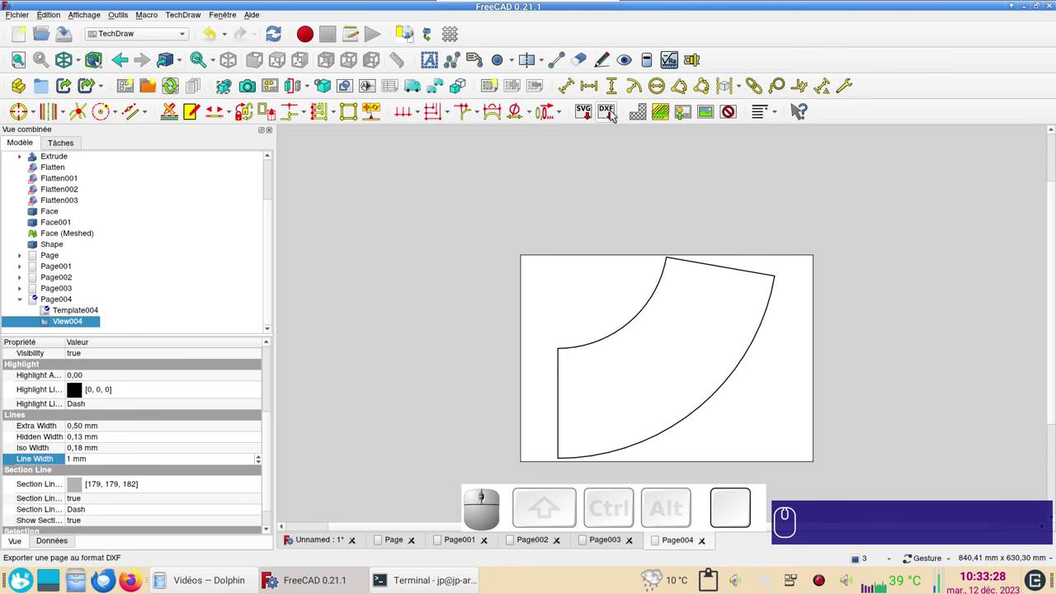
# - Export Page004 as DXF to v04.dxf, confirming the overwrite
pyautogui.click(614, 113)
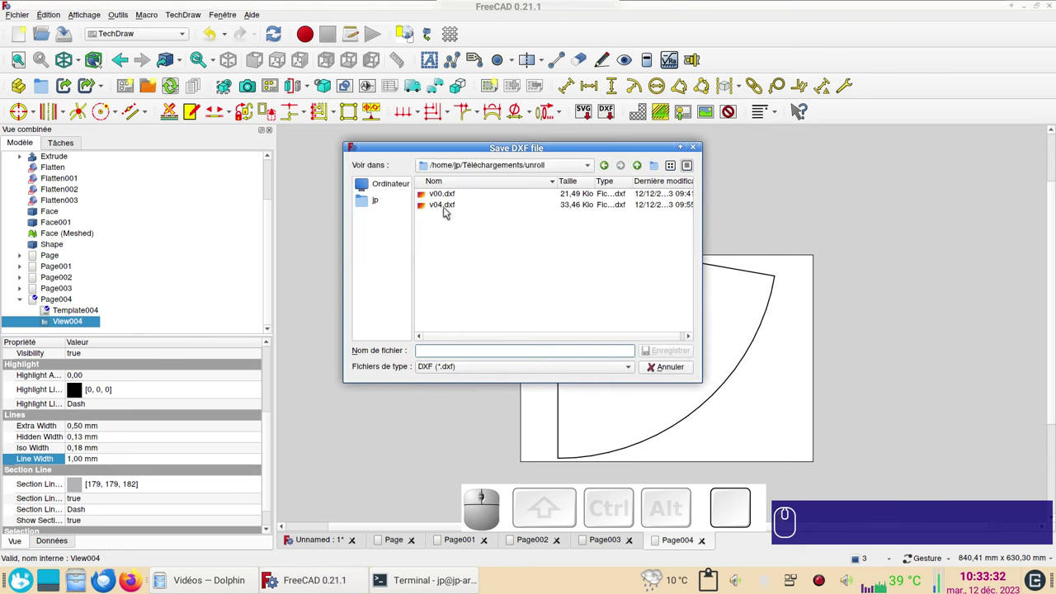
pyautogui.click(448, 208)
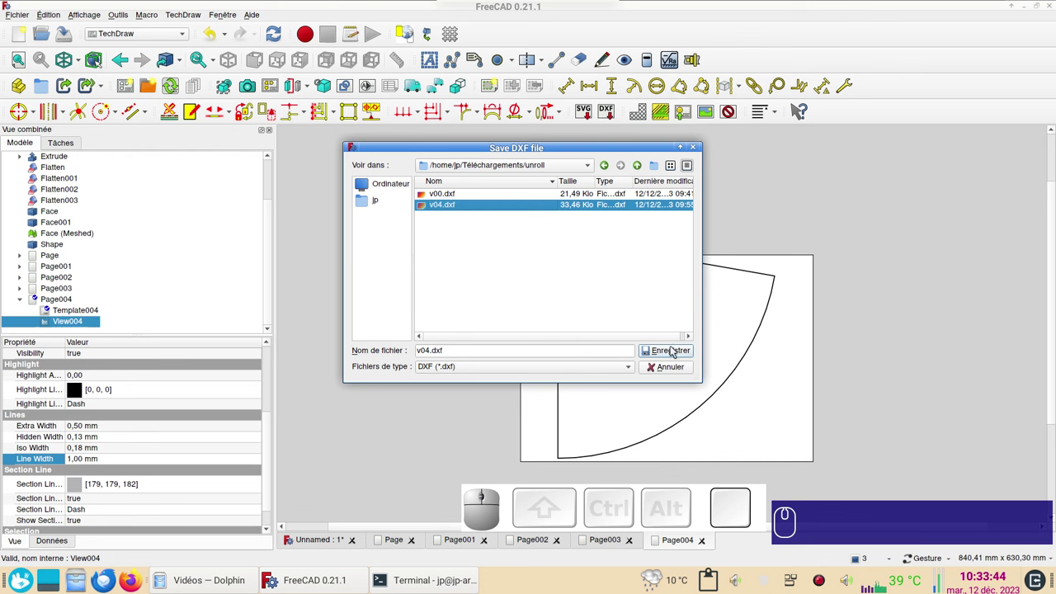
pyautogui.click(674, 349)
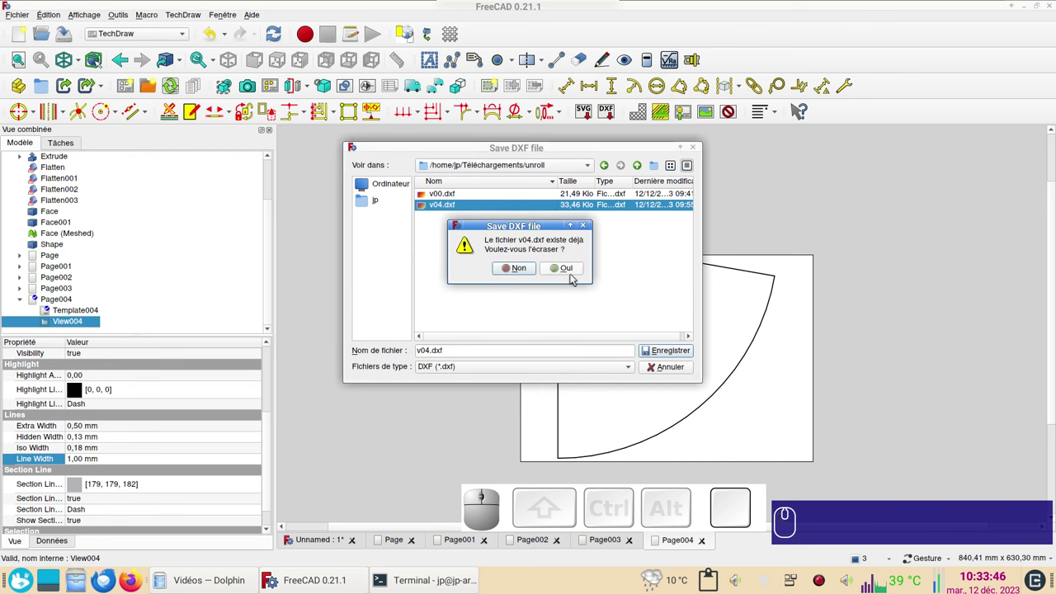
pyautogui.click(574, 272)
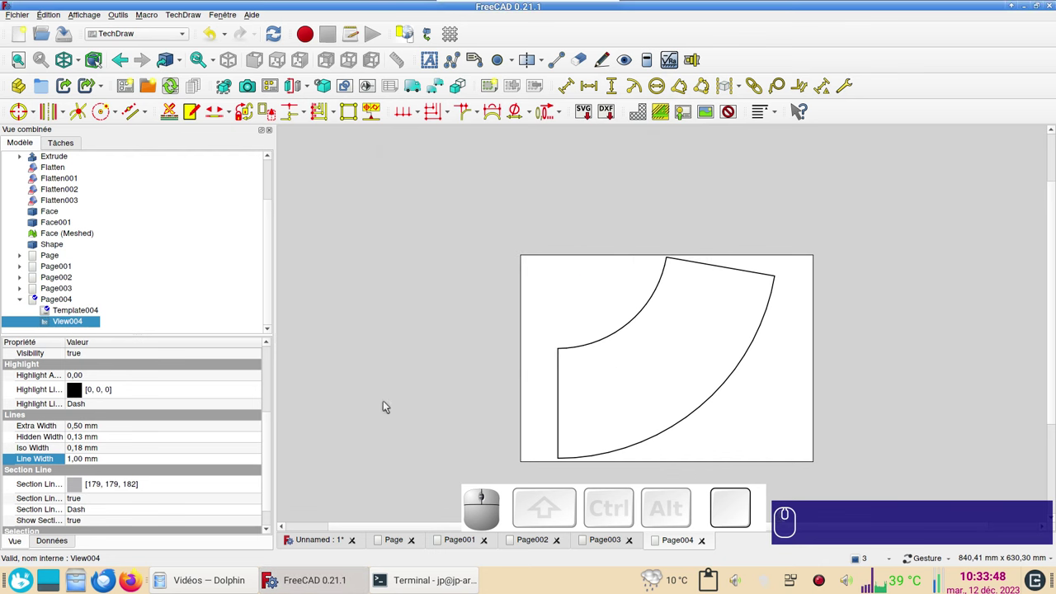
# - Change the first page's Flatten View Line Width from 0.25 mm to 1 mm
pyautogui.click(404, 546)
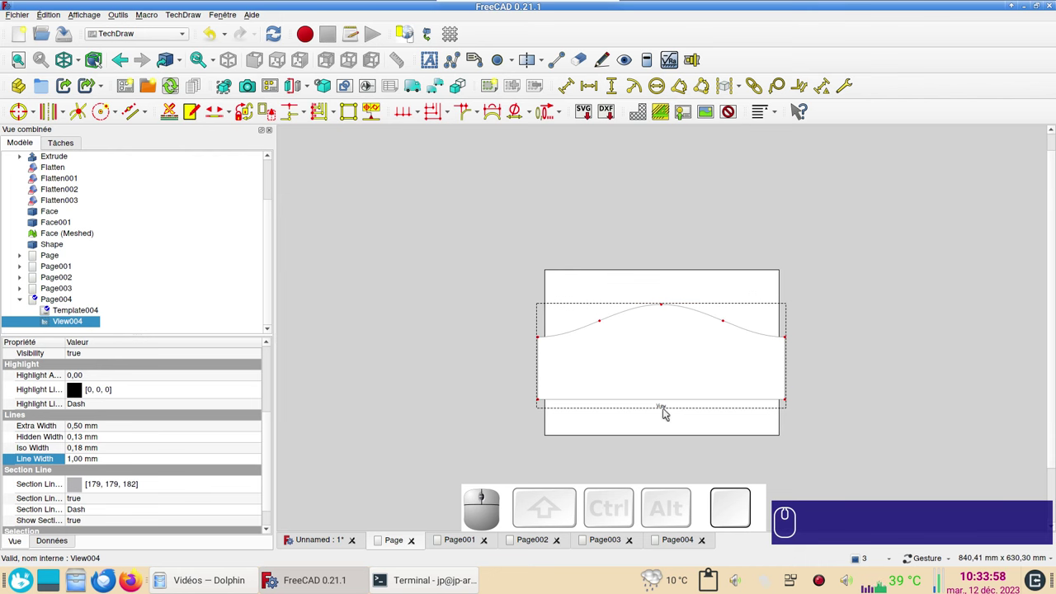
pyautogui.click(668, 411)
pyautogui.click(667, 407)
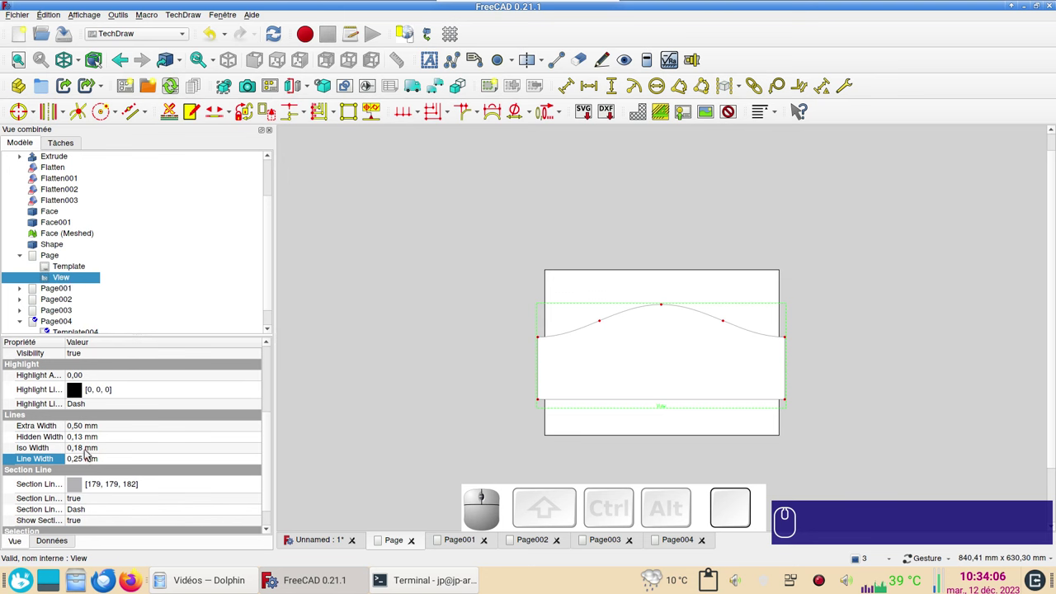
pyautogui.click(90, 456)
pyautogui.press('KP_1')
pyautogui.press('KP_1')
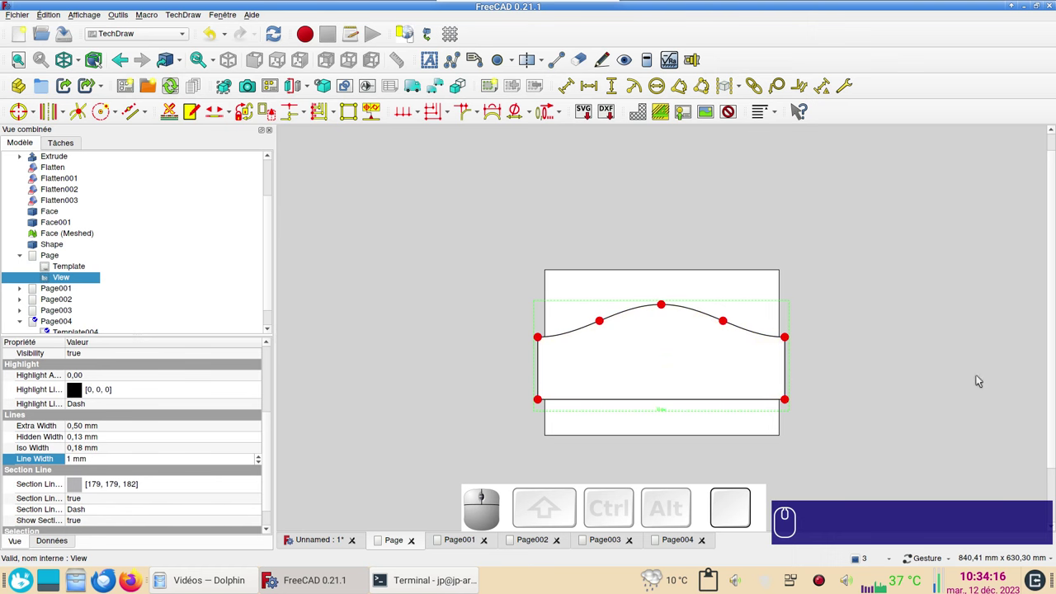
pyautogui.scroll(3)
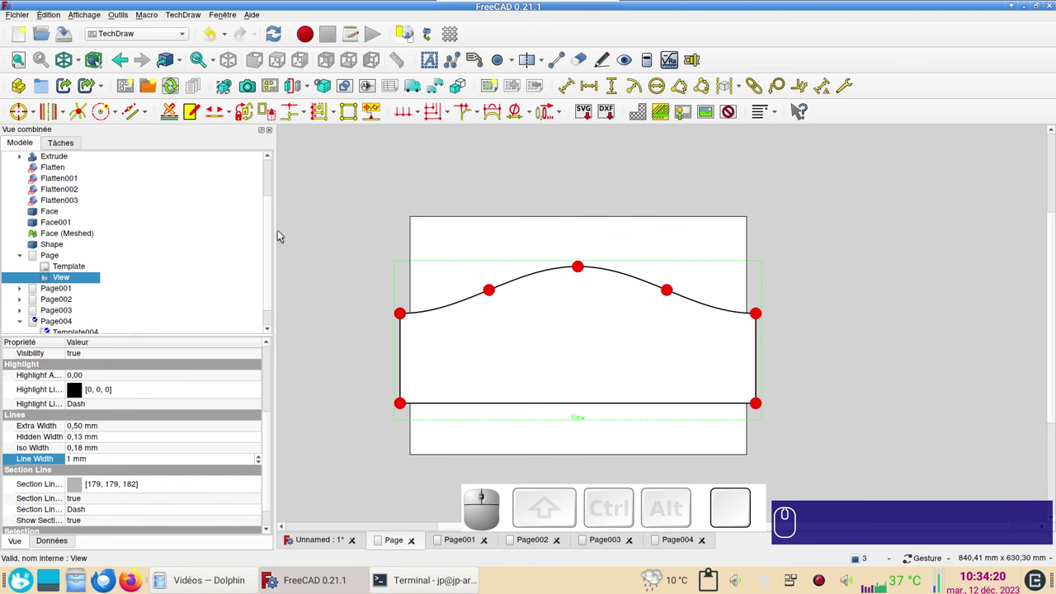
pyautogui.click(441, 404)
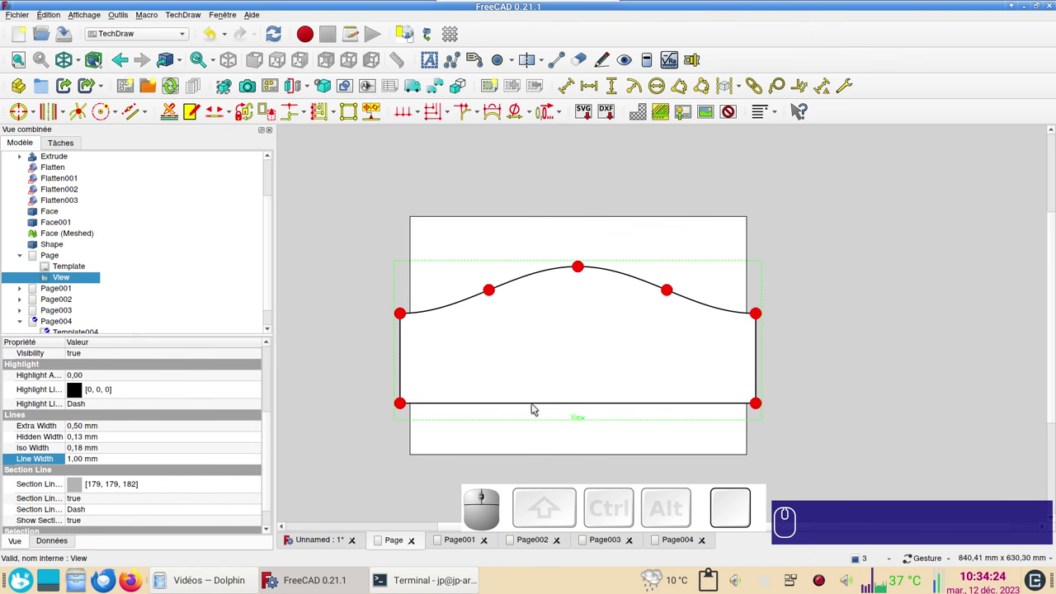